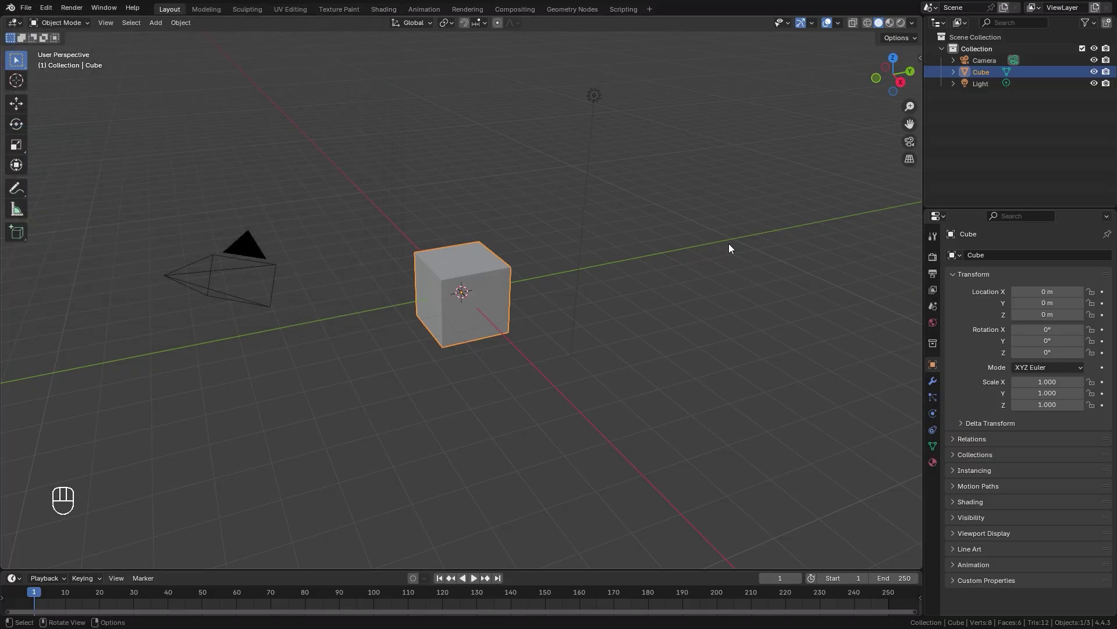
# - Delete the default cube and add a Gear mesh at the scene origin
pyautogui.press('x')
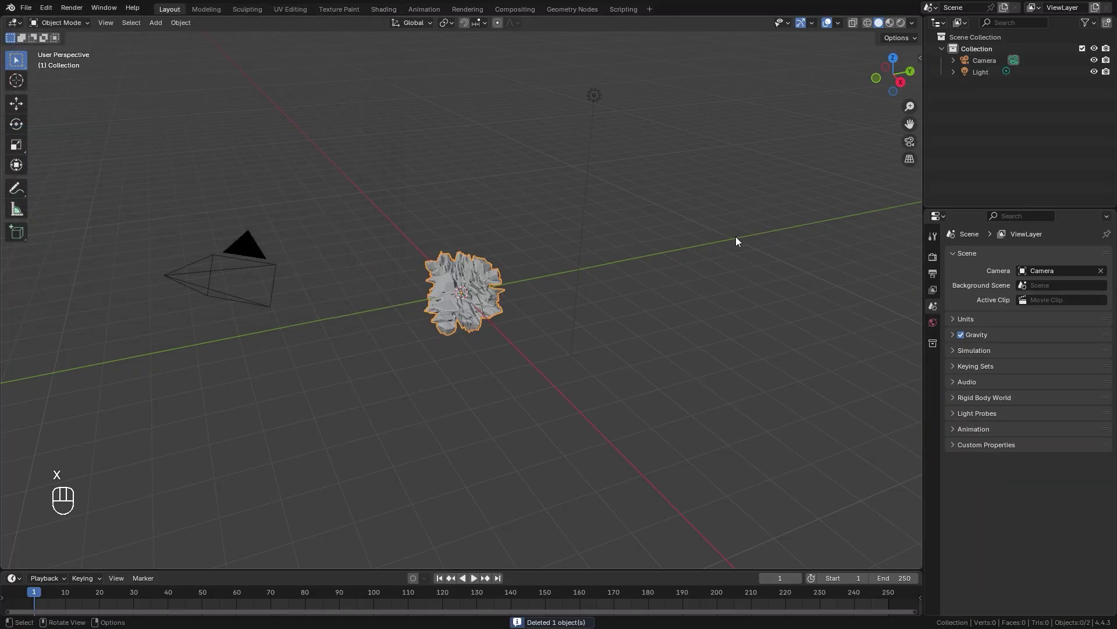
pyautogui.press('shift+a')
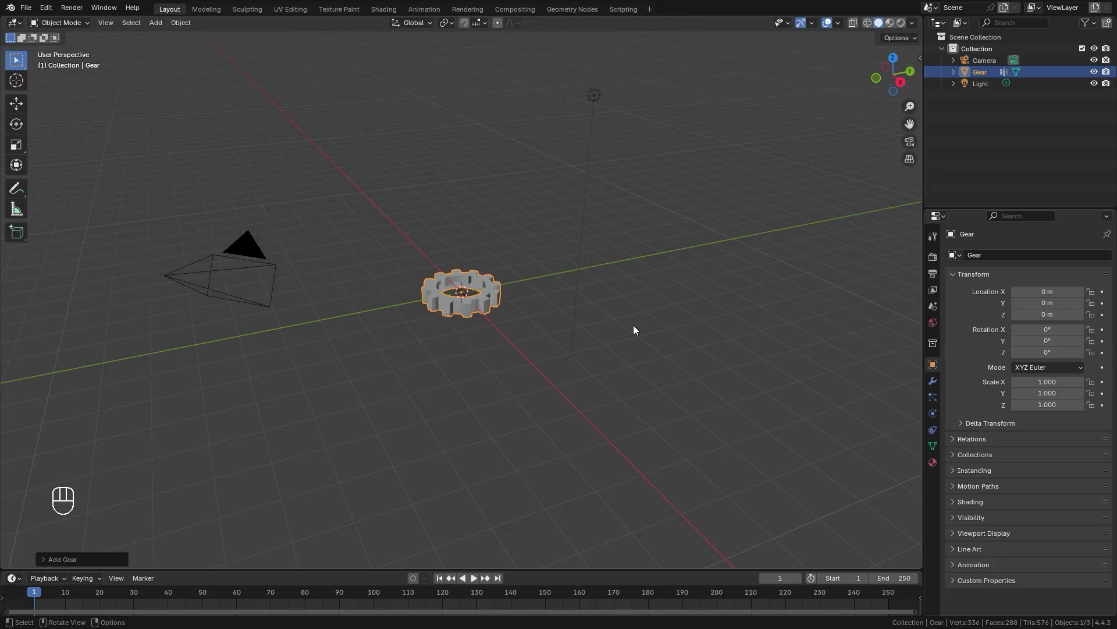
pyautogui.moveTo(484, 314); pyautogui.dragTo(580, 349)
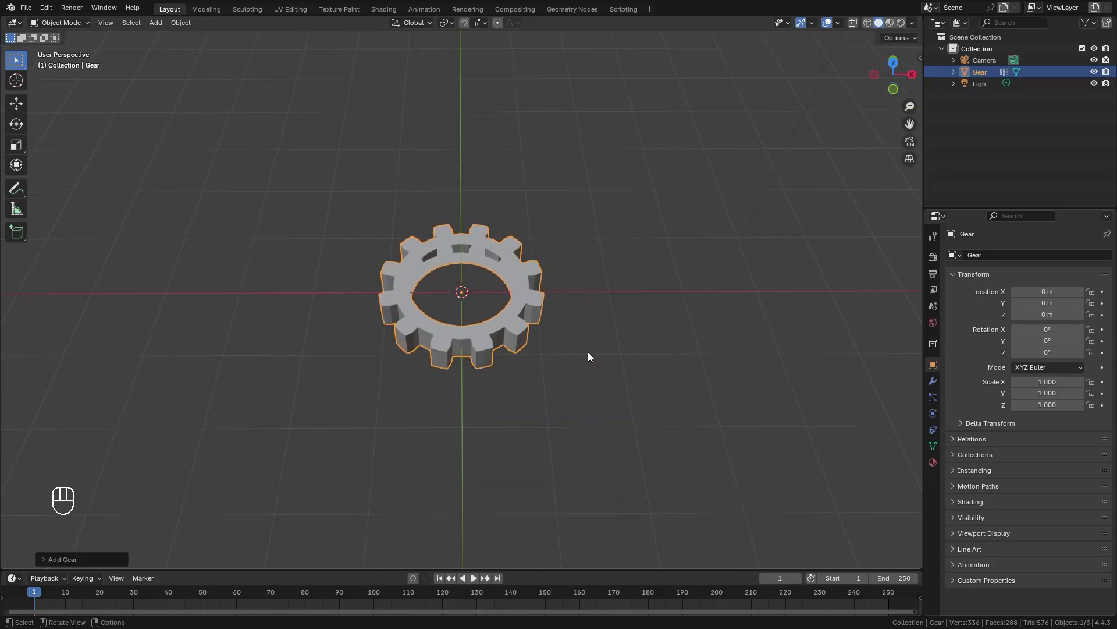
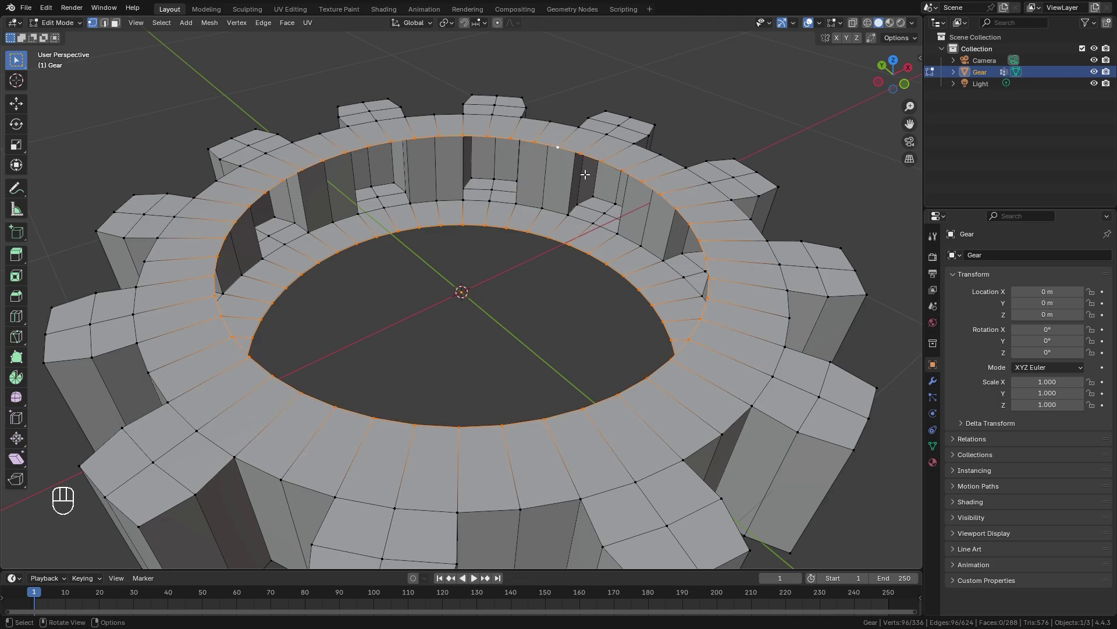
# - Bridge the gear's inner edge loops into a solid inner wall in Edit Mode
pyautogui.moveTo(525, 246); pyautogui.dragTo(498, 242)
pyautogui.press('ctrl+e')
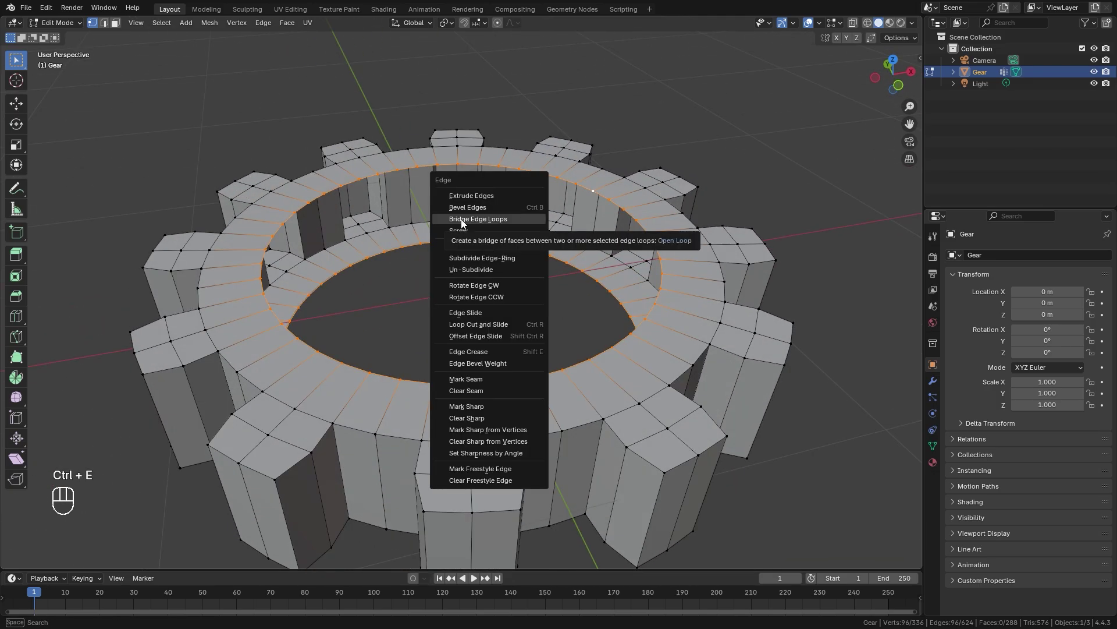
pyautogui.moveTo(382, 261); pyautogui.dragTo(398, 266)
# - Back in Object Mode, rotate the gear 90° about X so it stands upright
pyautogui.press('Tab')
pyautogui.moveTo(497, 263); pyautogui.dragTo(452, 273)
pyautogui.press('r')
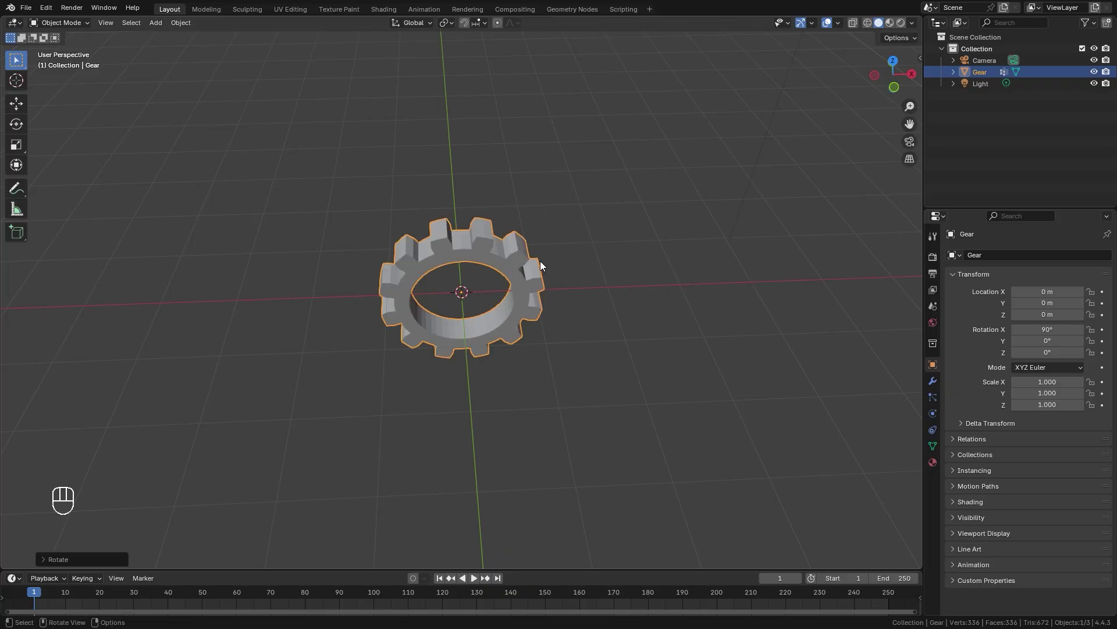
# - Apply the gear's rotation, raise it about 1.08 m, and add a new cube at the origin
pyautogui.moveTo(468, 333); pyautogui.dragTo(477, 306)
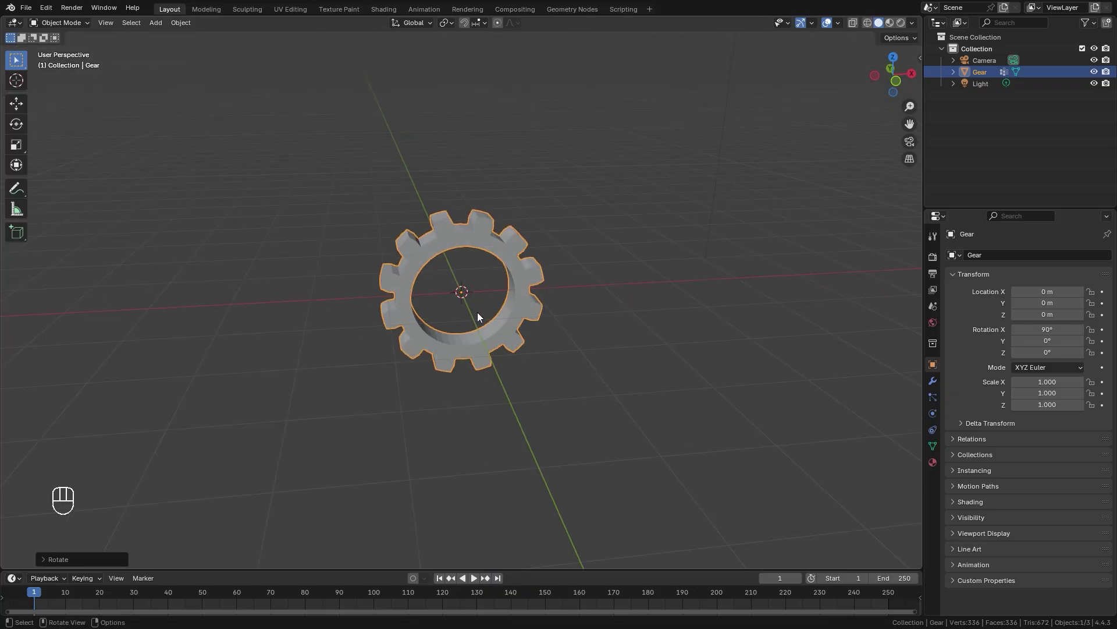
pyautogui.press('g')
pyautogui.press('ctrl+a')
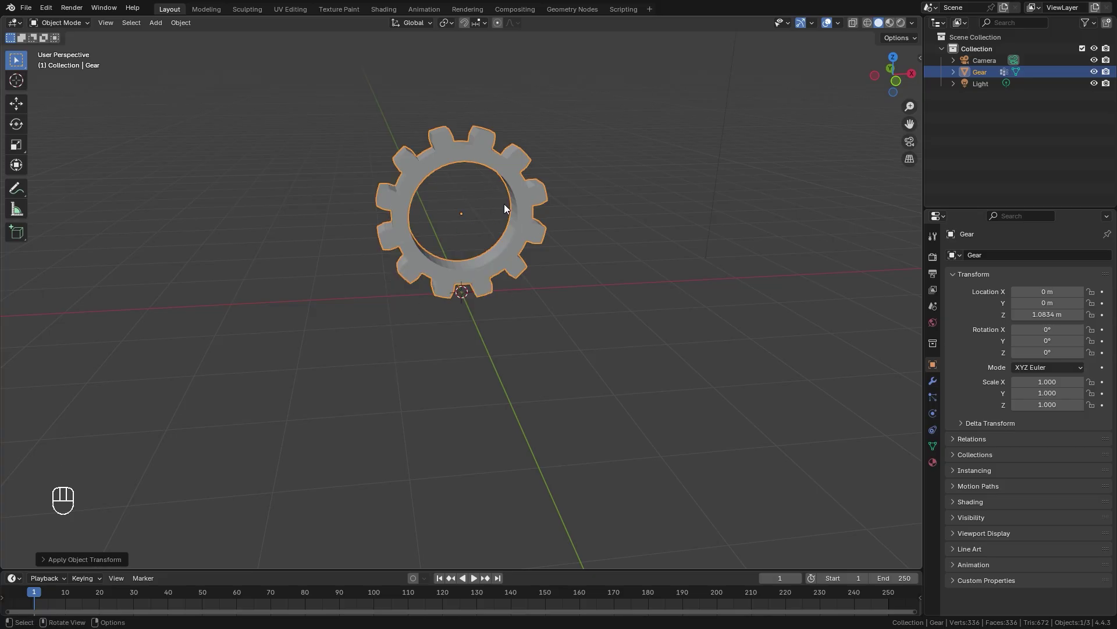
pyautogui.press('shift+a')
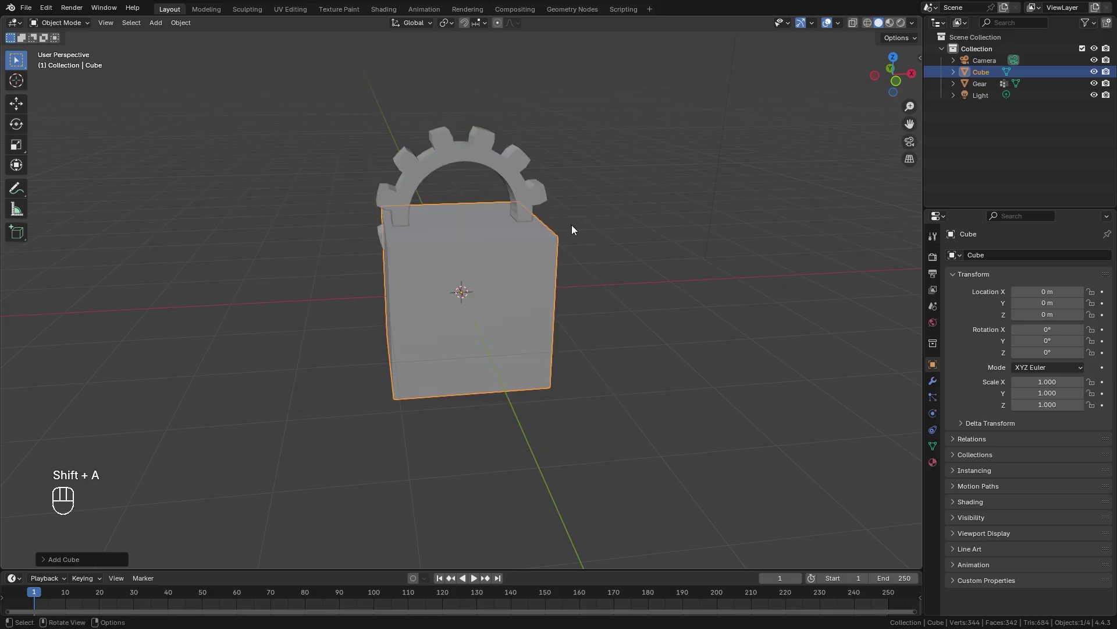
# - Set the cube's dimensions to 8 × 8 × 1 m and apply its scale
pyautogui.press('n')
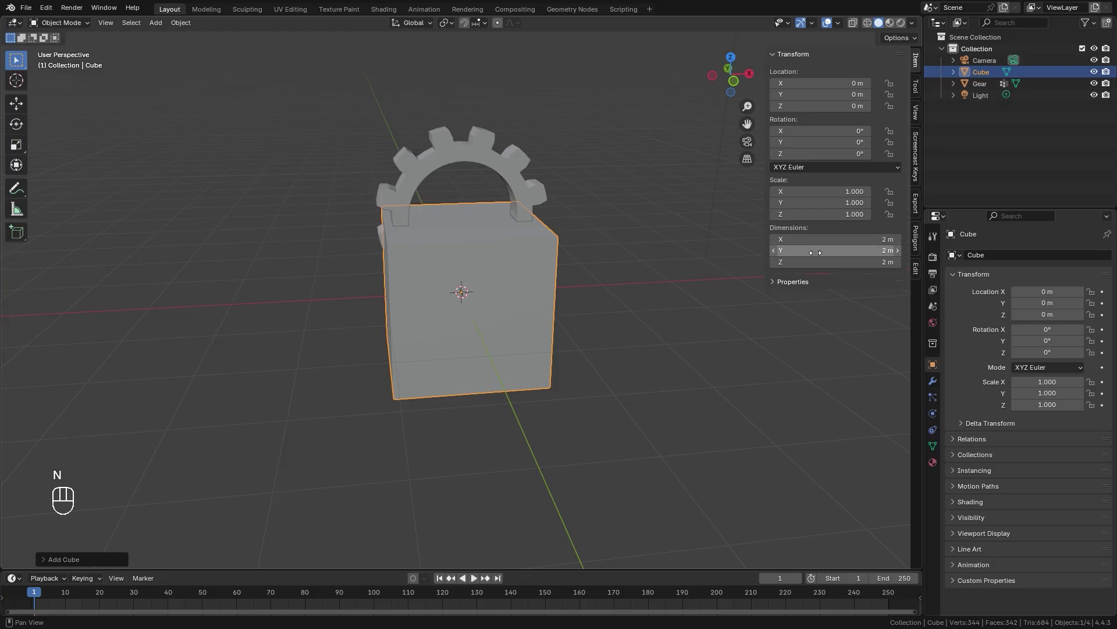
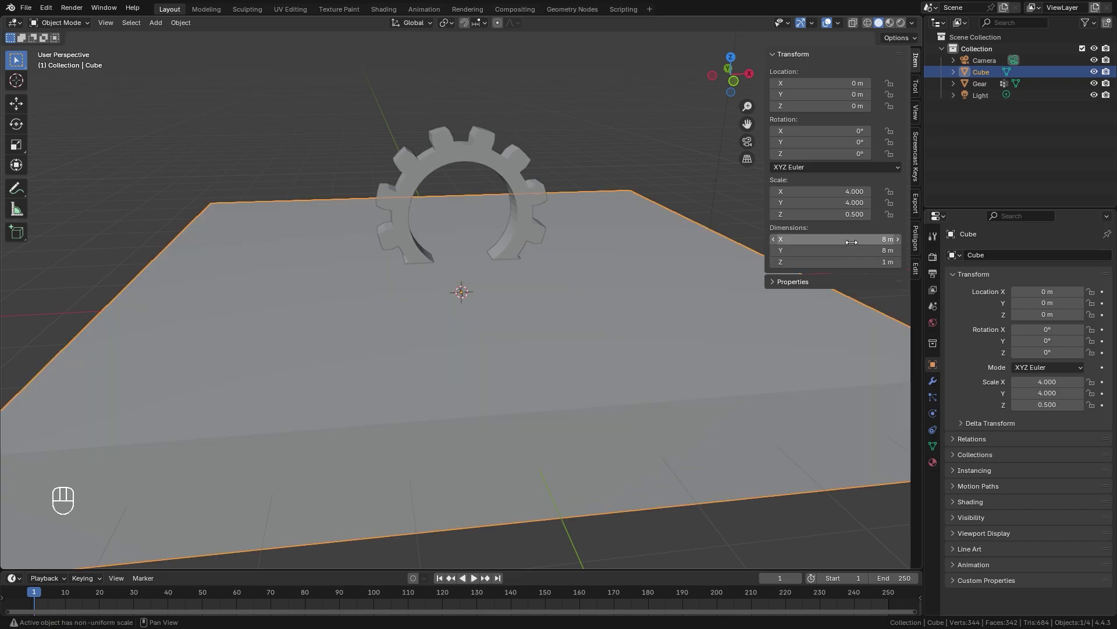
pyautogui.moveTo(590, 267); pyautogui.dragTo(573, 266)
pyautogui.press('ctrl+a')
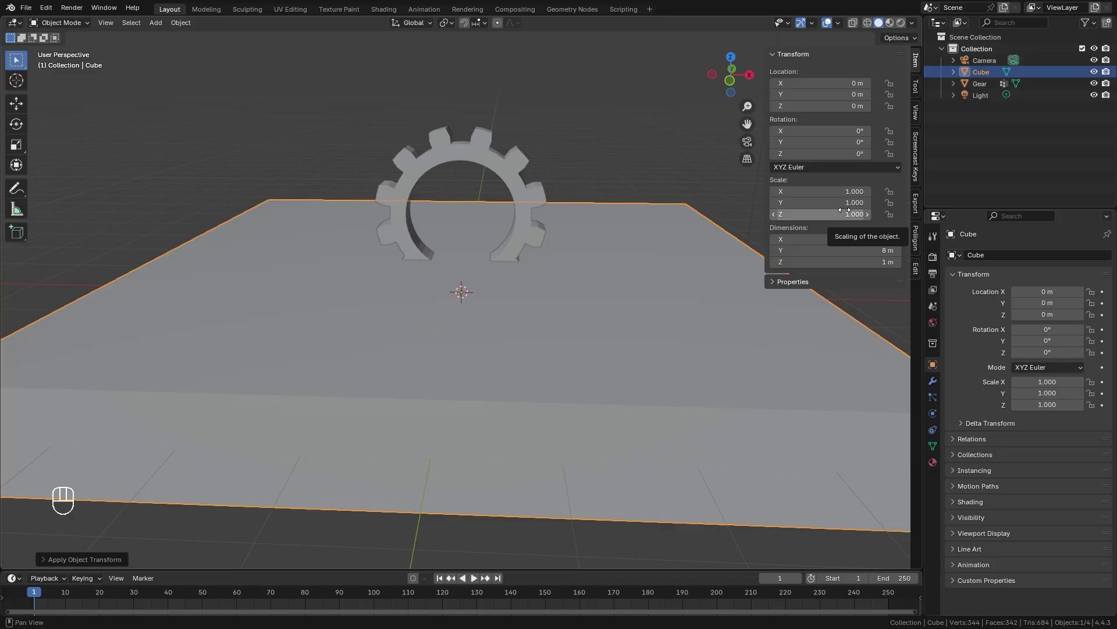
pyautogui.press('n')
pyautogui.middleClick(470, 244)
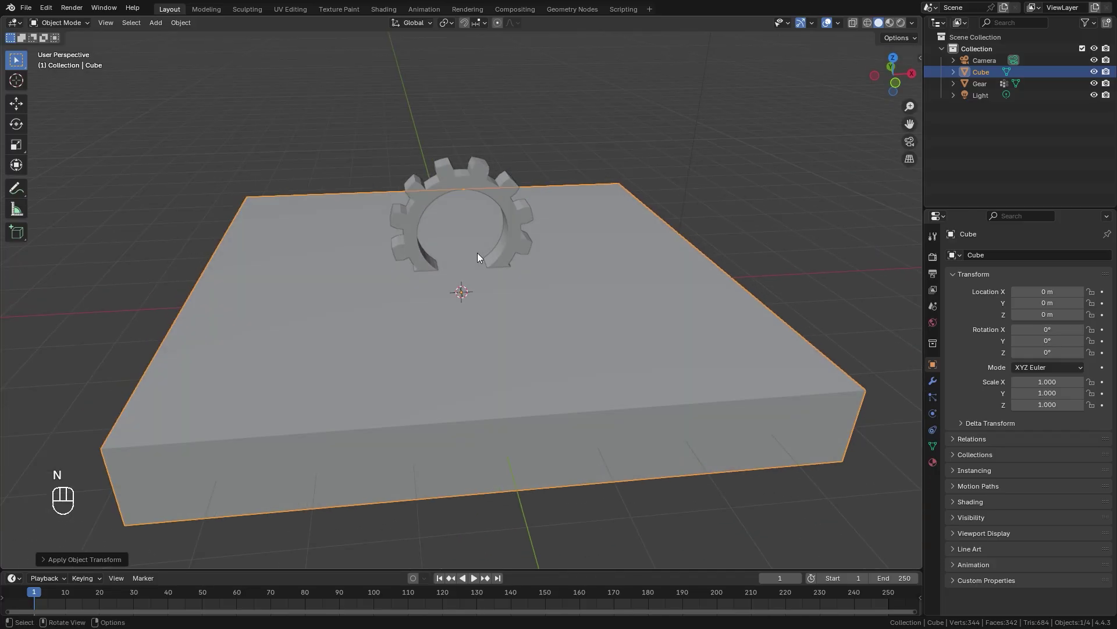
# - Add a Bézier curve and, in top view, move, rotate and scale its points into the start of an S
pyautogui.press('shift+a')
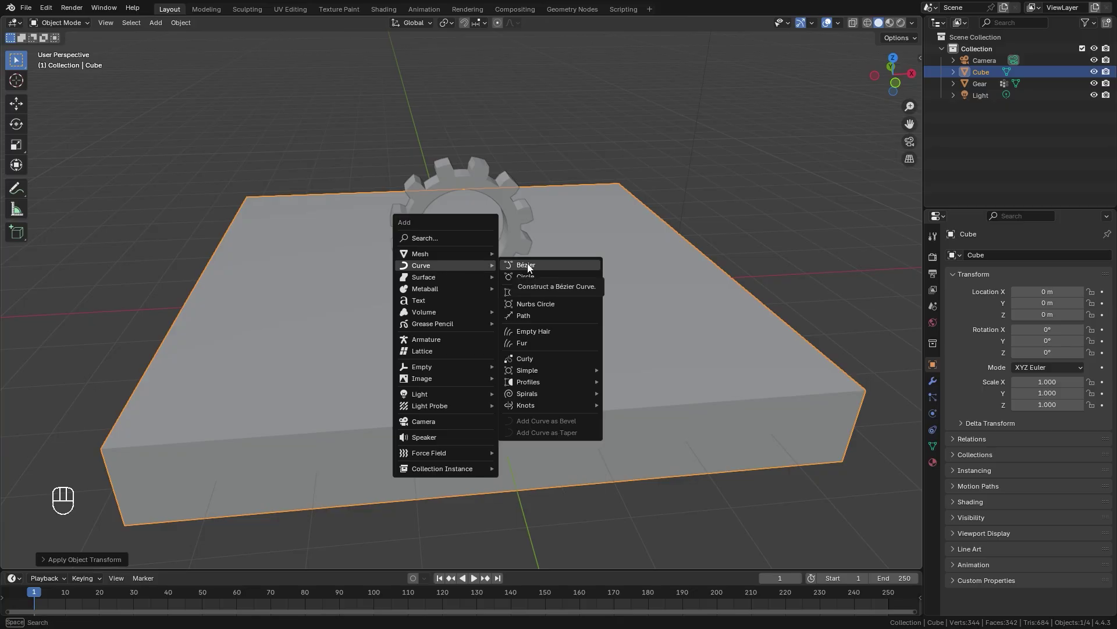
pyautogui.press('KP_7')
pyautogui.press('Tab')
pyautogui.press('z')
pyautogui.click(402, 290)
pyautogui.press('g')
pyautogui.press('r')
pyautogui.press('s')
pyautogui.click(516, 300)
pyautogui.press('g')
pyautogui.press('s')
pyautogui.press('r')
pyautogui.press('g')
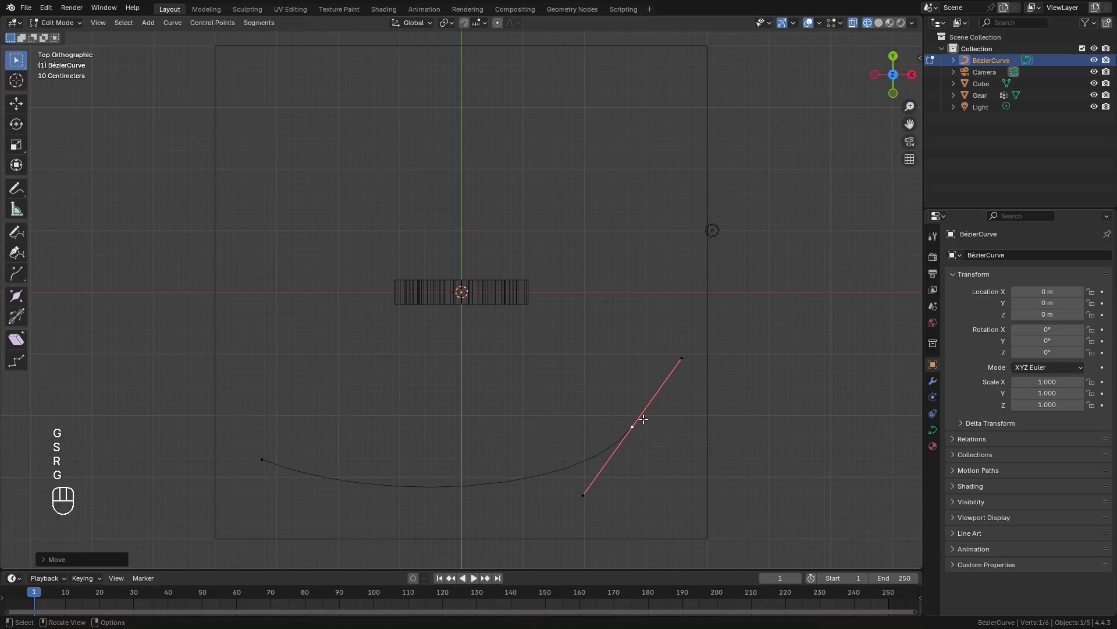
# - Extrude further control points to complete the long S-shaped path crossing the slab
pyautogui.press('e')
pyautogui.press('r')
pyautogui.press('s')
pyautogui.press('s')
pyautogui.click(525, 285)
pyautogui.press('e')
pyautogui.press('r')
pyautogui.press('g')
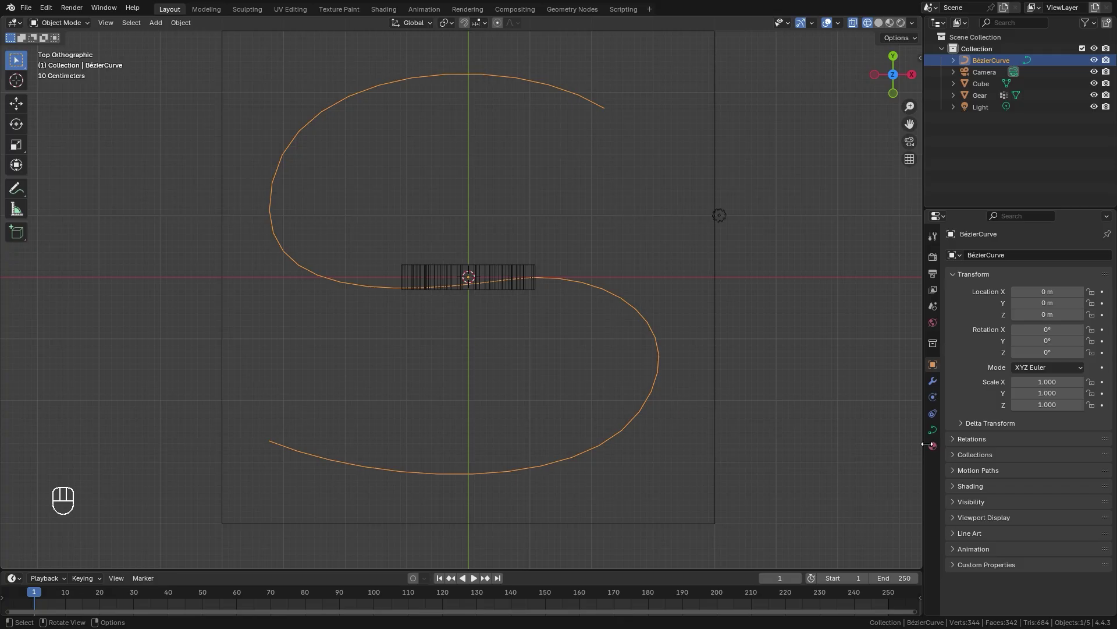
# - Set the curve's Resolution Preview to 32 and its Path Animation Frames to 200
pyautogui.click(935, 433)
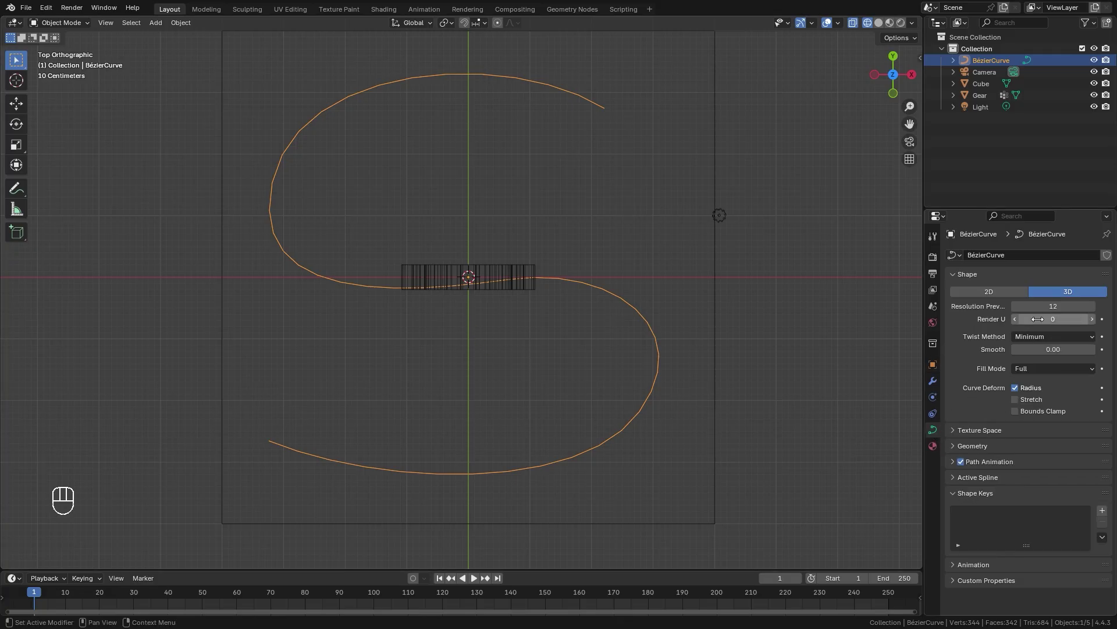
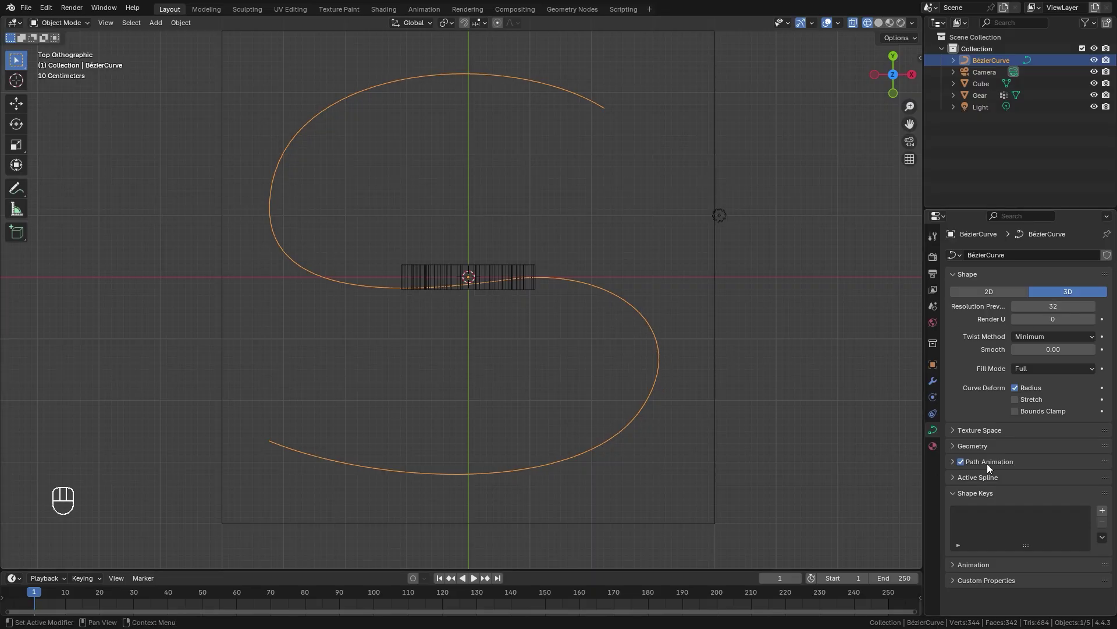
pyautogui.click(990, 465)
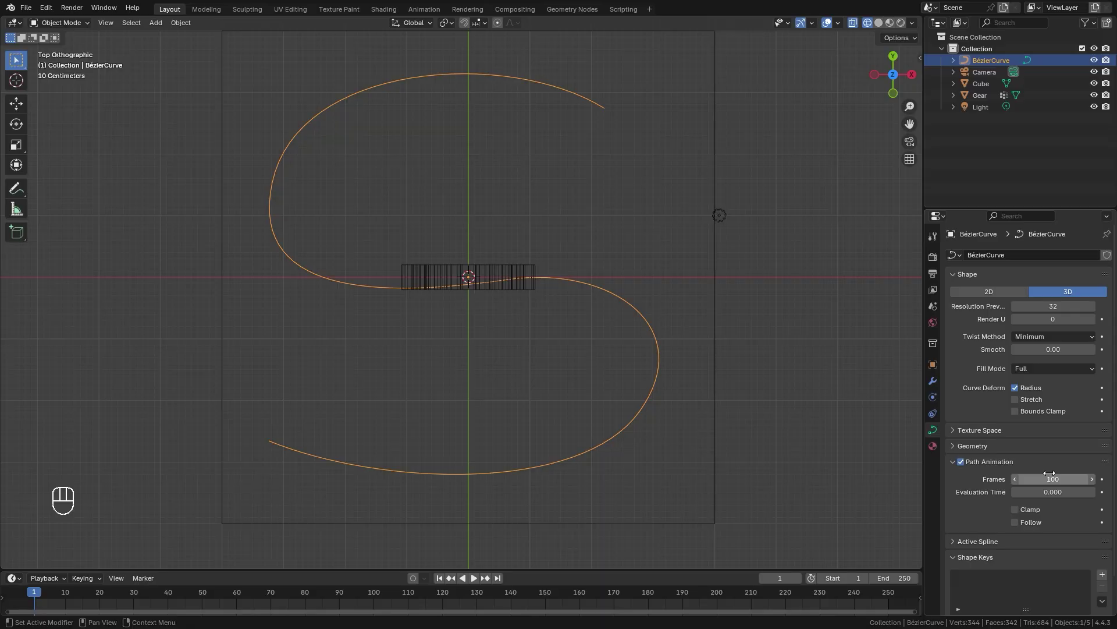
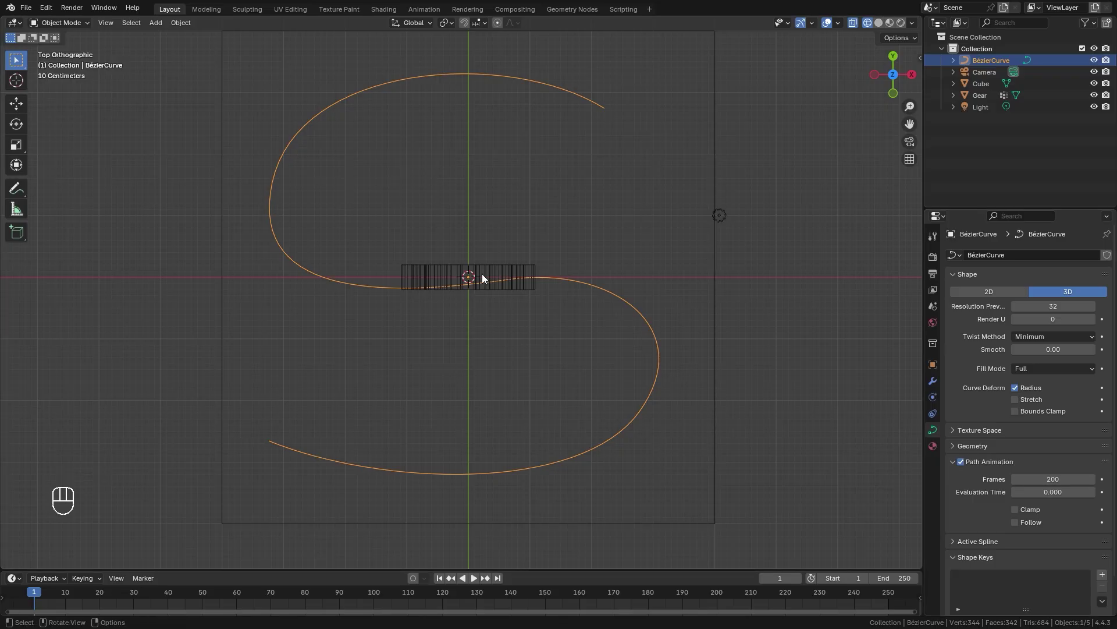
# - Give the gear a Follow Path constraint targeting BézierCurve with Follow Curve enabled
pyautogui.click(476, 274)
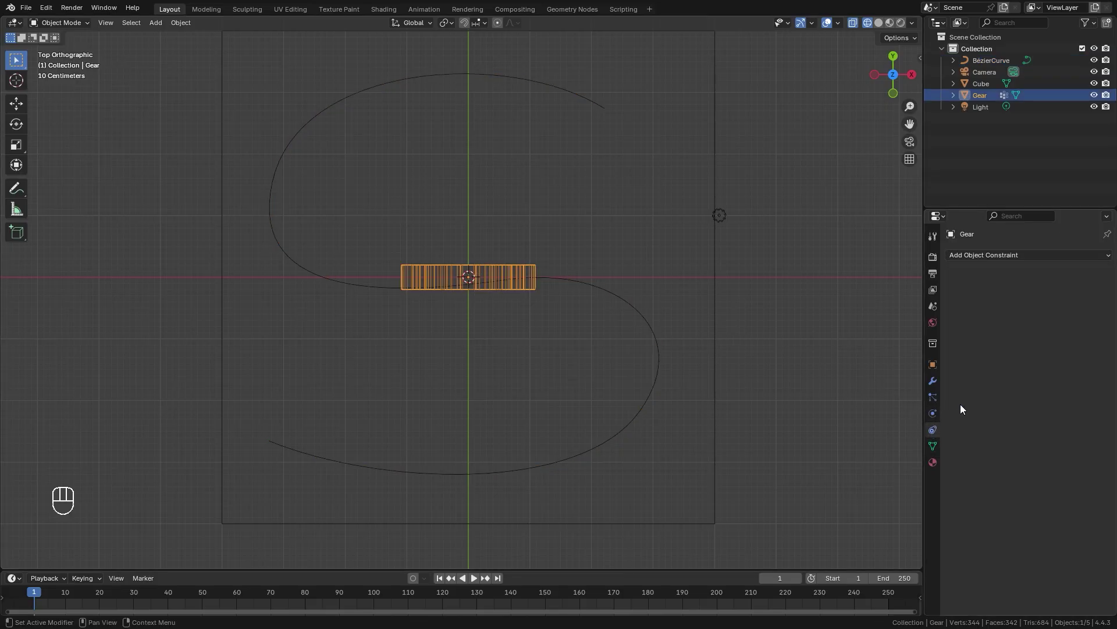
pyautogui.moveTo(1030, 257); pyautogui.dragTo(1080, 342)
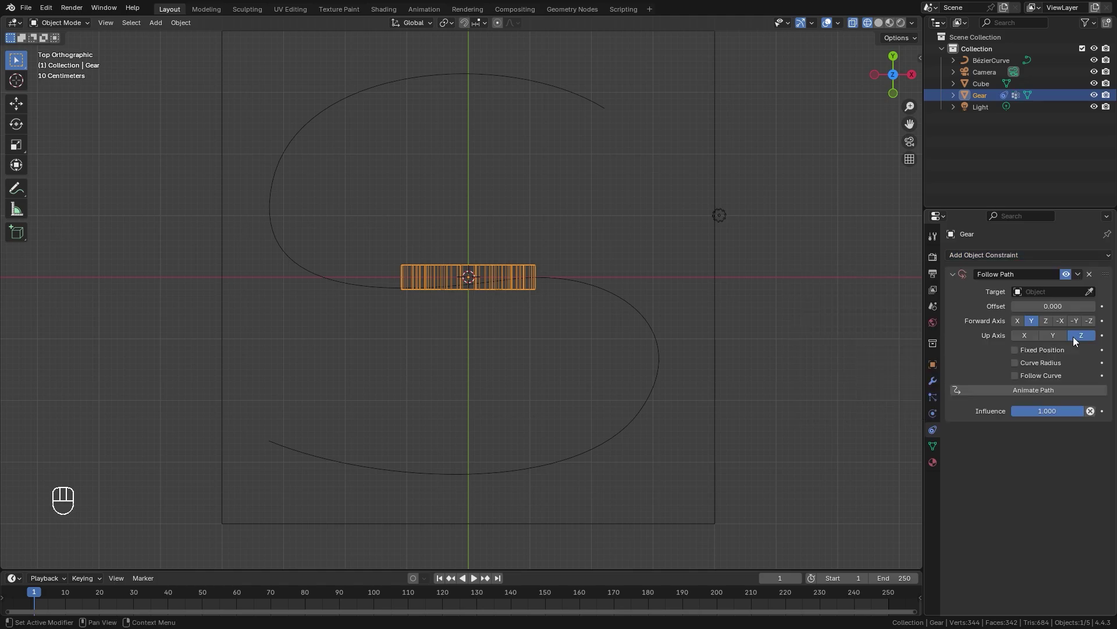
pyautogui.moveTo(1047, 285); pyautogui.dragTo(962, 314)
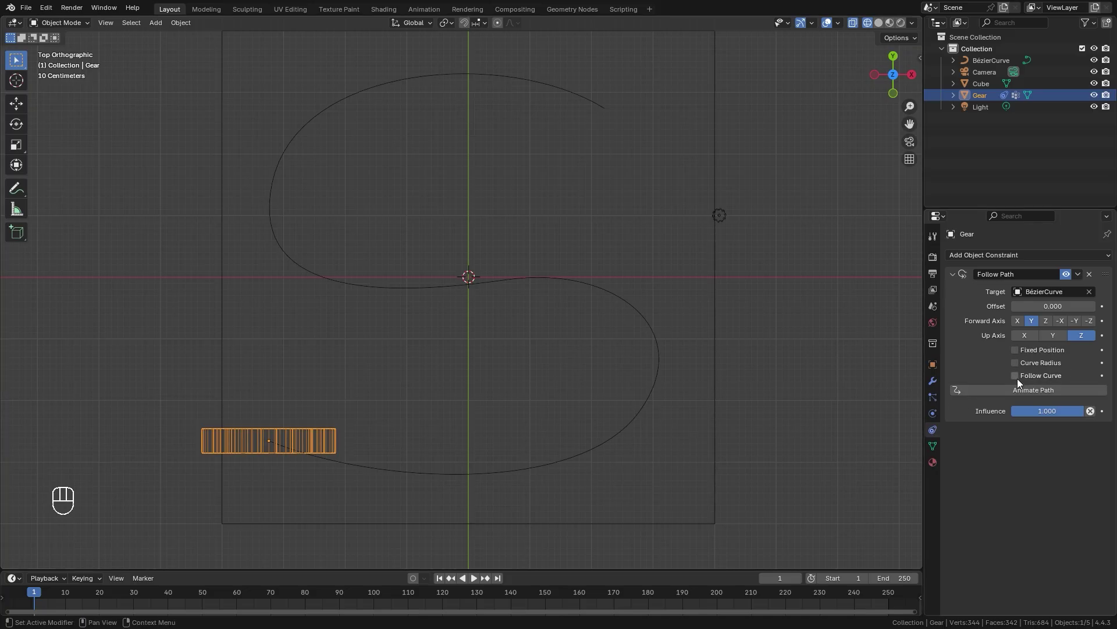
pyautogui.click(1020, 378)
# - Animate the path and play back the gear travelling along the S-curve, then rewind to frame 1
pyautogui.press('space')
pyautogui.press('space')
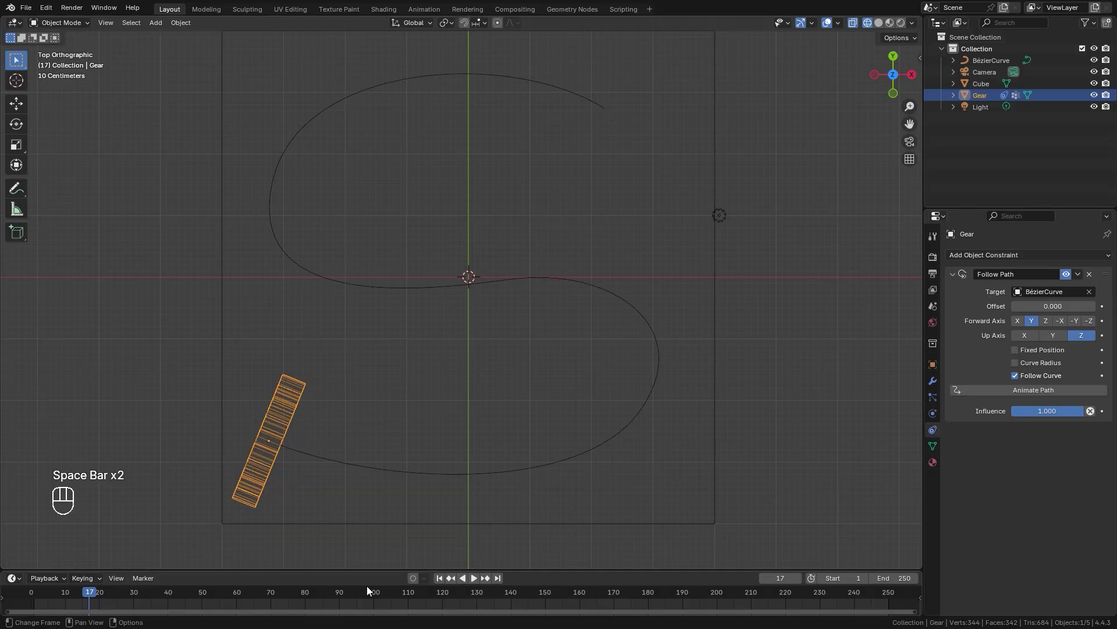
pyautogui.click(442, 583)
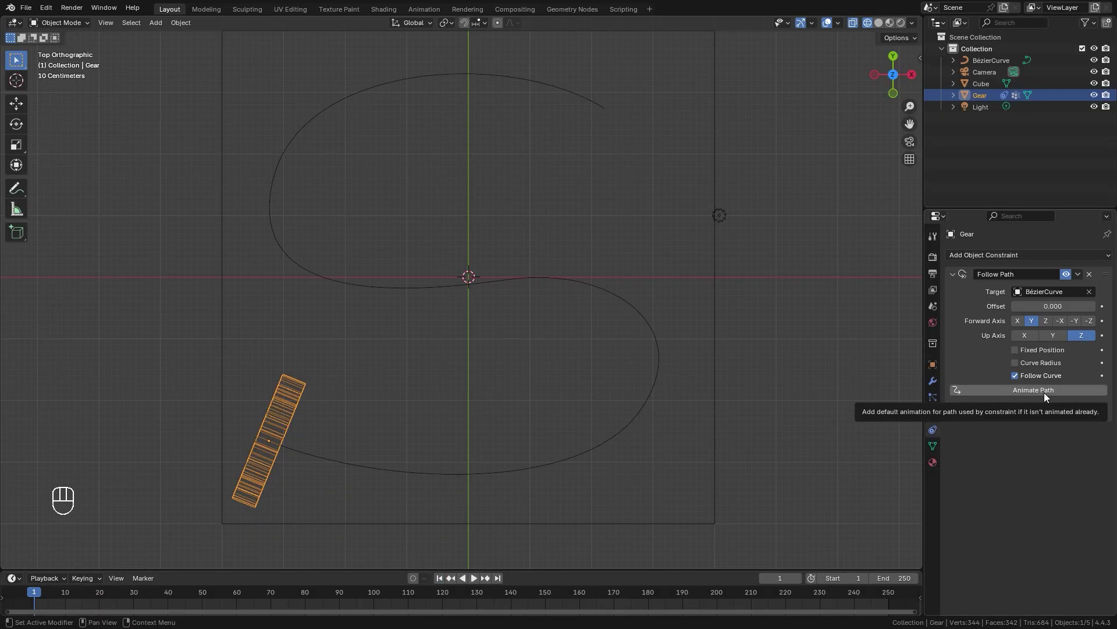
pyautogui.press('space')
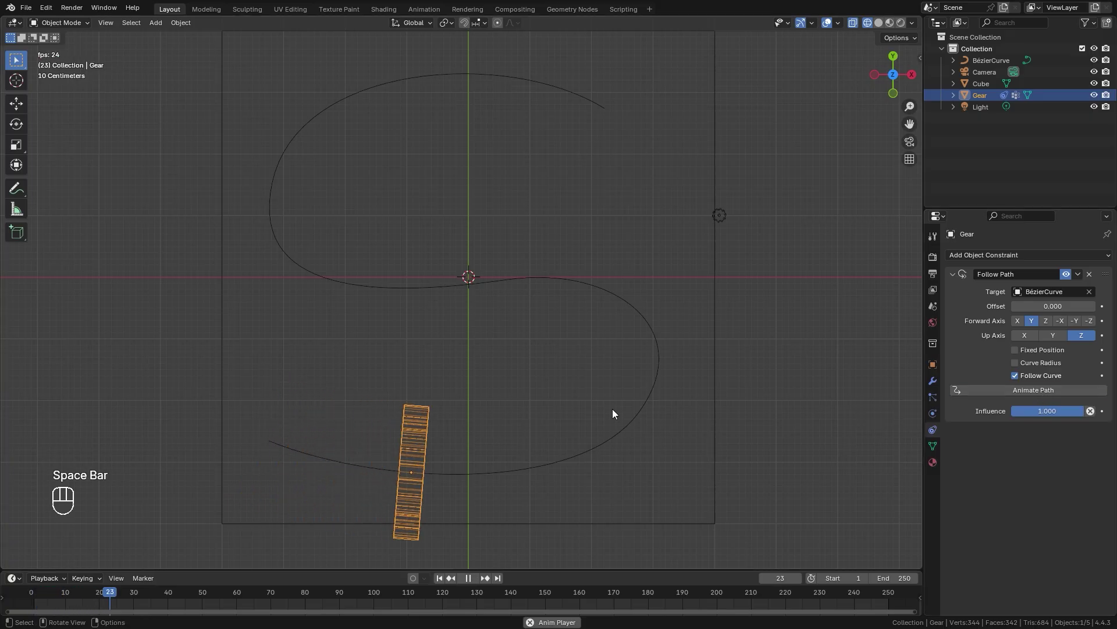
pyautogui.press('space')
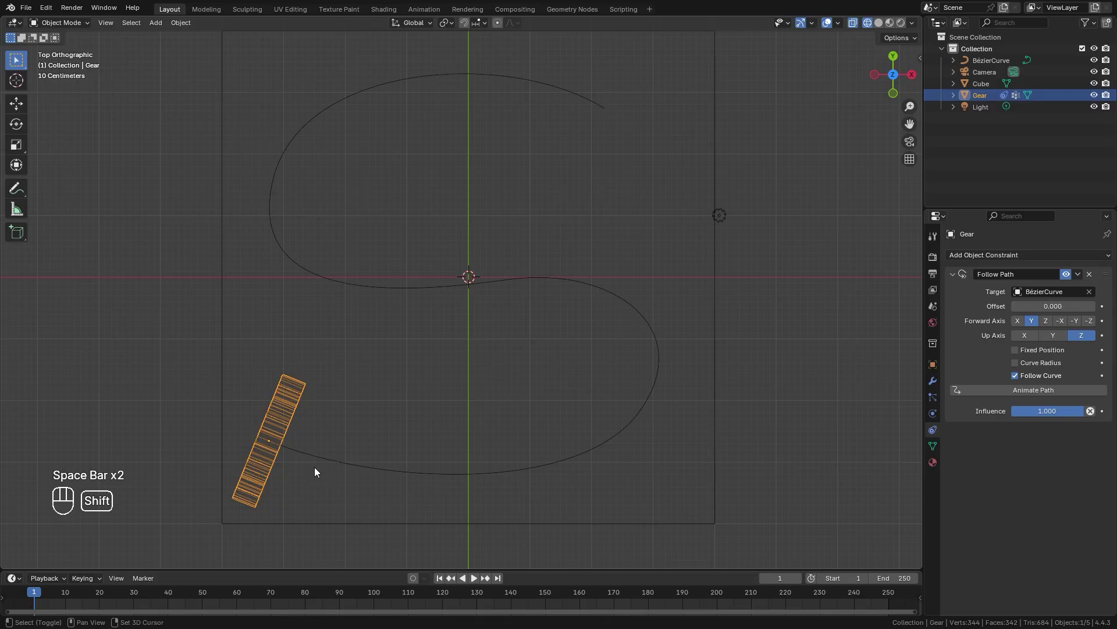
# - Frame the whole curve from top view with the sidebar open
pyautogui.moveTo(354, 437); pyautogui.dragTo(448, 410)
pyautogui.moveTo(450, 408); pyautogui.dragTo(448, 344)
pyautogui.press('KP_7')
pyautogui.press('z')
pyautogui.press('n')
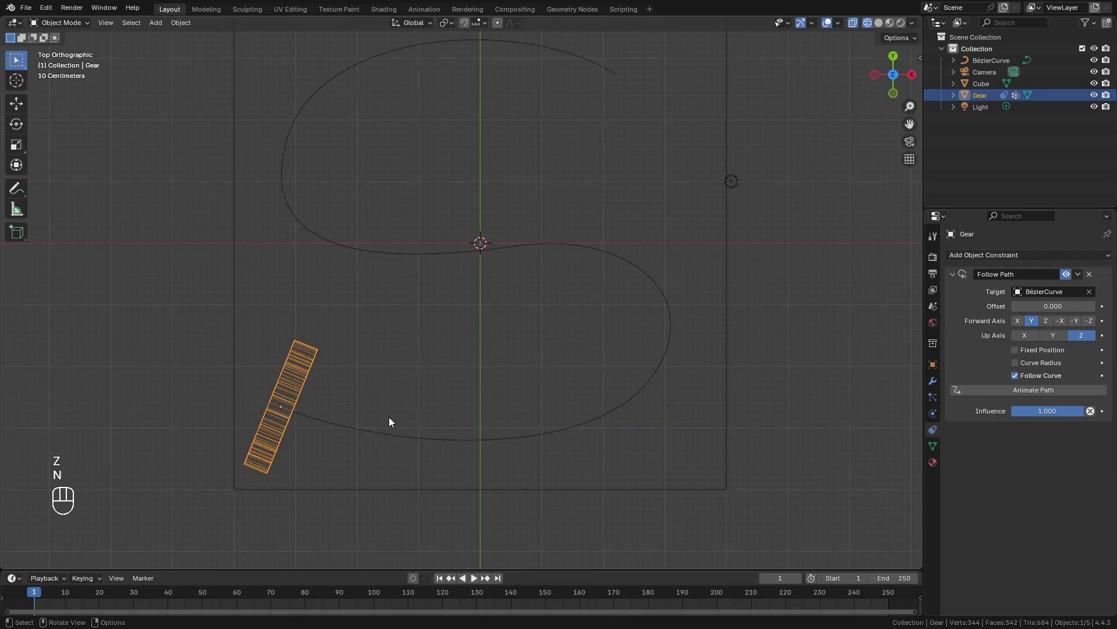
pyautogui.middleClick(463, 402)
# - Rotate the gear's mesh 90° about Z in Edit Mode and play it rolling edge-first along the path
pyautogui.press('Tab')
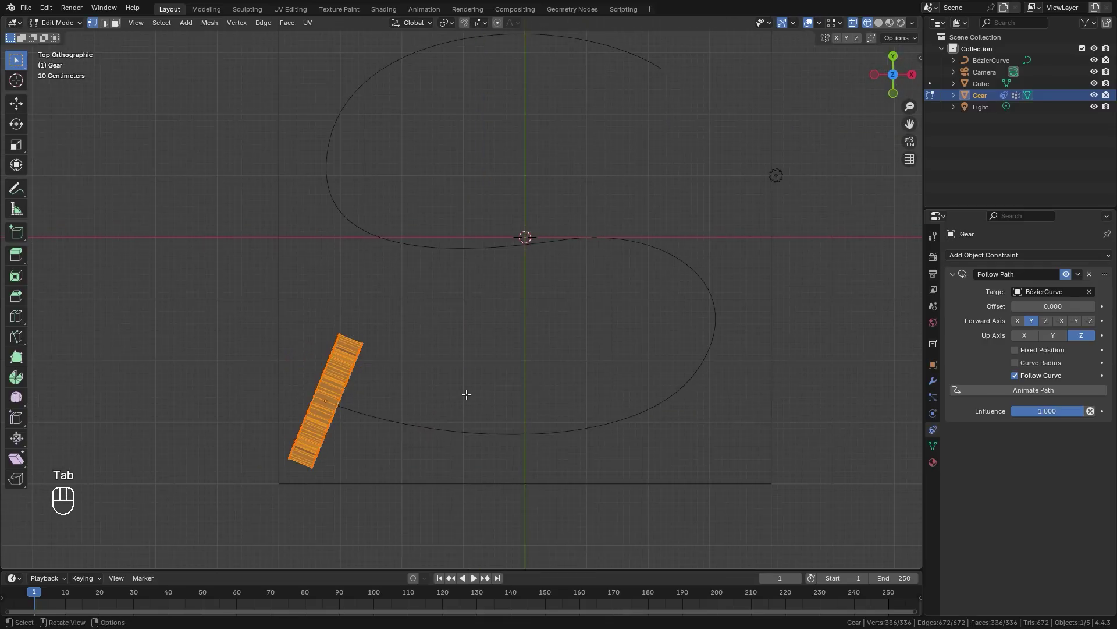
pyautogui.press('r')
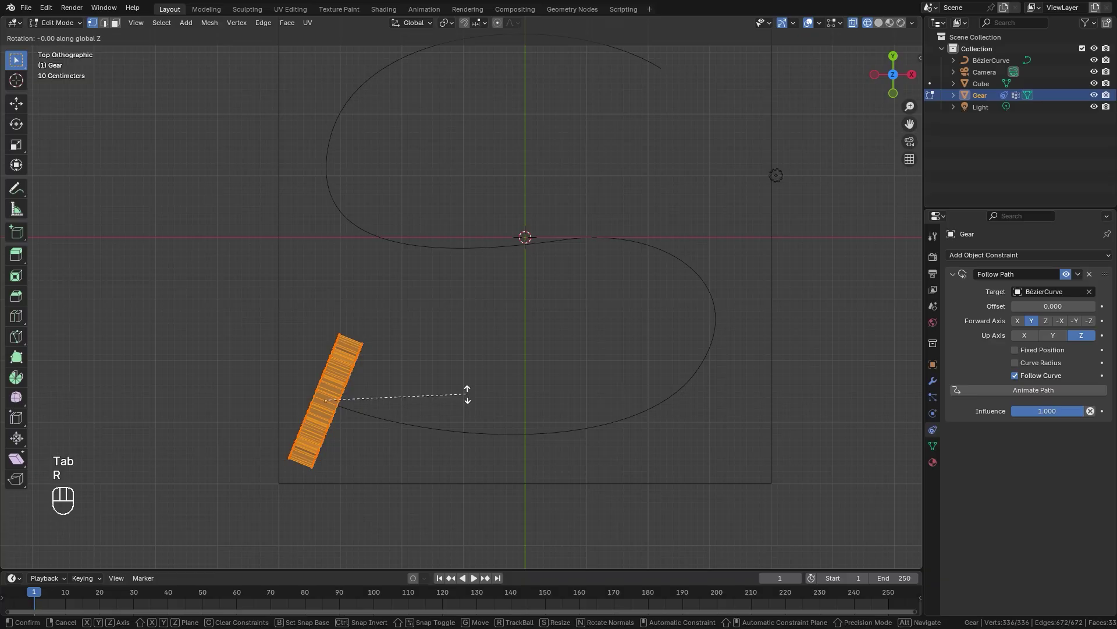
pyautogui.press('Tab')
pyautogui.press('space')
pyautogui.press('shift+space')
pyautogui.moveTo(535, 436); pyautogui.dragTo(512, 439)
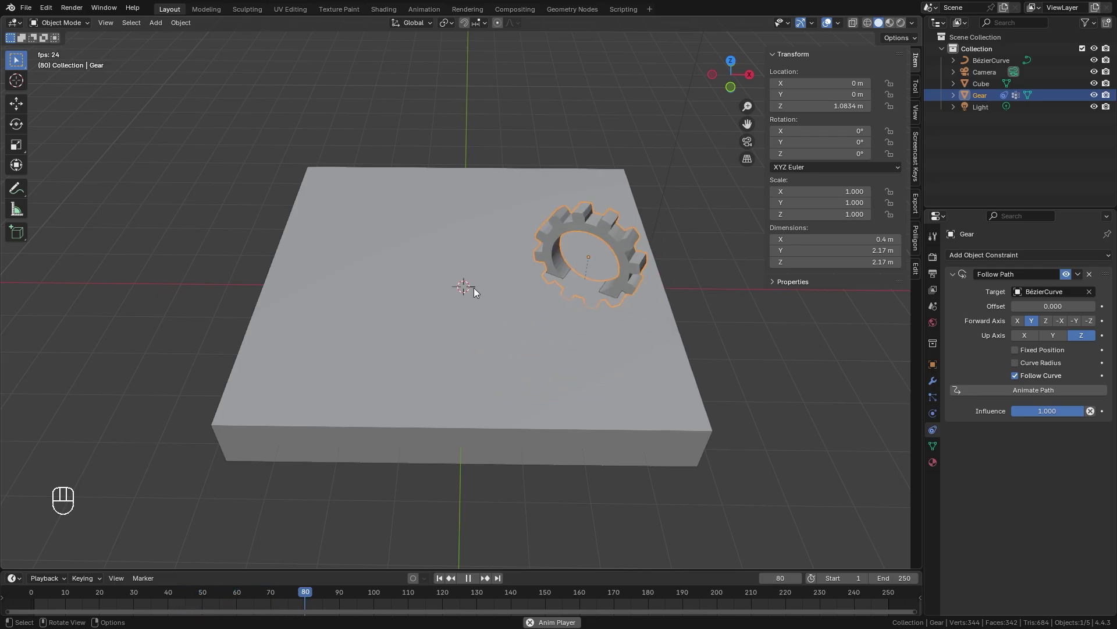
# - Stop playback, rewind to frame 1, and orbit in toward the gear at the path's start
pyautogui.moveTo(414, 370); pyautogui.dragTo(407, 353)
pyautogui.press('space')
pyautogui.click(443, 581)
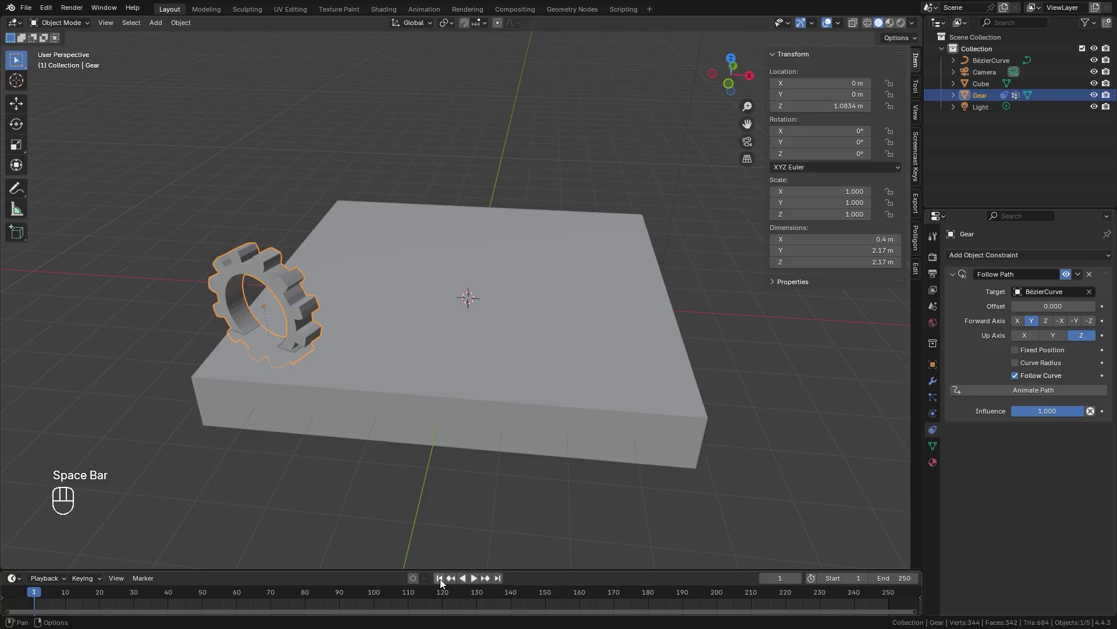
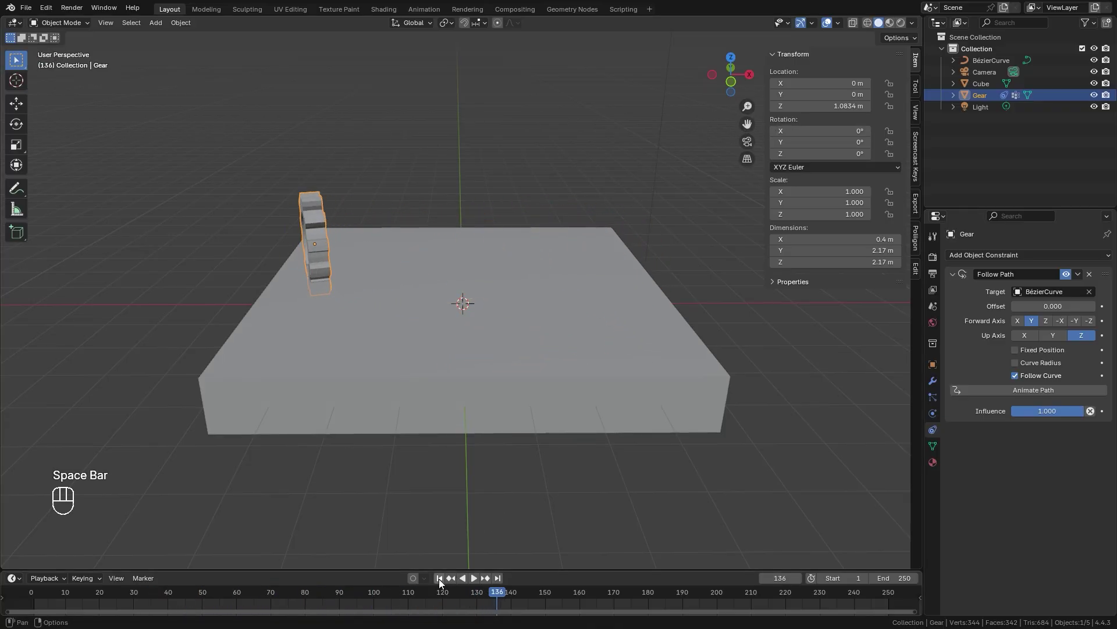
pyautogui.click(440, 581)
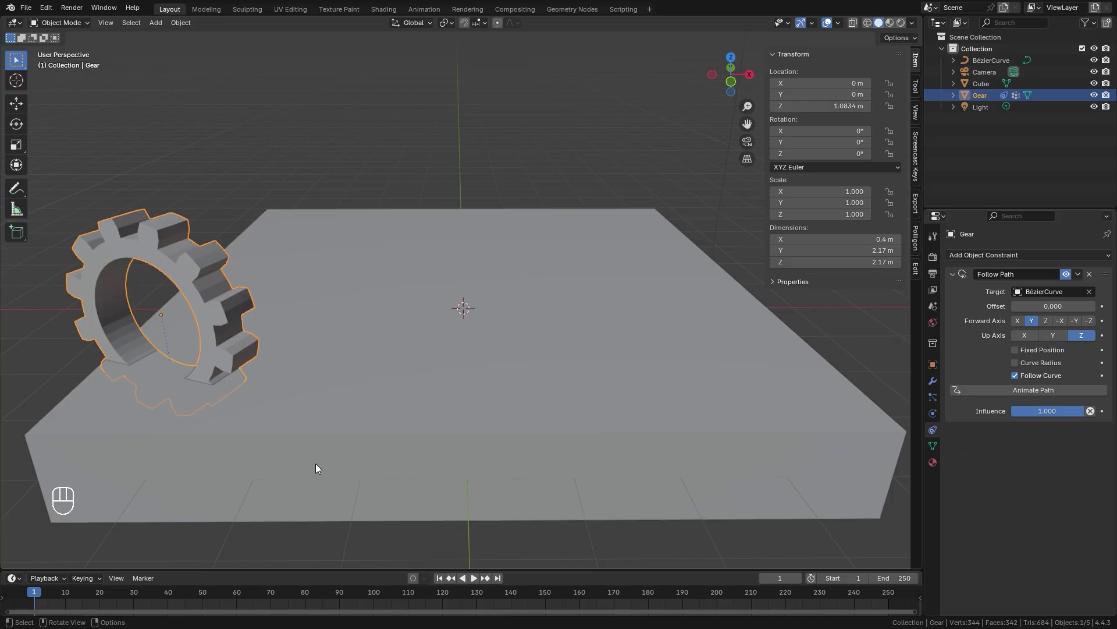
pyautogui.moveTo(277, 406); pyautogui.dragTo(380, 405)
pyautogui.middleClick(408, 397)
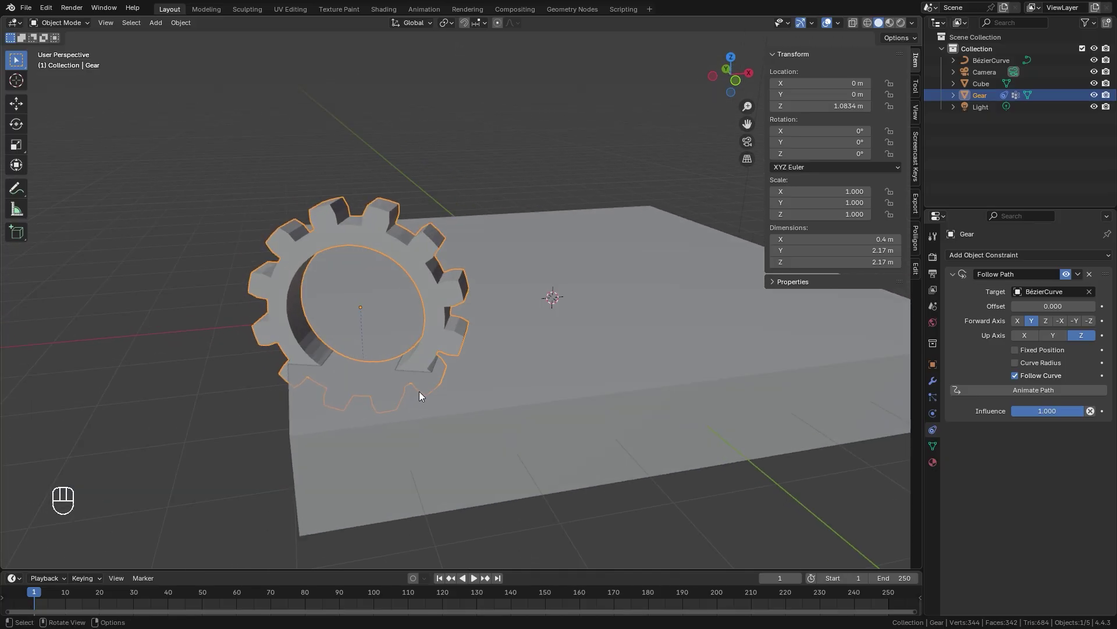
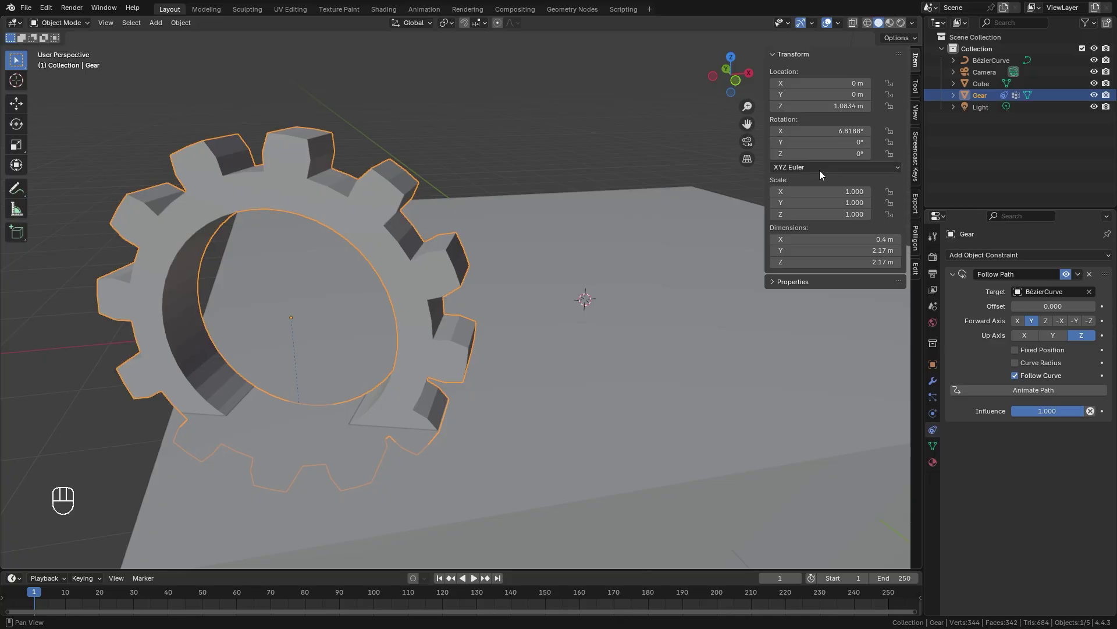
# - Switch the viewport to wireframe and select the BézierCurve with its Edit sidebar tools shown
pyautogui.middleClick(631, 329)
pyautogui.press('z')
pyautogui.moveTo(600, 377); pyautogui.dragTo(557, 368)
pyautogui.moveTo(546, 366); pyautogui.dragTo(535, 398)
pyautogui.click(657, 325)
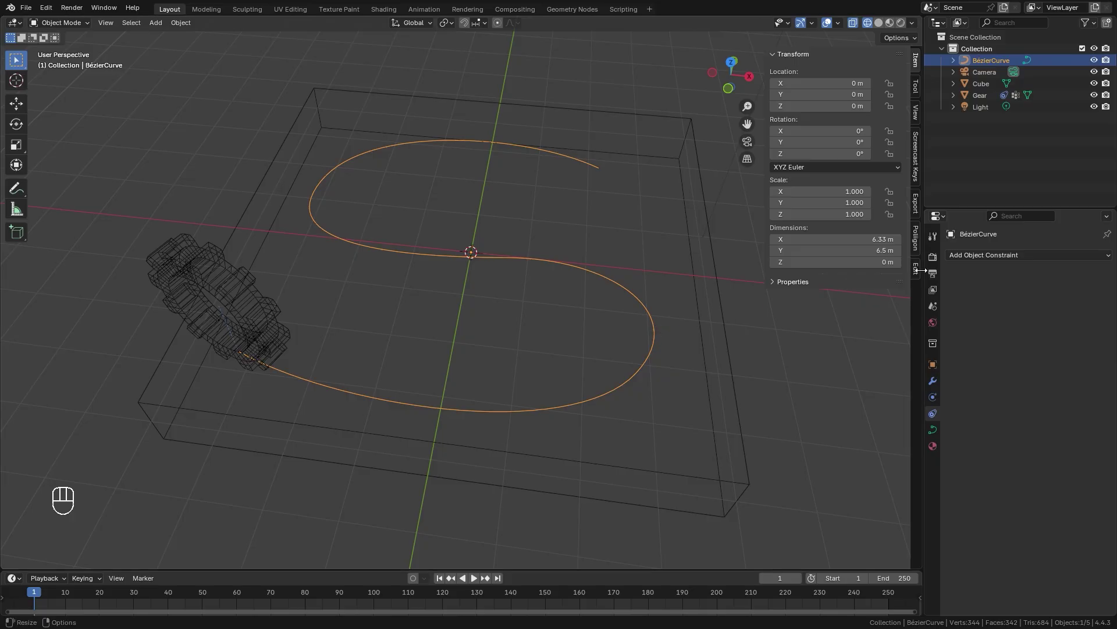
pyautogui.click(919, 271)
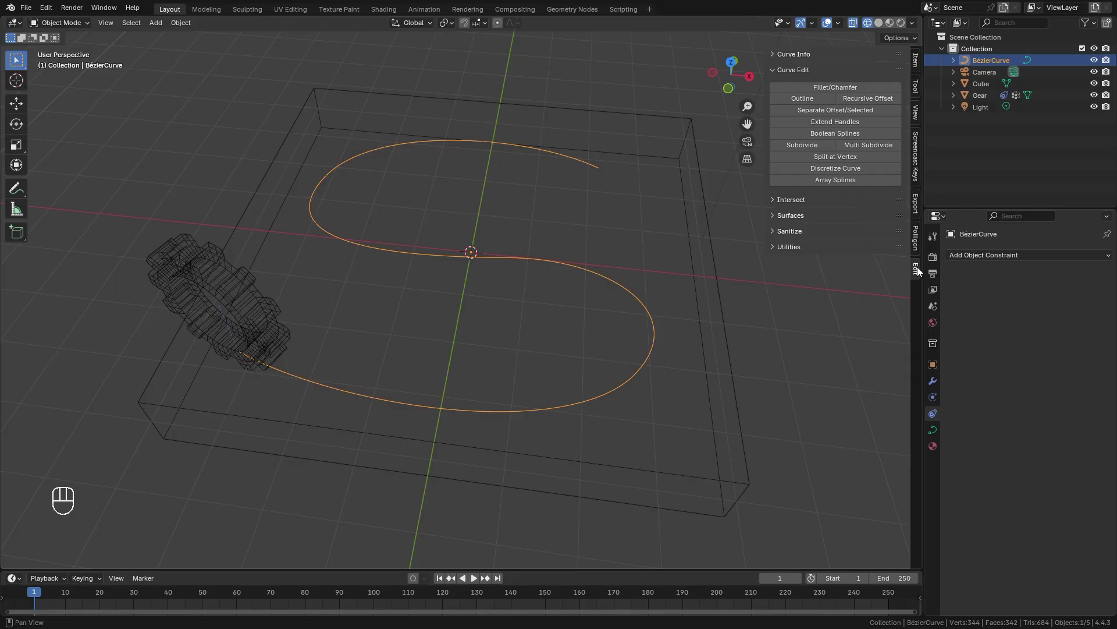
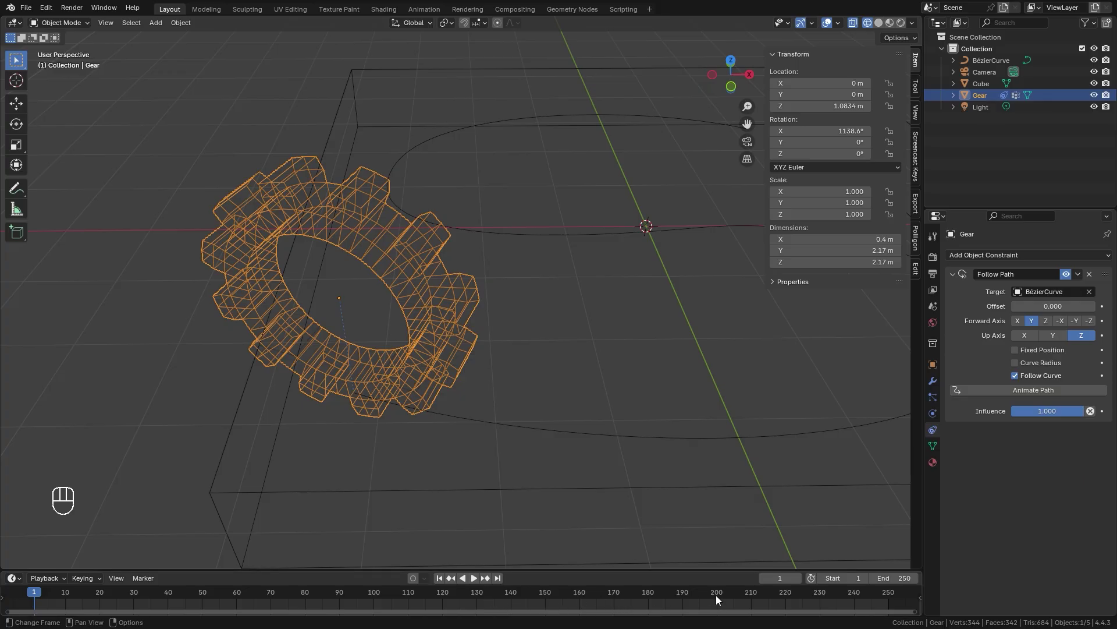
# - Keyframe the gear's X rotation at frame 200, then set X rotation to 0° for the start
pyautogui.click(720, 595)
pyautogui.moveTo(641, 302); pyautogui.dragTo(398, 467)
pyautogui.press('k')
pyautogui.moveTo(425, 256); pyautogui.dragTo(504, 213)
pyautogui.click(445, 581)
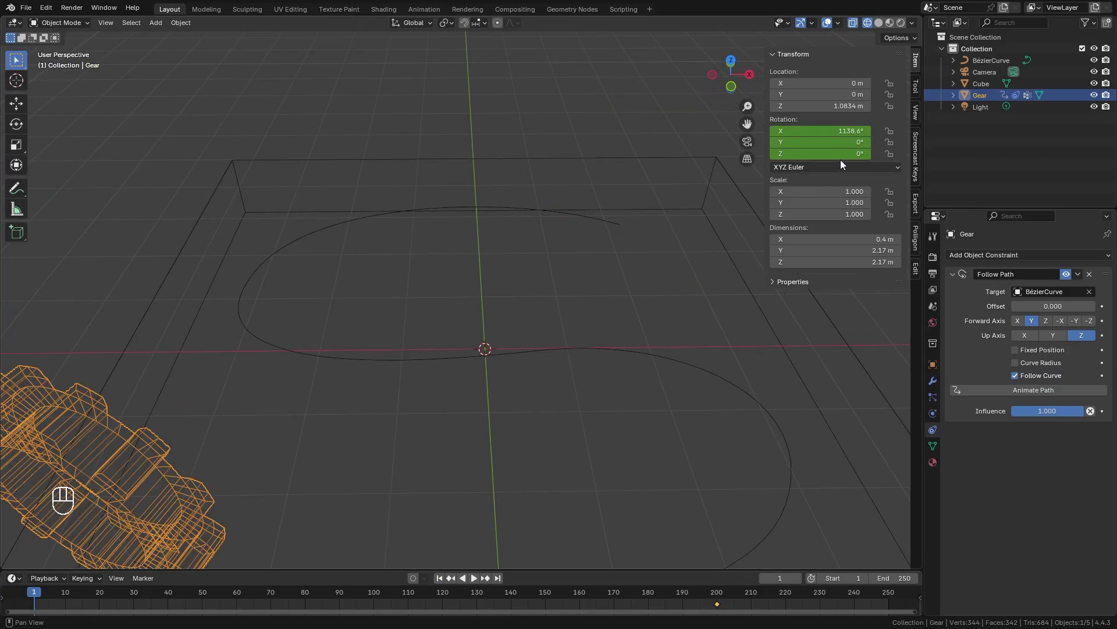
pyautogui.click(835, 127)
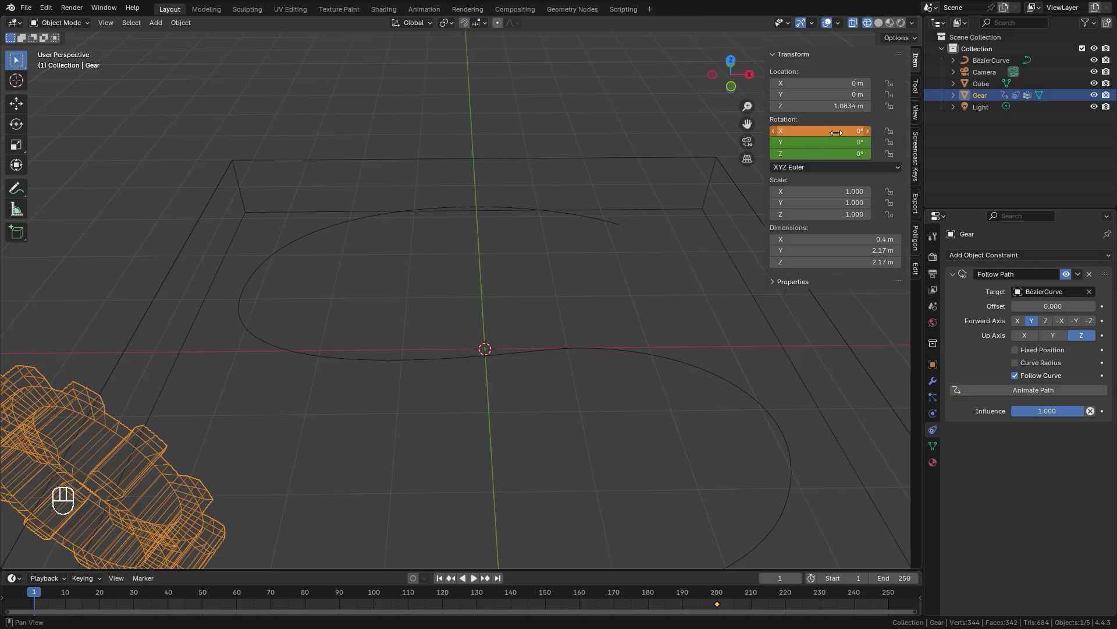
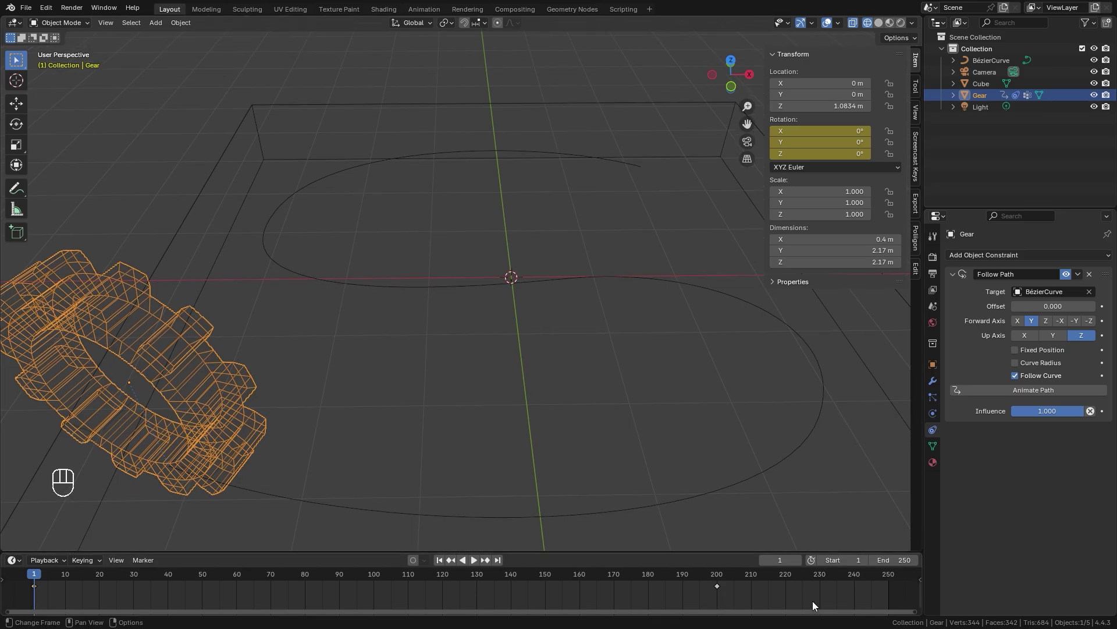
# - Select all rotation keyframes, make their interpolation linear, and play to check the spin
pyautogui.moveTo(723, 596); pyautogui.dragTo(65, 588)
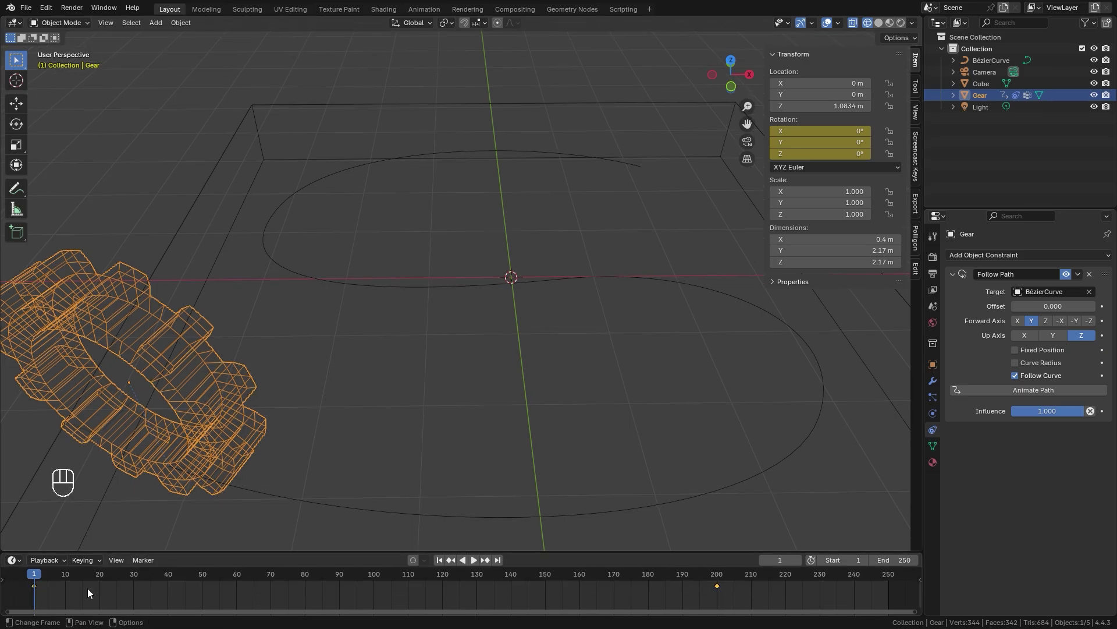
pyautogui.press('t')
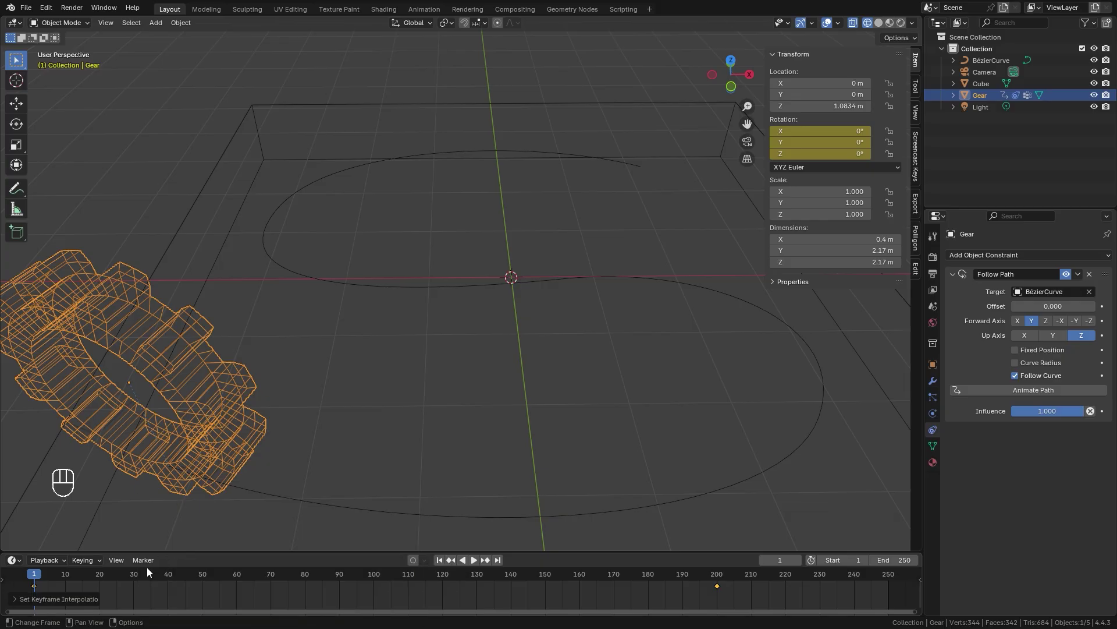
pyautogui.press('space')
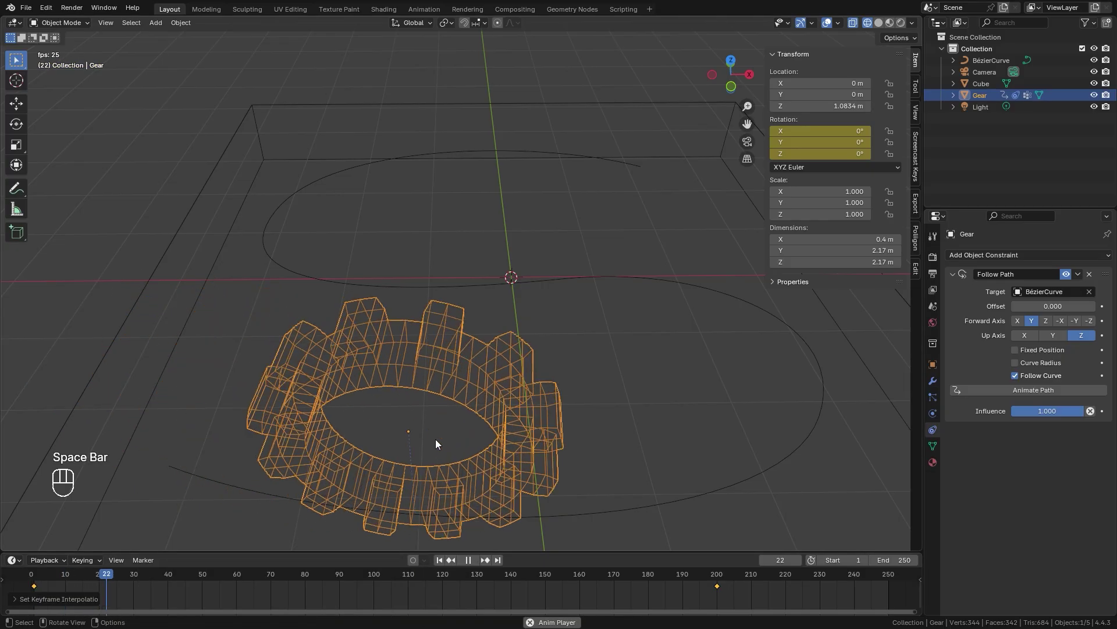
pyautogui.press('space')
pyautogui.press('space')
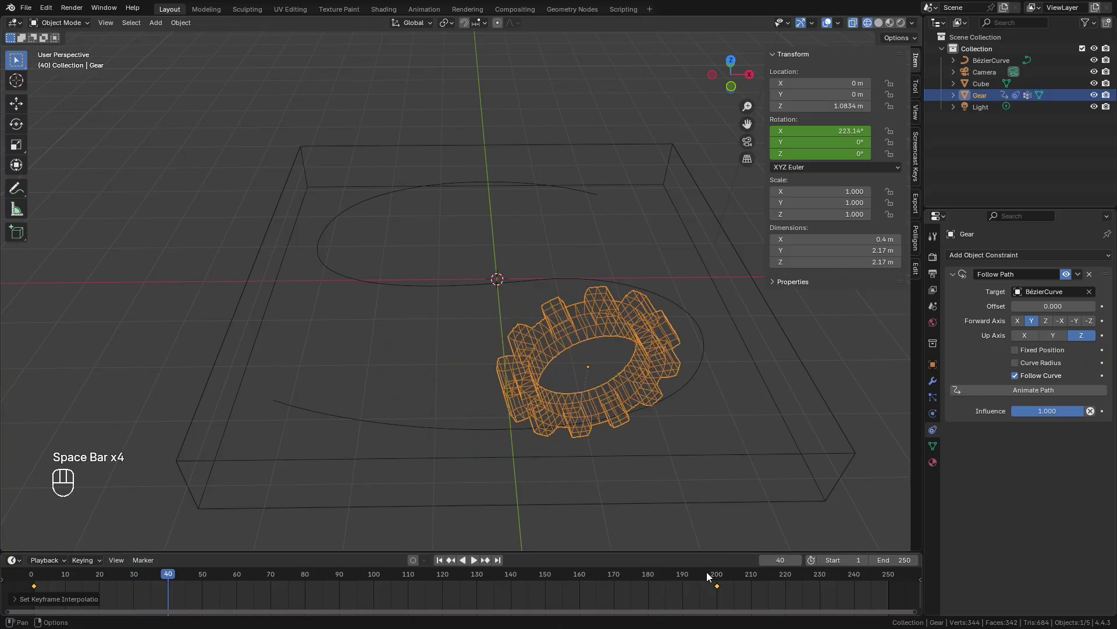
pyautogui.click(720, 571)
# - At frame 200 change the X rotation to −1138.6°, re-keyframe it, and play the animation
pyautogui.doubleClick(717, 573)
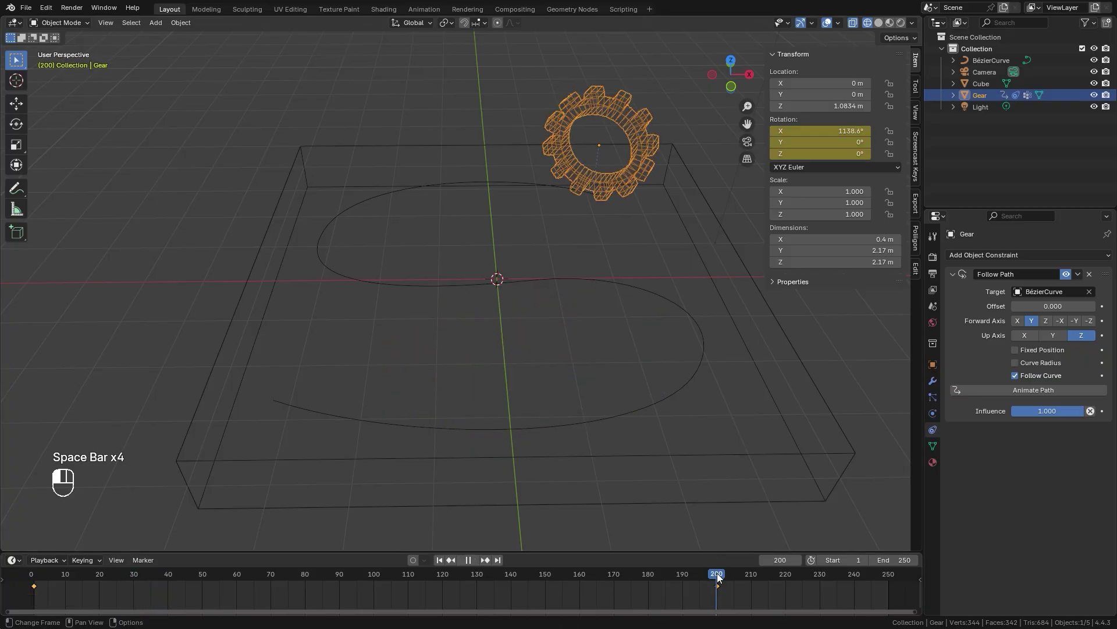
pyautogui.moveTo(816, 121); pyautogui.dragTo(842, 137)
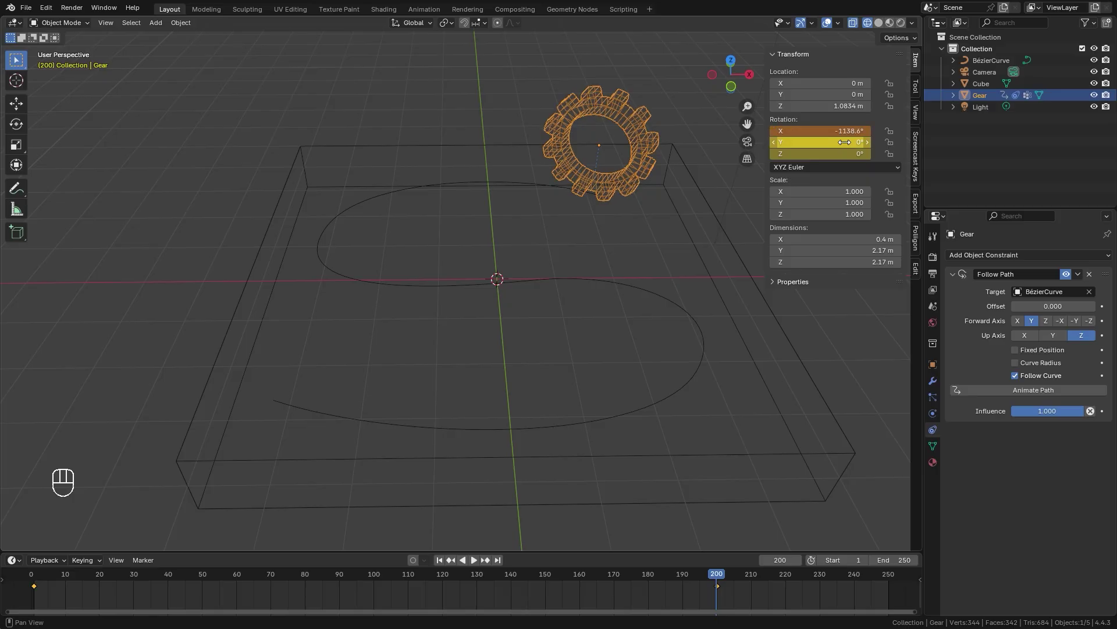
pyautogui.press('k')
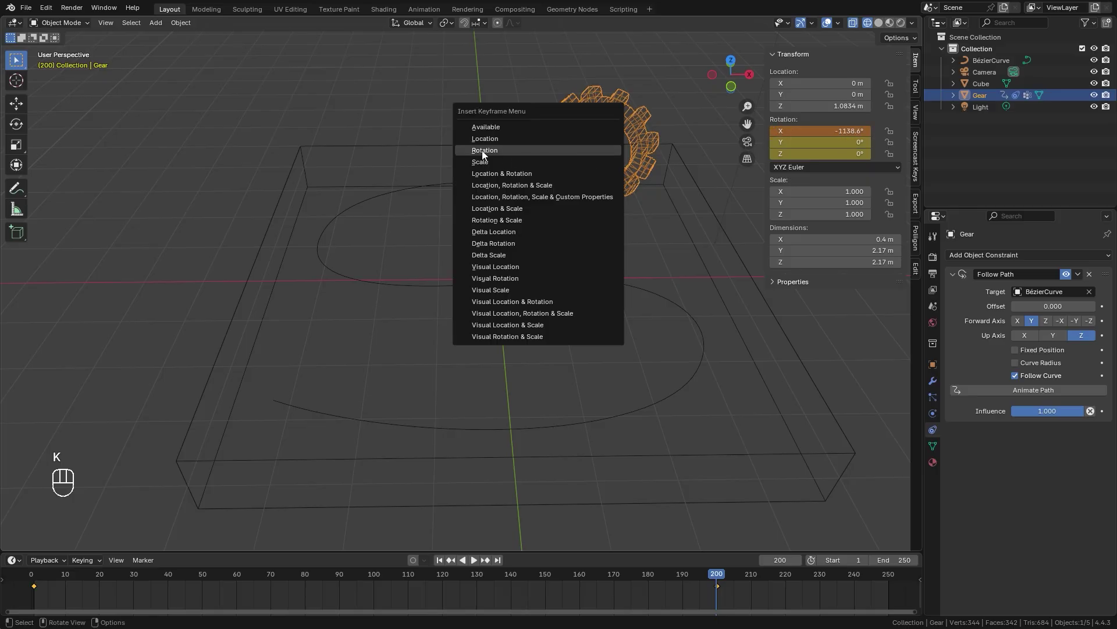
pyautogui.press('space')
pyautogui.press('z')
pyautogui.moveTo(588, 404); pyautogui.dragTo(568, 381)
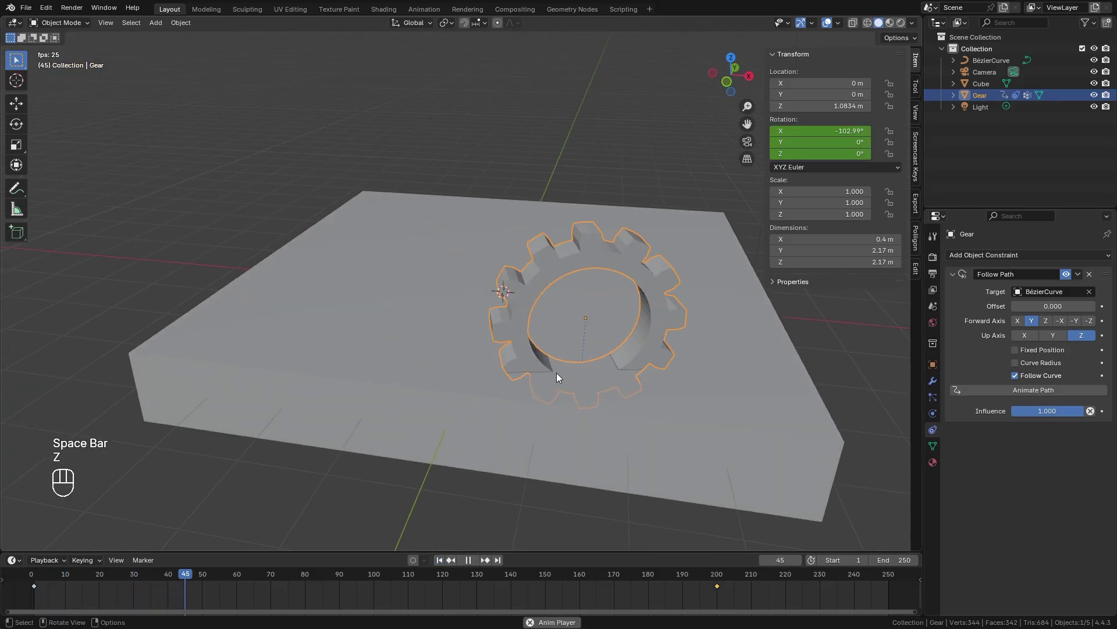
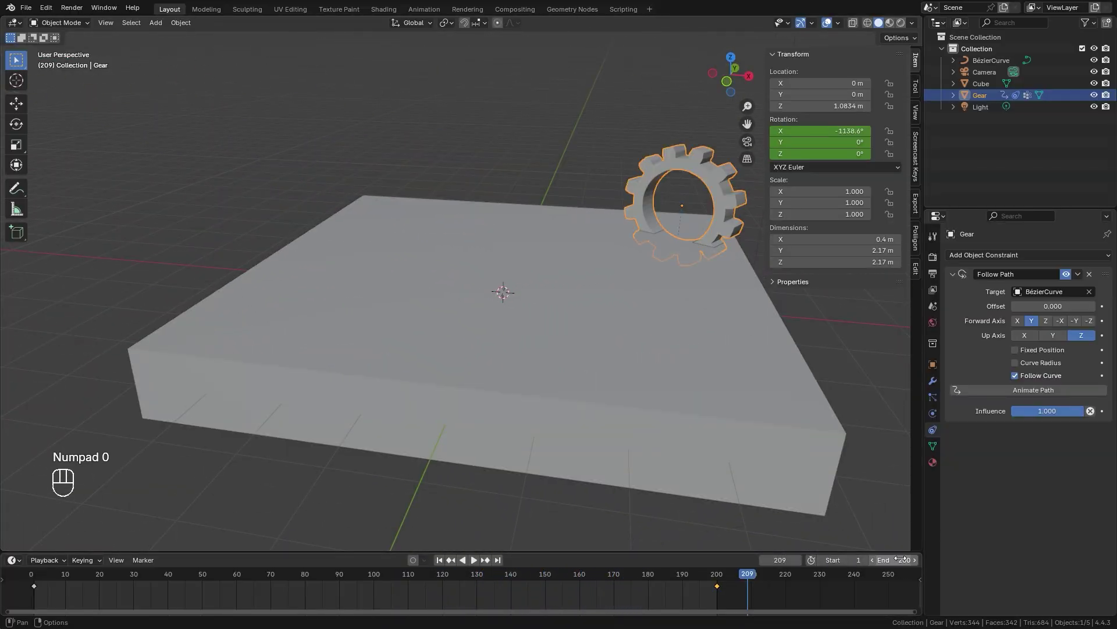
# - Set the end frame to 200 and lower the gear to Z 1.05338 m so it rests on the slab
pyautogui.moveTo(309, 412); pyautogui.dragTo(418, 415)
pyautogui.middleClick(424, 411)
pyautogui.moveTo(412, 425); pyautogui.dragTo(445, 401)
pyautogui.middleClick(455, 384)
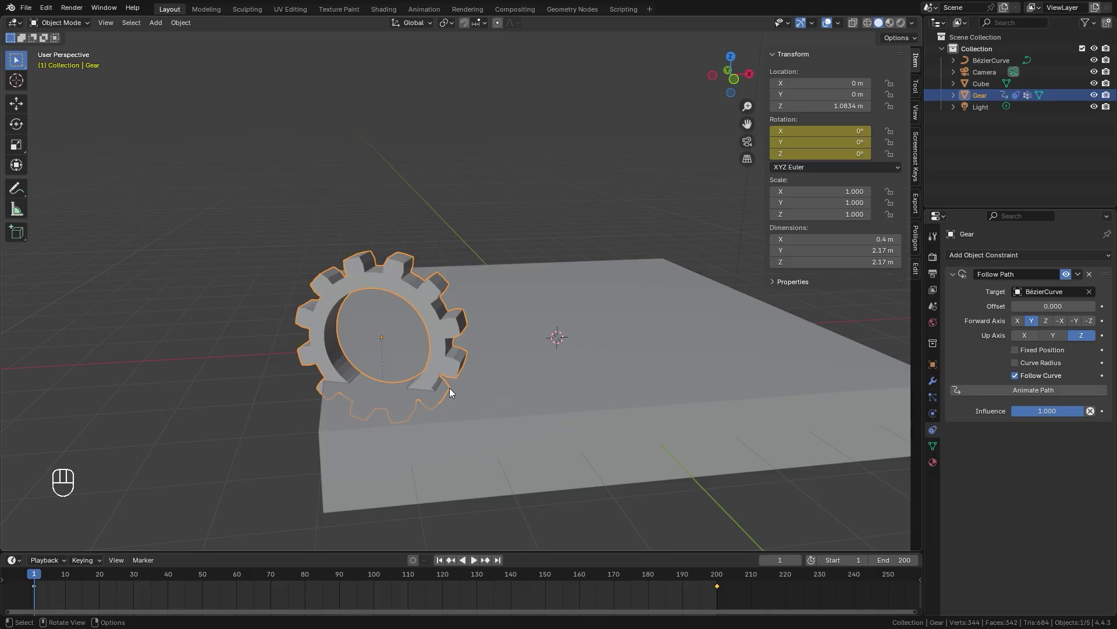
pyautogui.press('g')
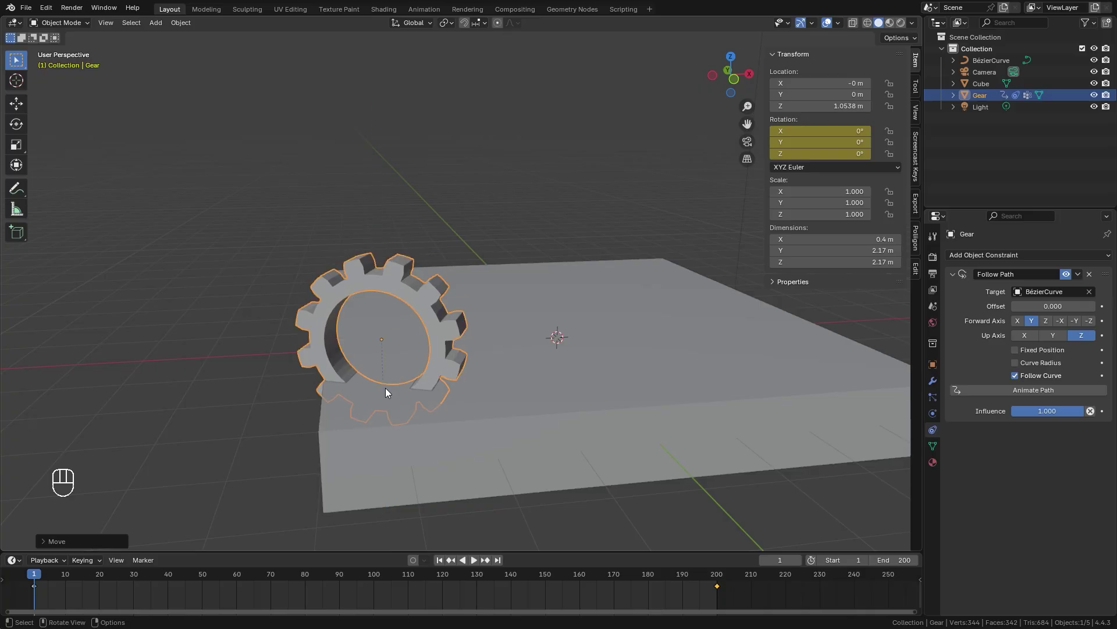
pyautogui.moveTo(550, 295); pyautogui.dragTo(526, 314)
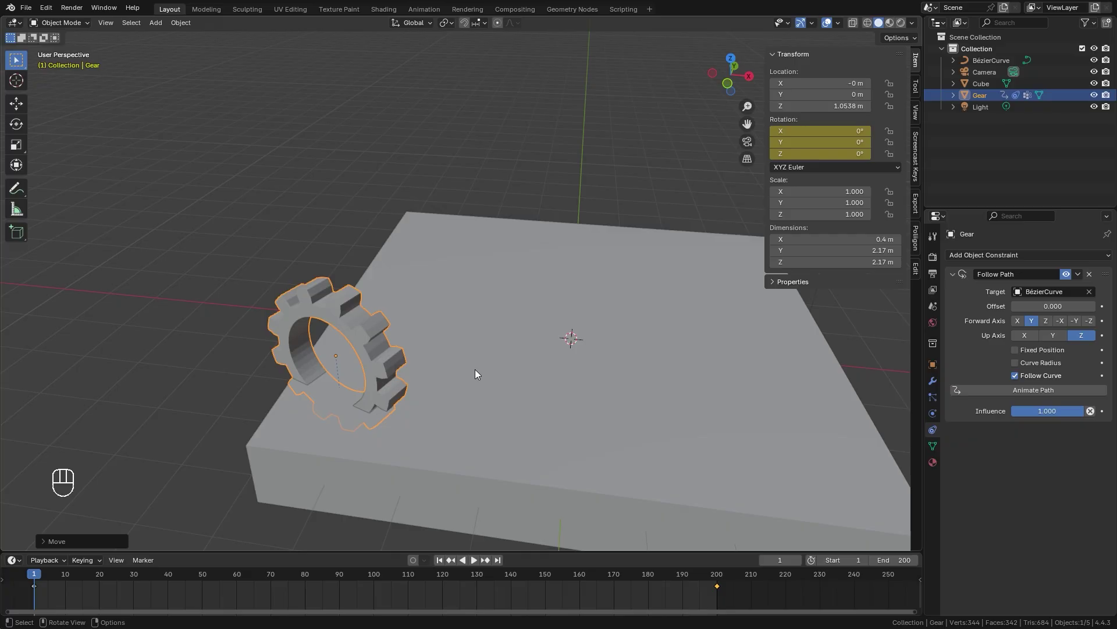
pyautogui.click(446, 560)
pyautogui.press('shift+n')
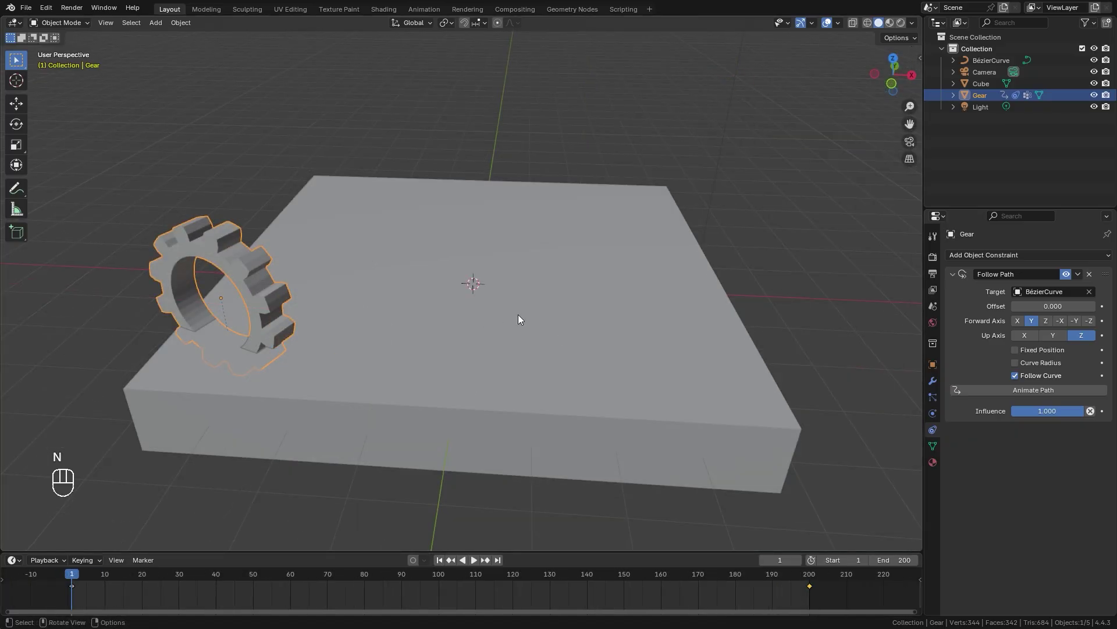
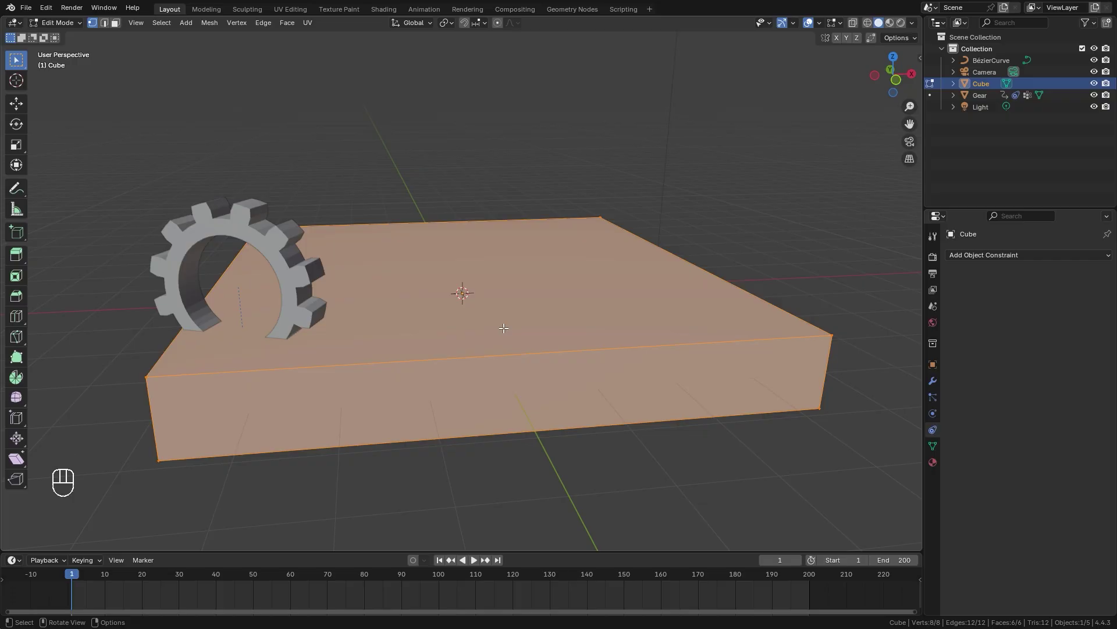
# - Add 128 loop cuts across the slab in one direction and 128 more in the other
pyautogui.press('ctrl+r')
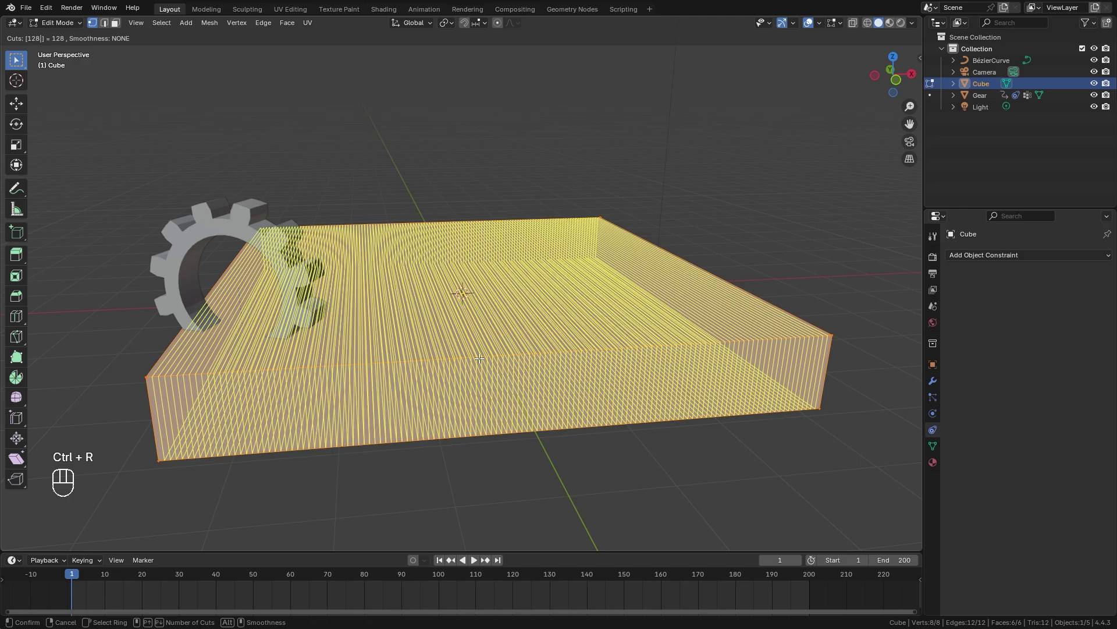
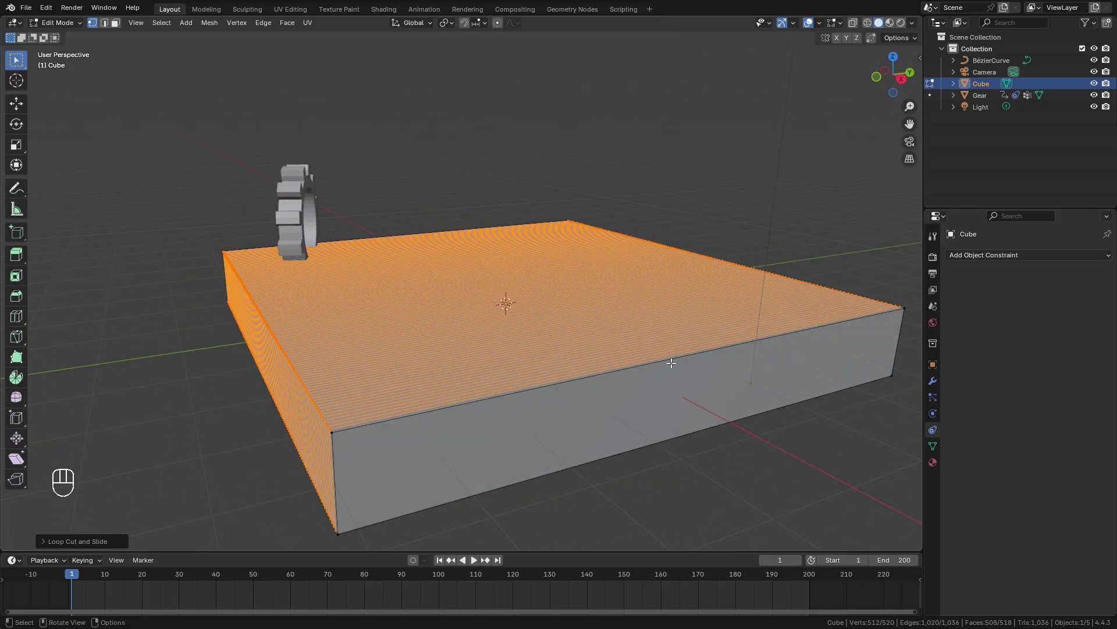
pyautogui.press('ctrl+r')
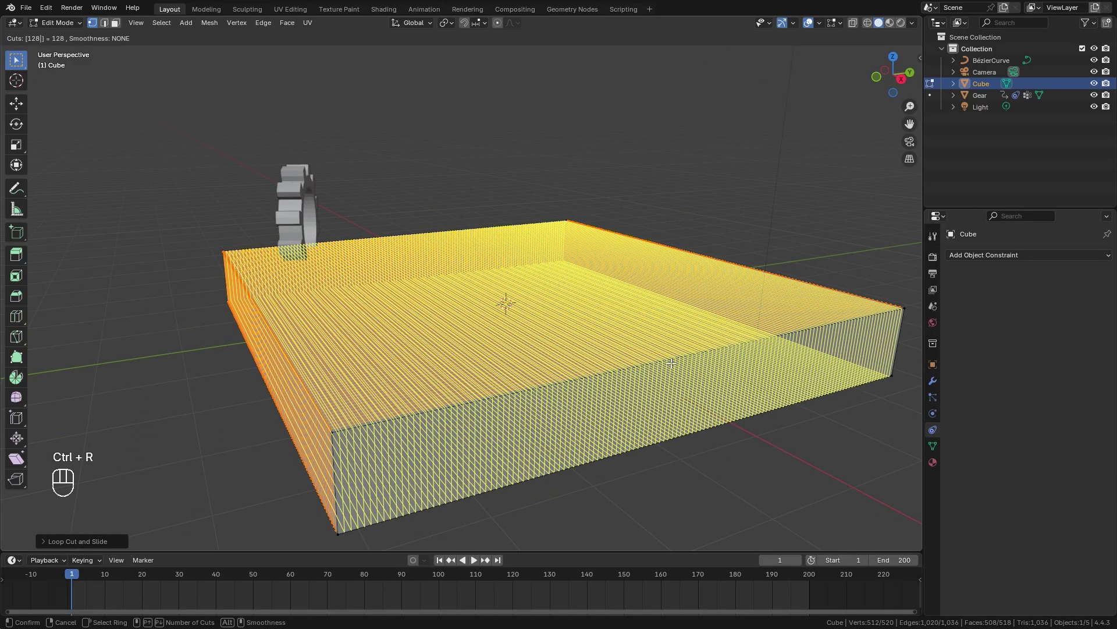
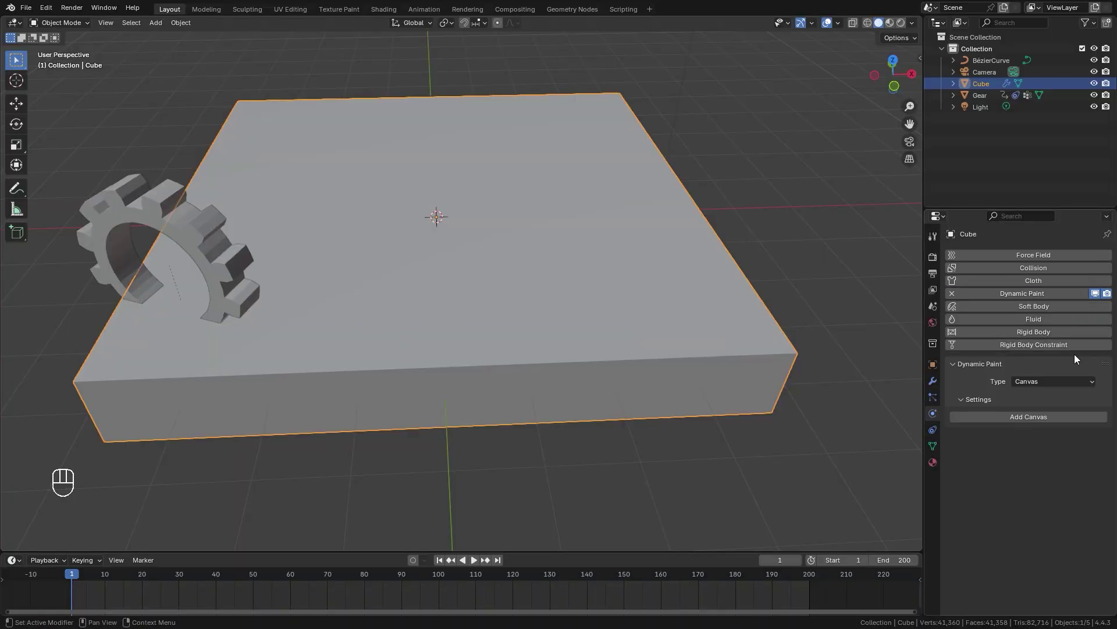
# - Make the slab a Dynamic Paint canvas with surface type Displace
pyautogui.click(1037, 423)
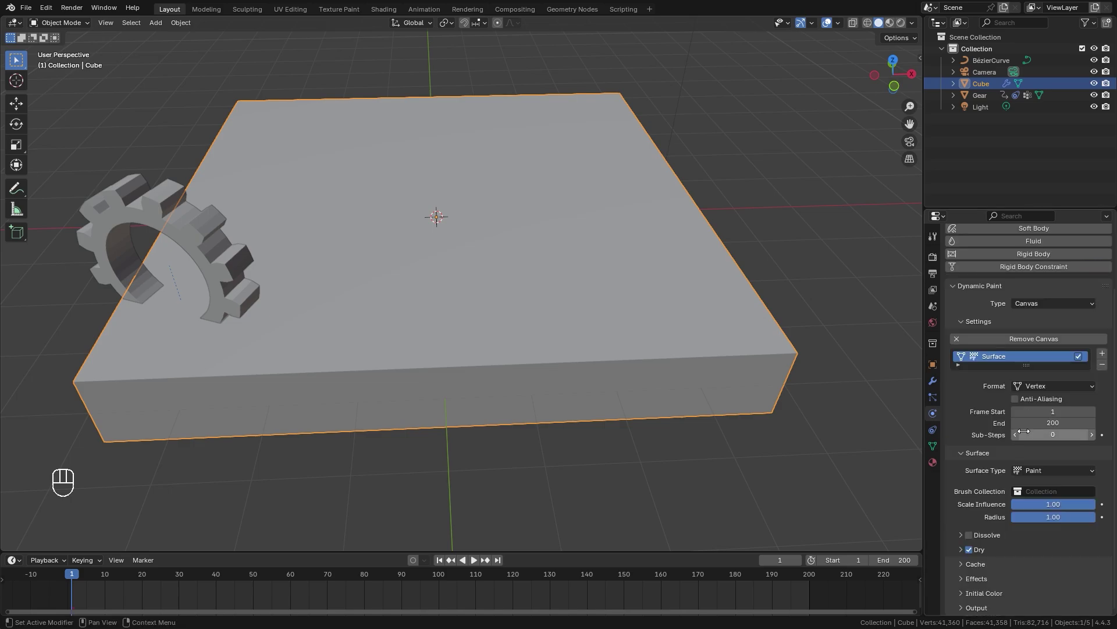
pyautogui.click(1041, 429)
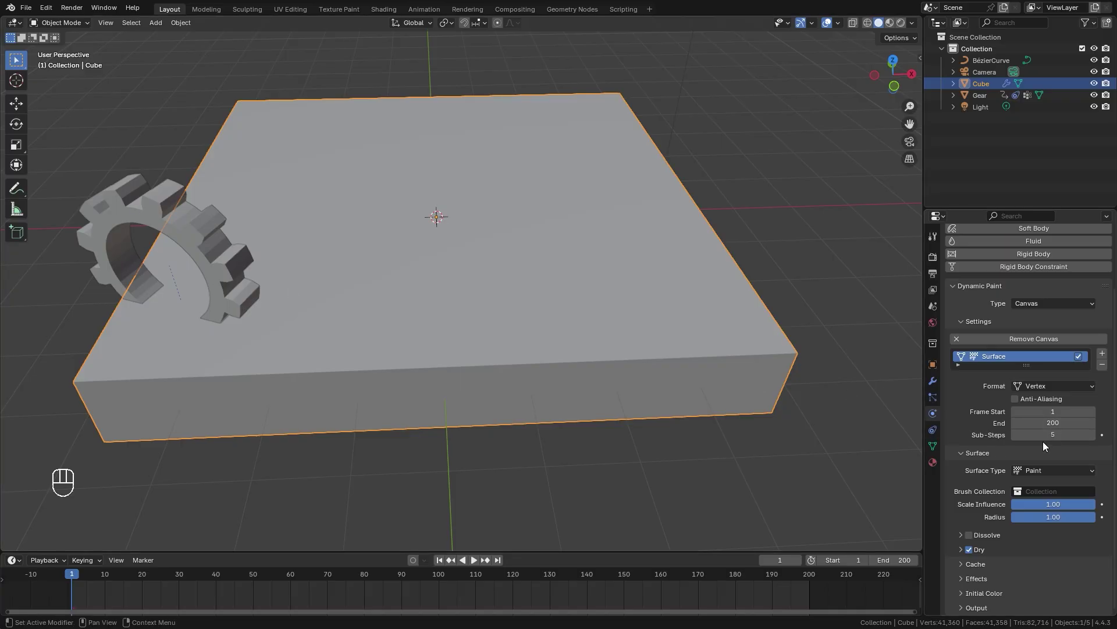
pyautogui.moveTo(1043, 472); pyautogui.dragTo(1047, 499)
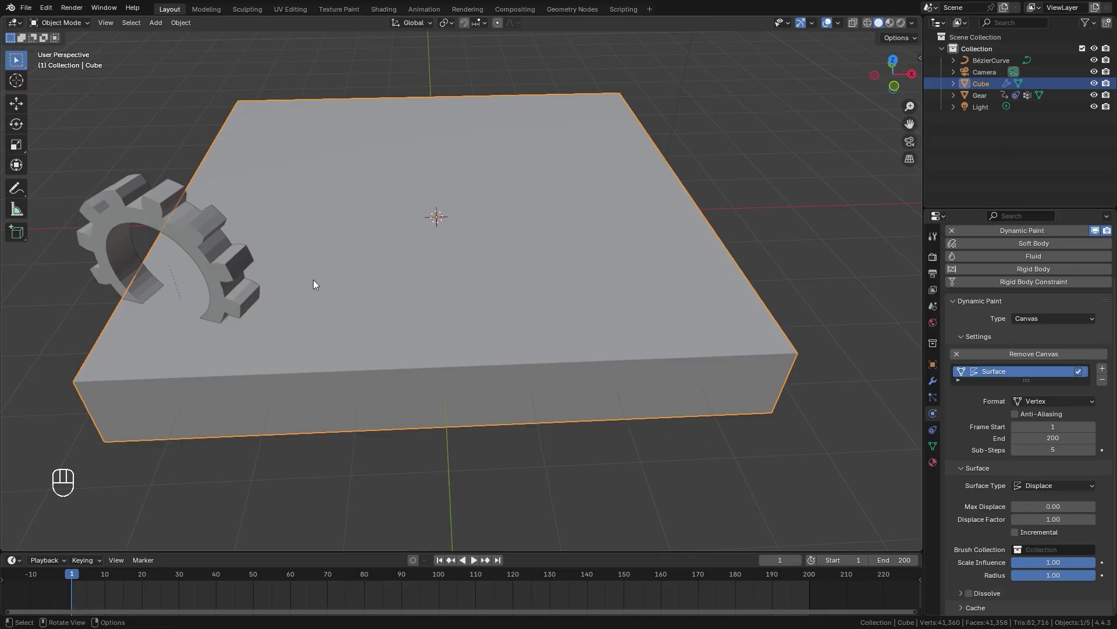
# - Make the gear a Dynamic Paint brush that paints with its mesh volume
pyautogui.click(1000, 295)
pyautogui.moveTo(1065, 391); pyautogui.dragTo(1053, 421)
pyautogui.click(1029, 417)
pyautogui.moveTo(448, 311); pyautogui.dragTo(465, 312)
pyautogui.moveTo(357, 335); pyautogui.dragTo(464, 330)
# - Play the animation and zoom in to inspect the toothed groove carved into the slab
pyautogui.press('space')
pyautogui.press('space')
pyautogui.middleClick(659, 331)
pyautogui.moveTo(404, 303); pyautogui.dragTo(443, 318)
pyautogui.press('space')
pyautogui.press('space')
pyautogui.moveTo(546, 344); pyautogui.dragTo(511, 334)
pyautogui.middleClick(352, 306)
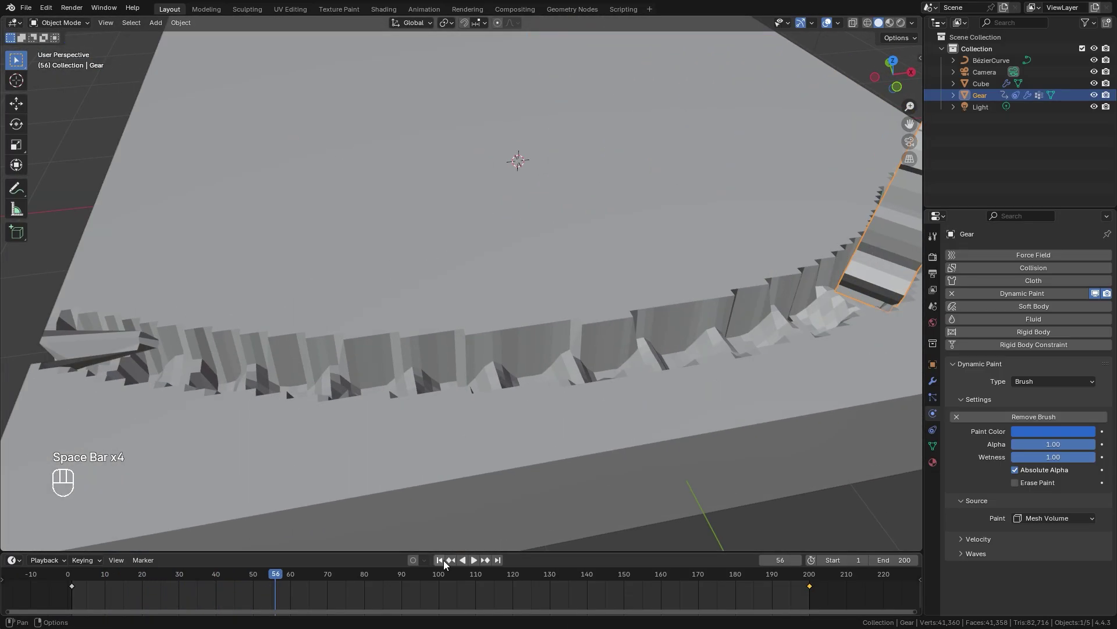
# - Select the slab and play the animation to watch the gear dent it
pyautogui.click(443, 561)
pyautogui.press('space')
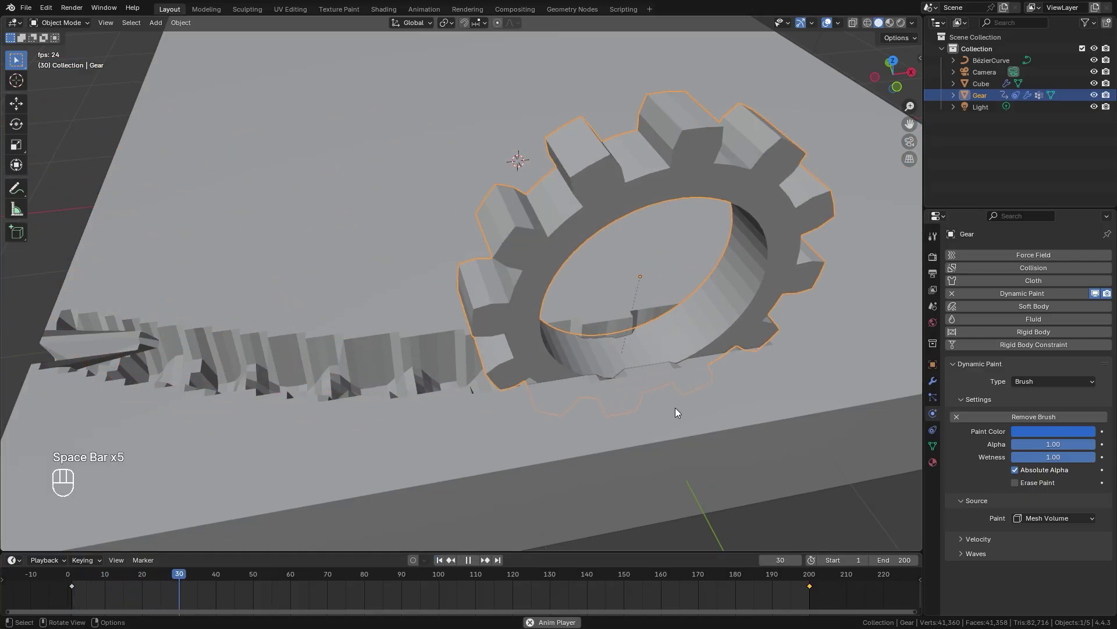
pyautogui.press('space')
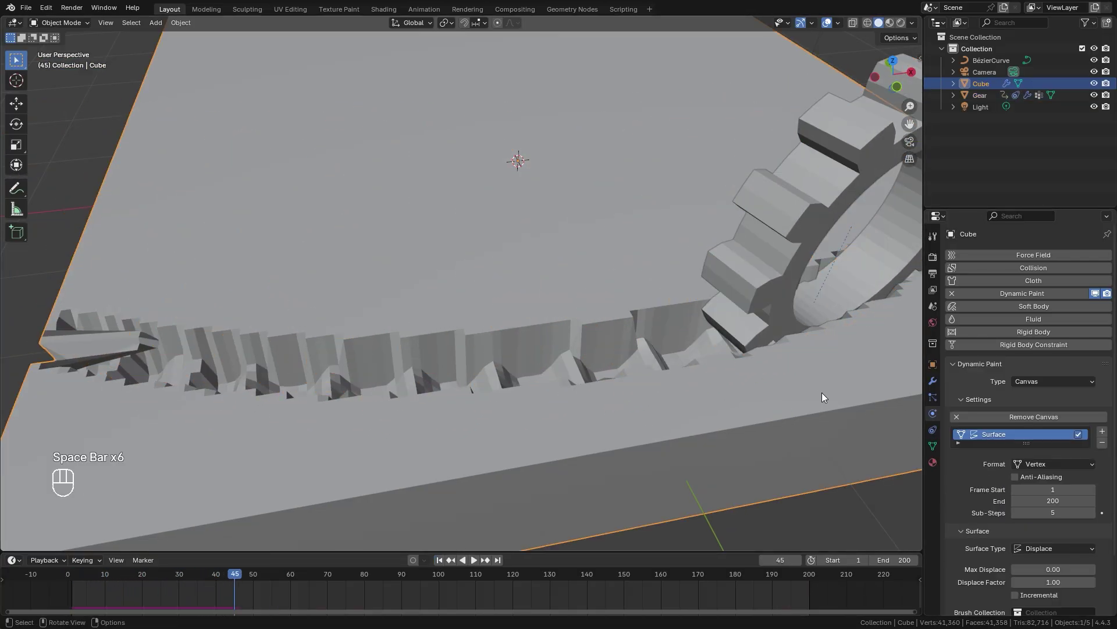
pyautogui.click(769, 372)
# - View the slab straight from the front in wireframe, zoomed on the dented edge
pyautogui.press('KP_1')
pyautogui.press('z')
pyautogui.moveTo(439, 257); pyautogui.dragTo(445, 355)
pyautogui.moveTo(567, 266); pyautogui.dragTo(492, 312)
pyautogui.click(469, 337)
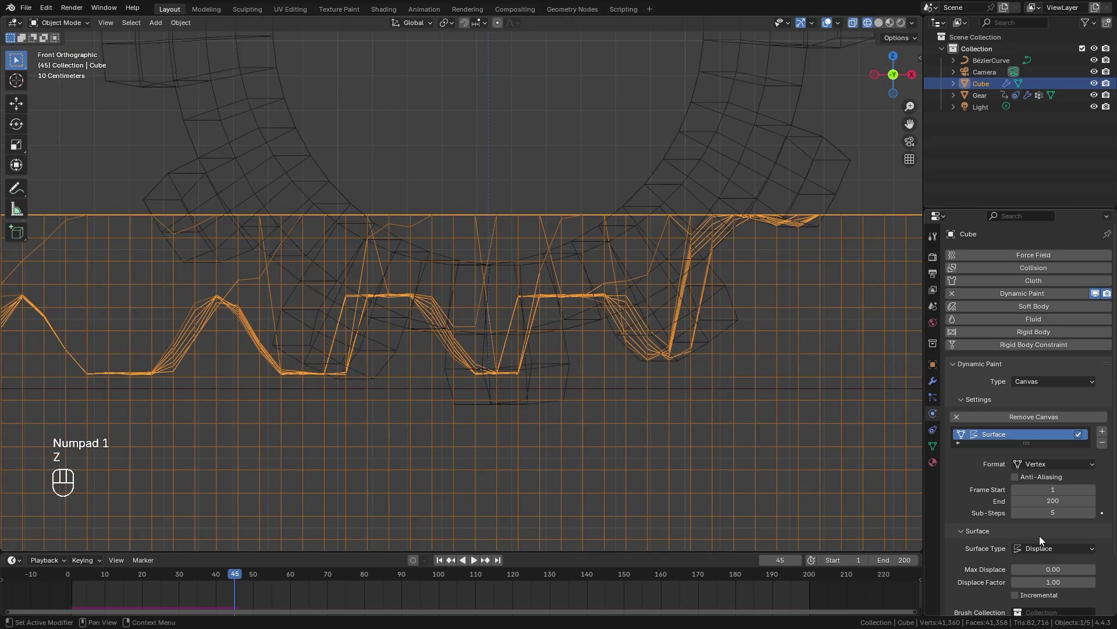
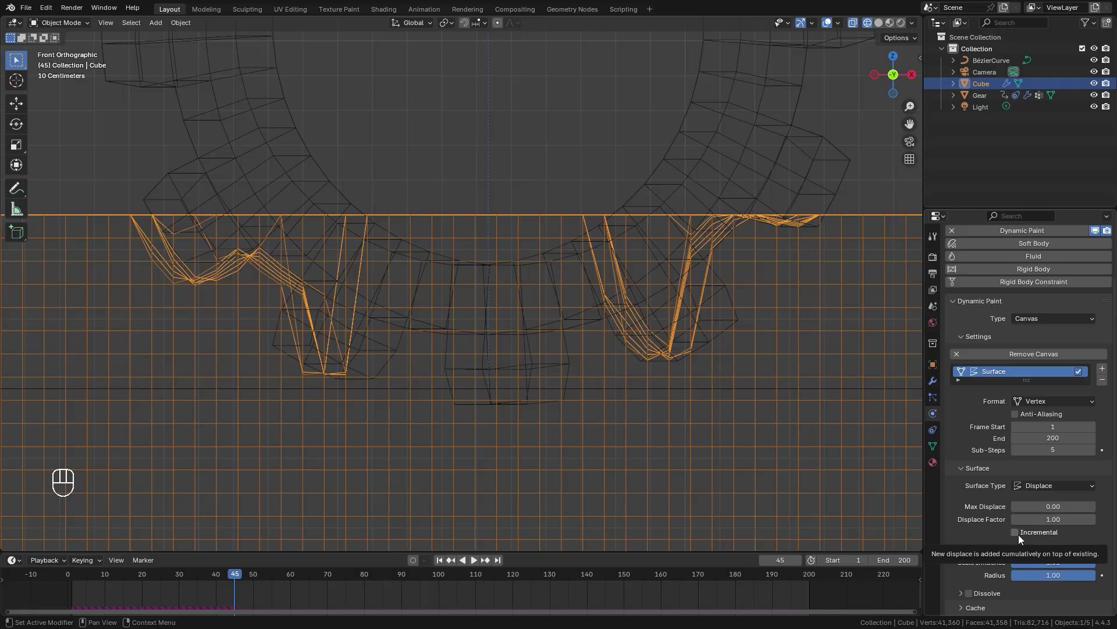
pyautogui.press('space')
# - Enable Incremental dents with Sub-Steps 0 and Dissolve over 120 frames set to Slow
pyautogui.moveTo(571, 423); pyautogui.dragTo(504, 416)
pyautogui.press('space')
pyautogui.moveTo(404, 418); pyautogui.dragTo(422, 399)
pyautogui.moveTo(616, 407); pyautogui.dragTo(673, 452)
pyautogui.middleClick(725, 441)
pyautogui.click(543, 418)
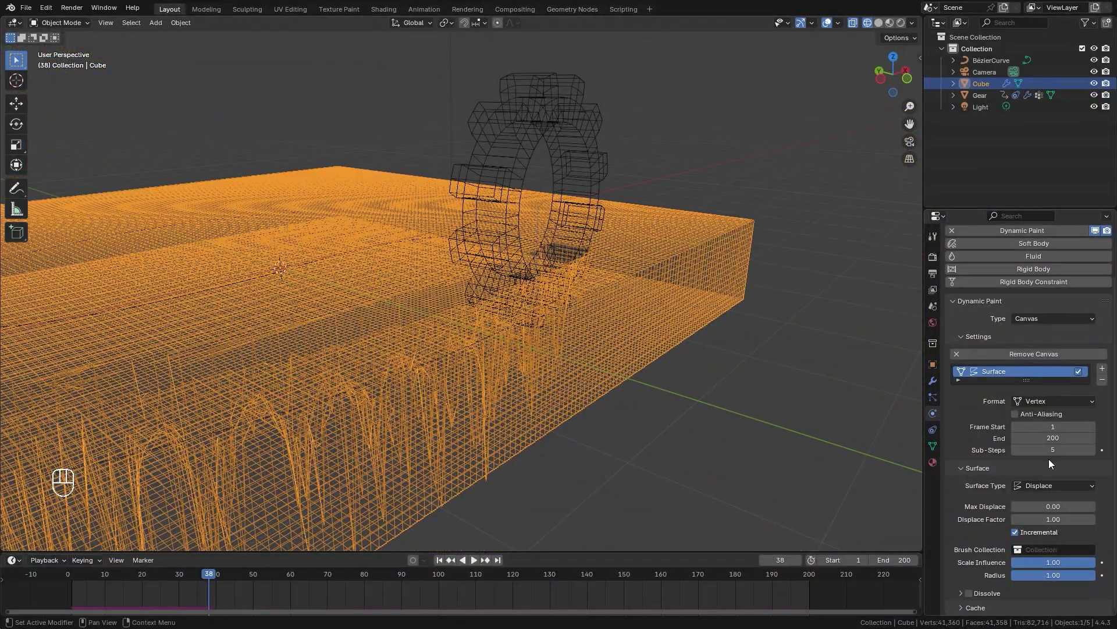
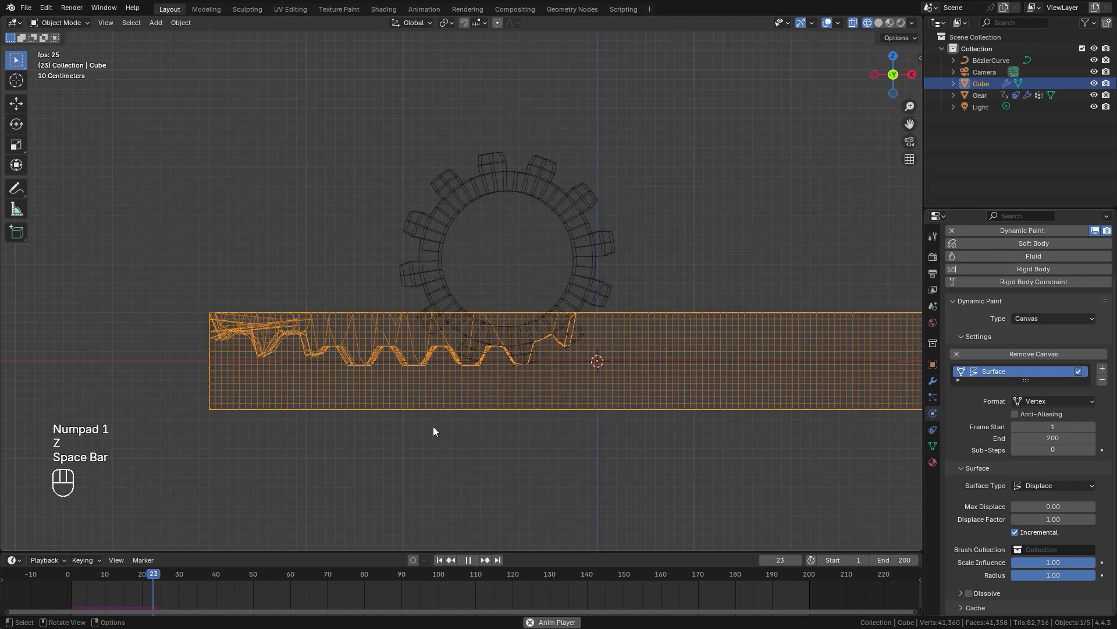
pyautogui.click(475, 388)
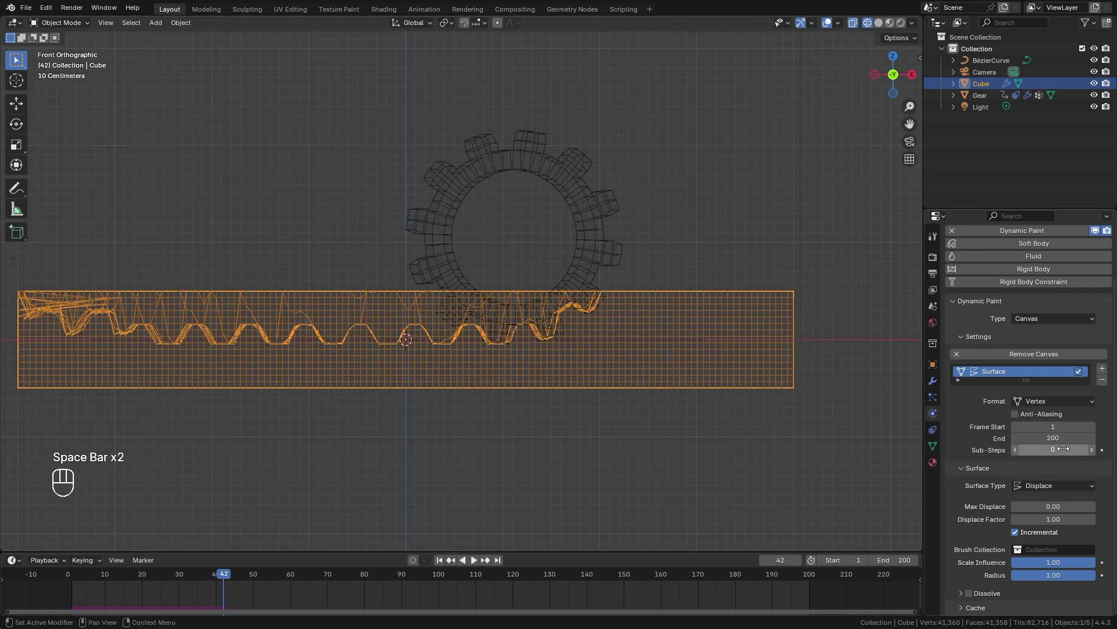
pyautogui.press('space')
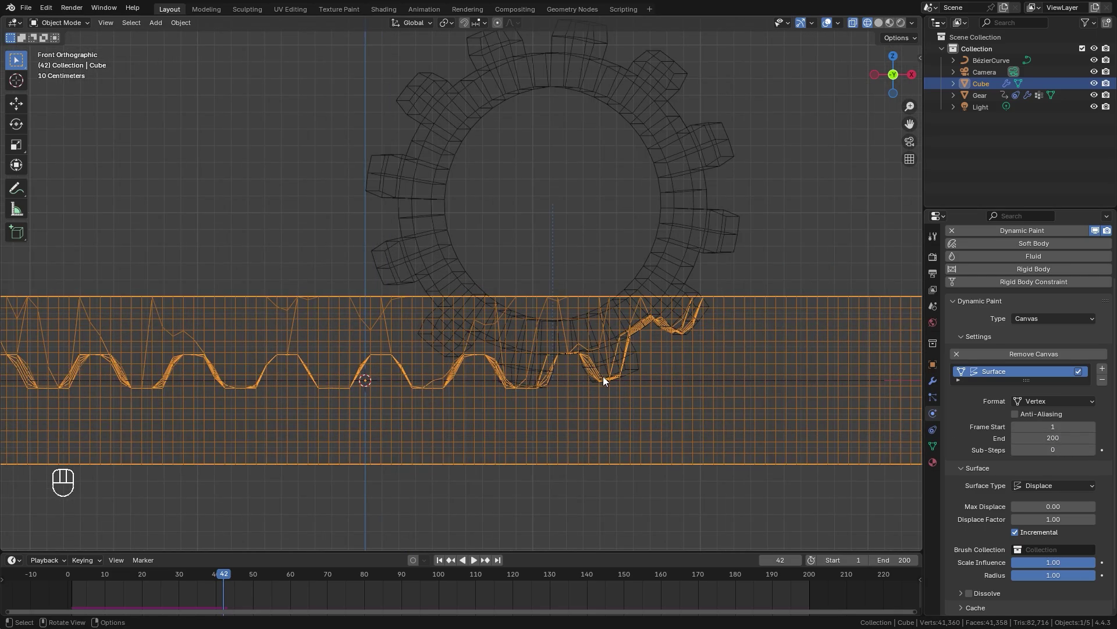
pyautogui.click(682, 410)
# - Return to solid shading and play the animation, orbiting along the fading groove
pyautogui.press('space')
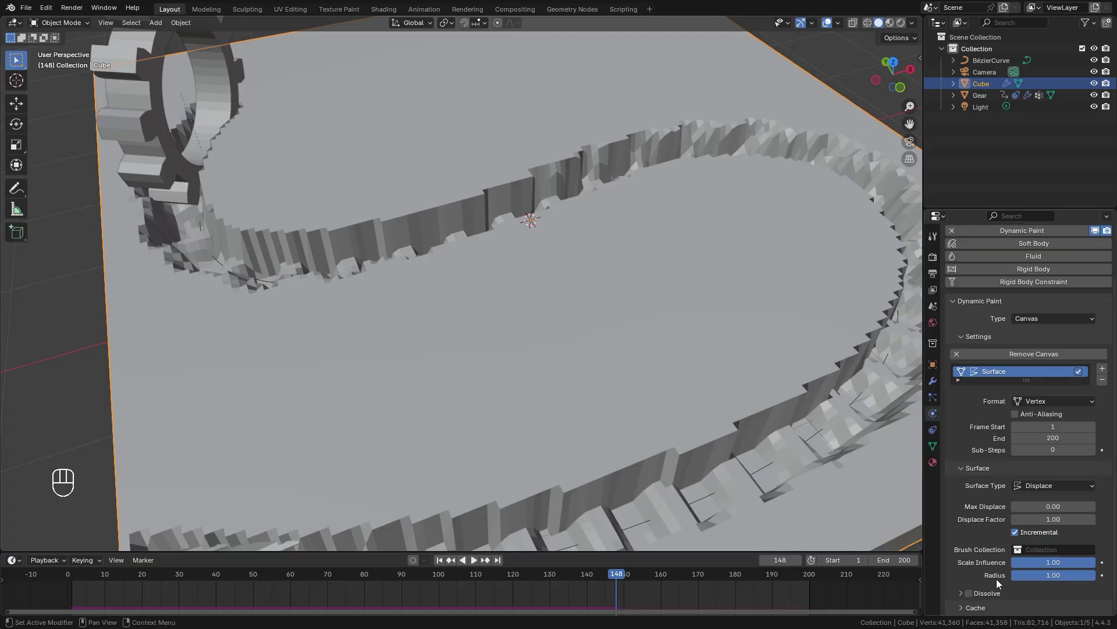
pyautogui.click(448, 562)
pyautogui.press('space')
pyautogui.moveTo(521, 414); pyautogui.dragTo(566, 311)
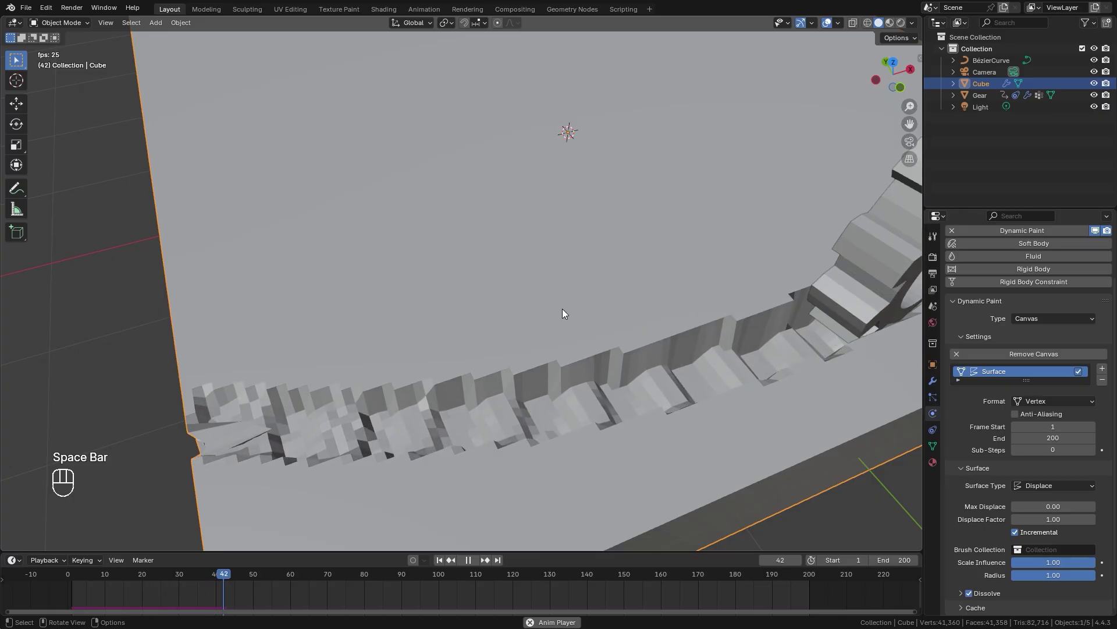
pyautogui.moveTo(552, 340); pyautogui.dragTo(526, 346)
pyautogui.moveTo(528, 338); pyautogui.dragTo(536, 331)
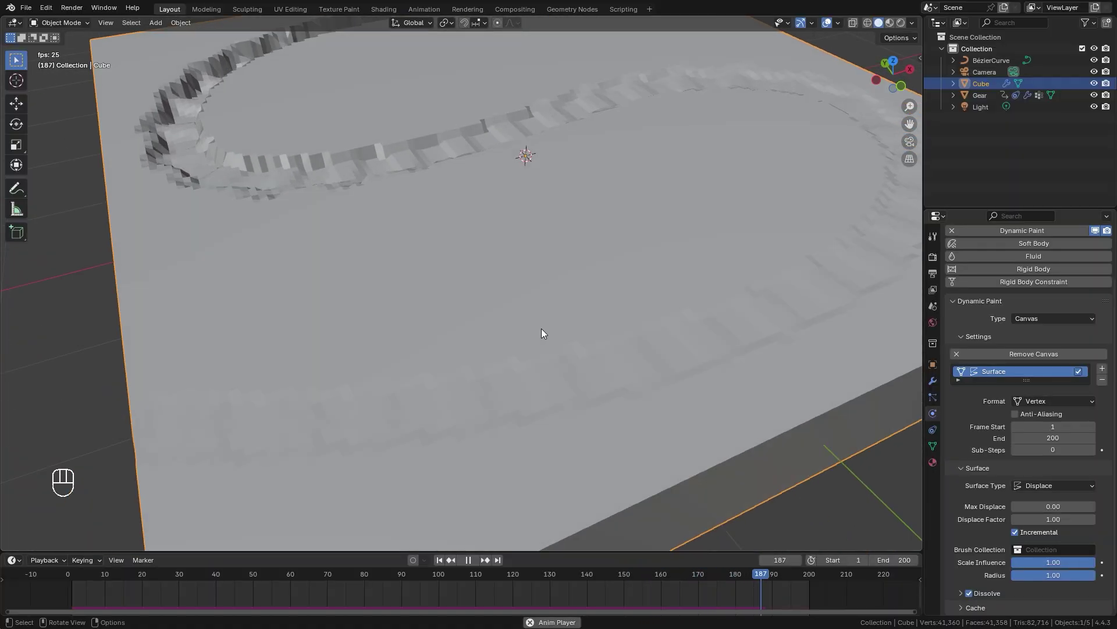
pyautogui.press('space')
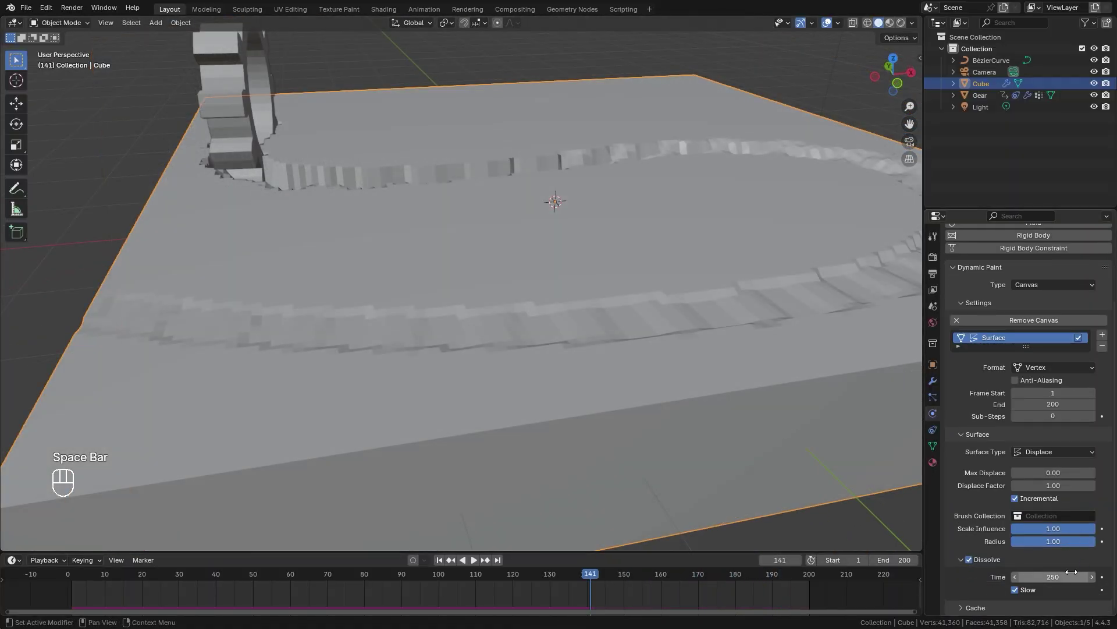
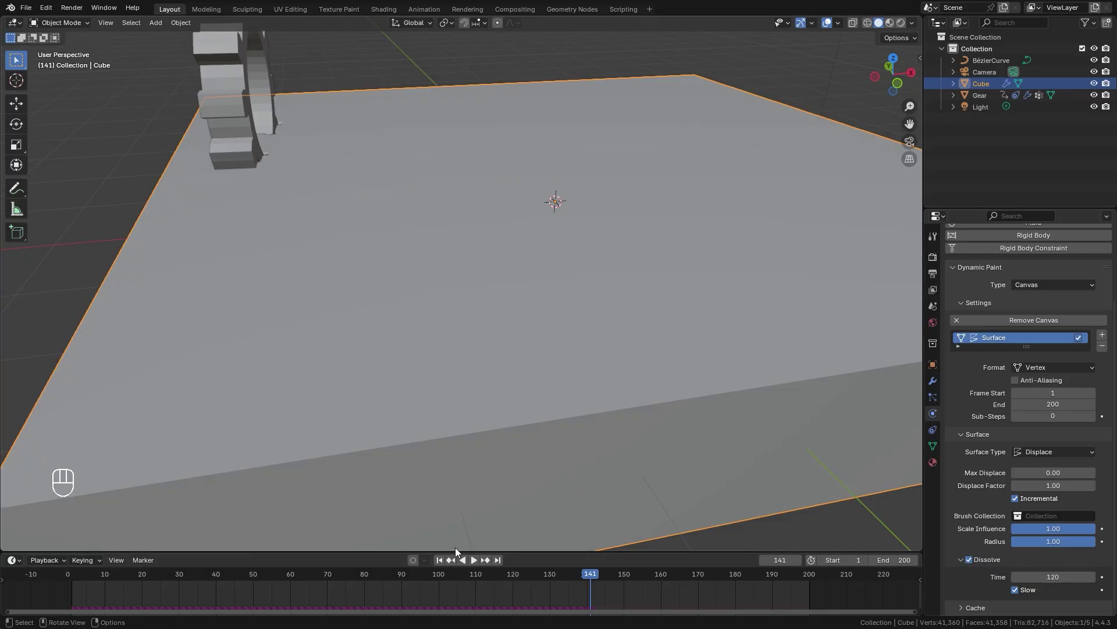
pyautogui.press('space')
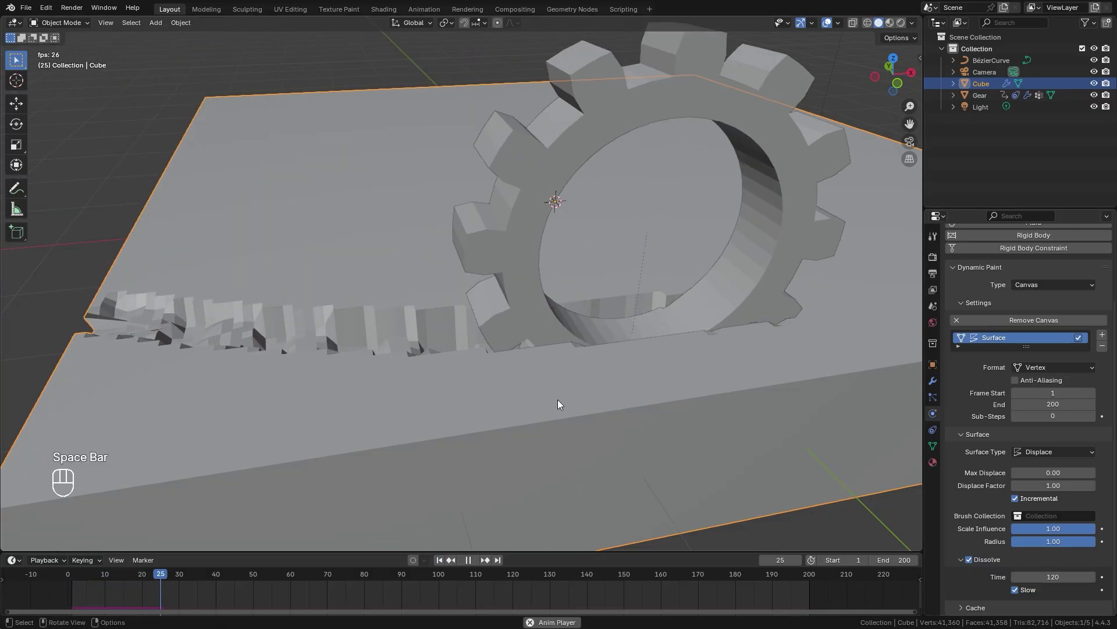
pyautogui.moveTo(587, 408); pyautogui.dragTo(357, 372)
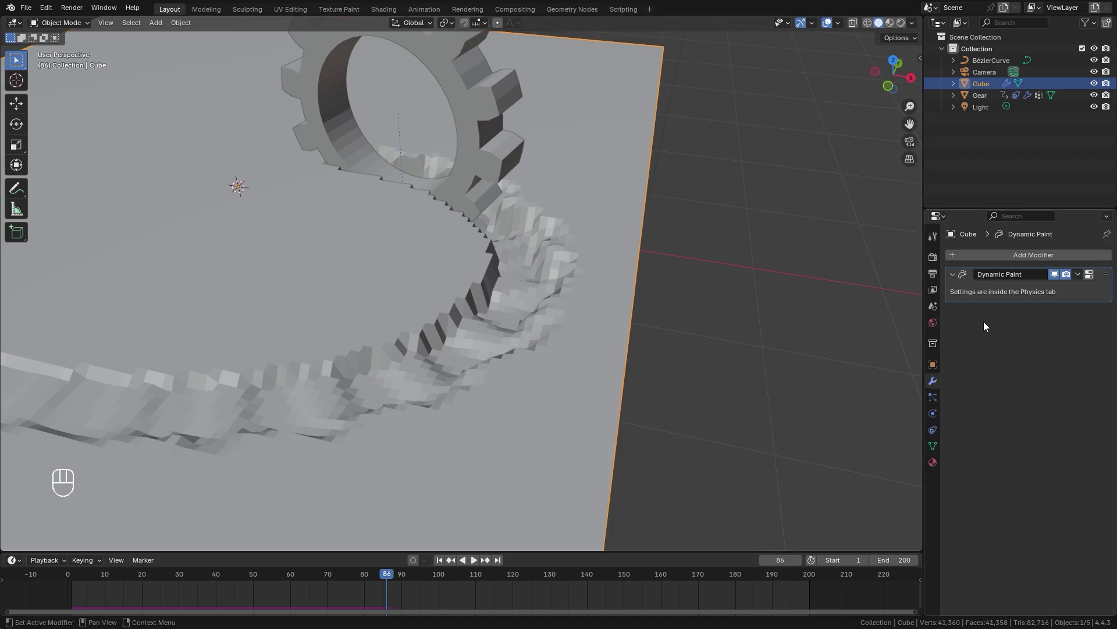
pyautogui.moveTo(1042, 257); pyautogui.dragTo(910, 394)
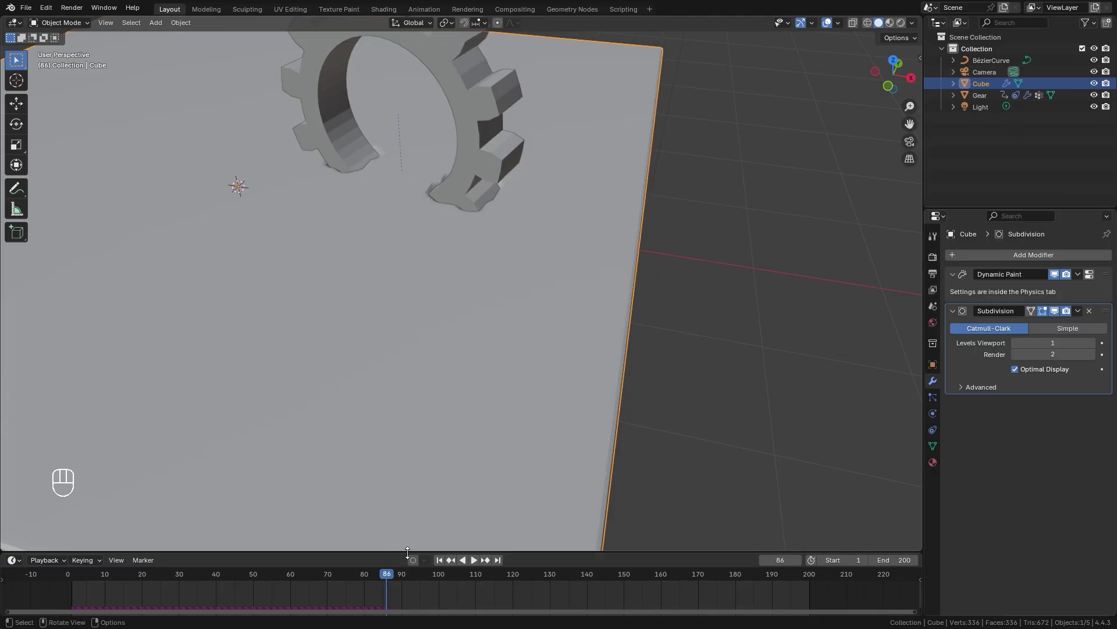
pyautogui.click(444, 569)
pyautogui.press('space')
pyautogui.moveTo(275, 281); pyautogui.dragTo(627, 280)
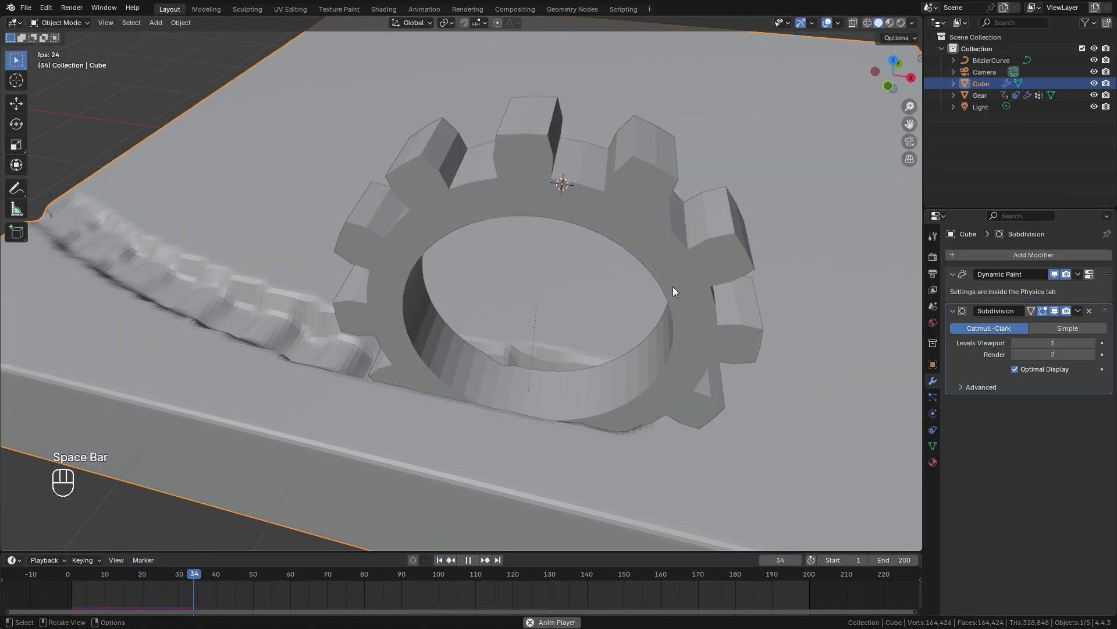
pyautogui.press('space')
pyautogui.moveTo(750, 285); pyautogui.dragTo(488, 251)
pyautogui.press('space')
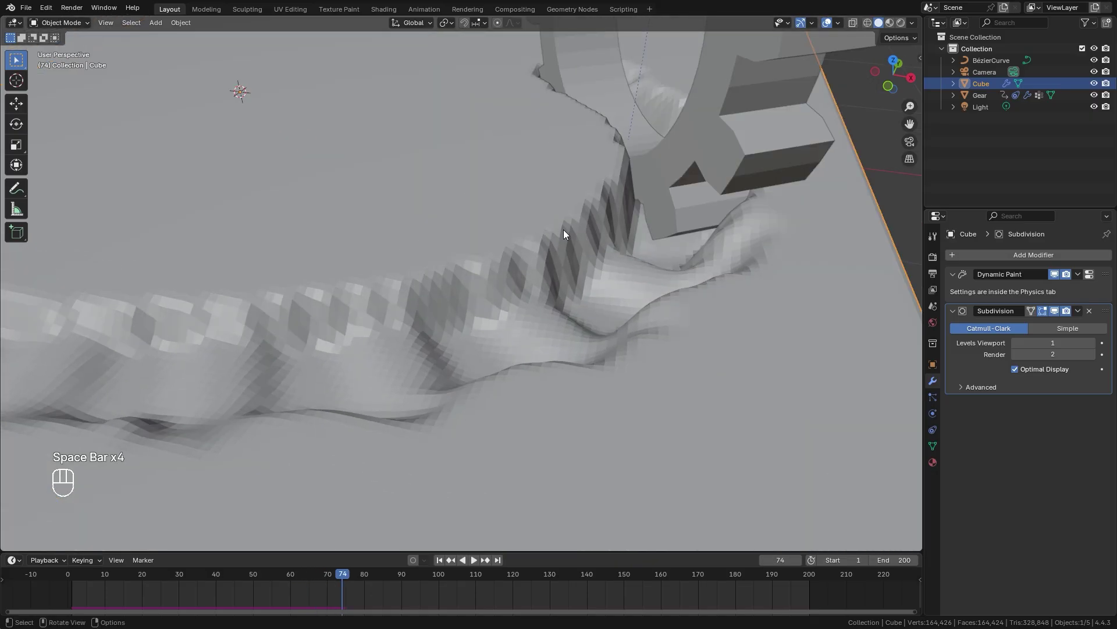
pyautogui.press('space')
pyautogui.press('space')
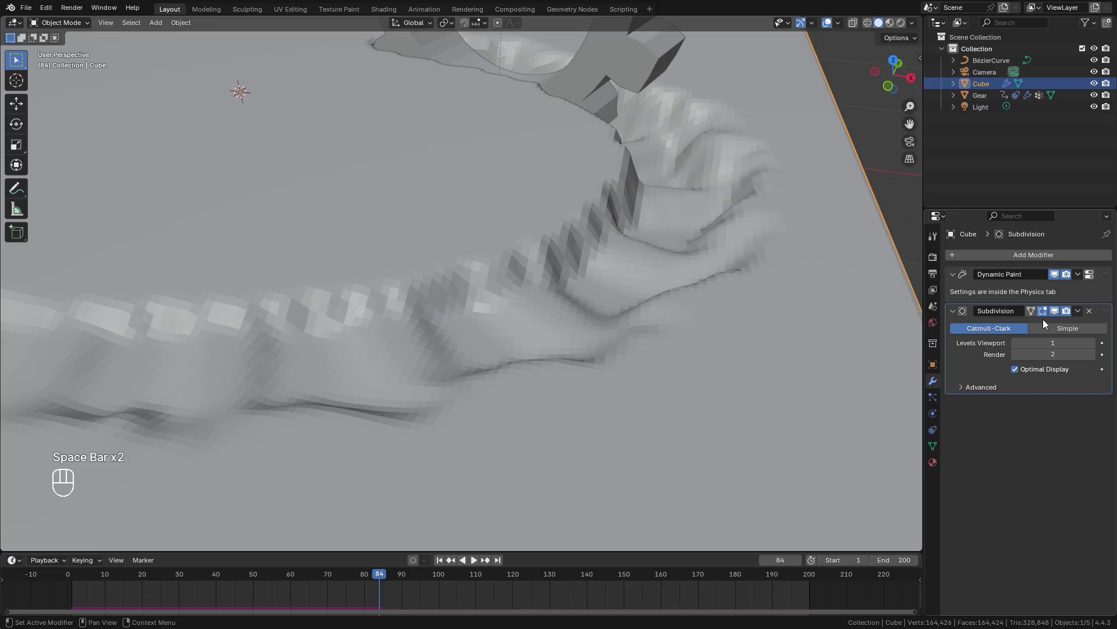
# - Add a Smooth modifier to the slab and play to see its effect on the groove
pyautogui.moveTo(1063, 255); pyautogui.dragTo(904, 384)
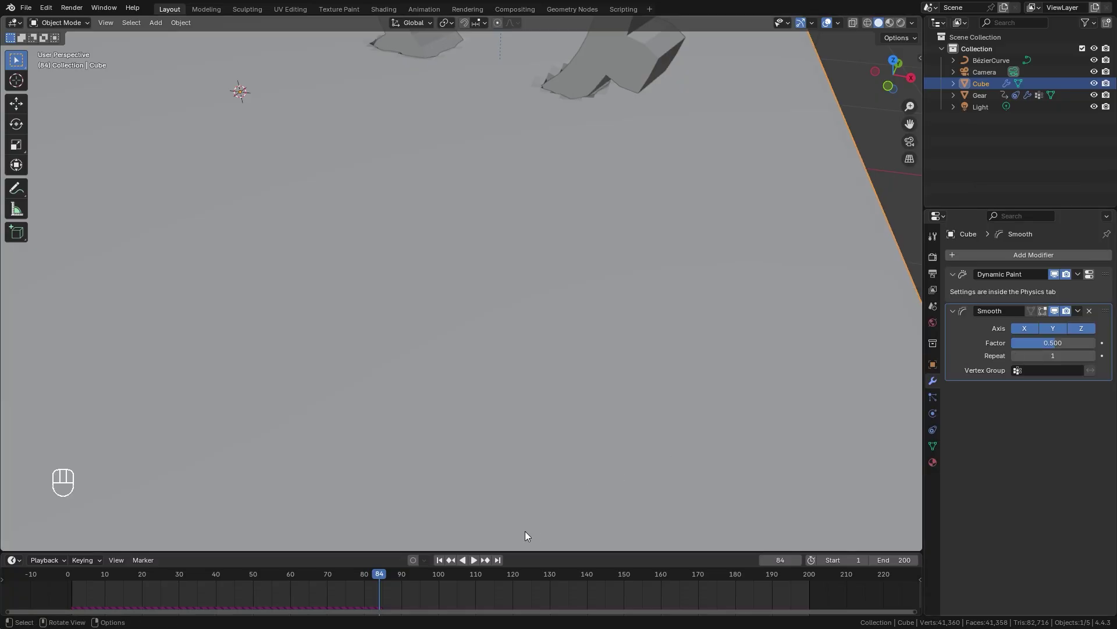
pyautogui.click(439, 565)
pyautogui.middleClick(162, 317)
pyautogui.press('space')
pyautogui.press('space')
# - Set the Smooth factor to 0.8 with 4 repeats and inspect the softened groove
pyautogui.click(1057, 339)
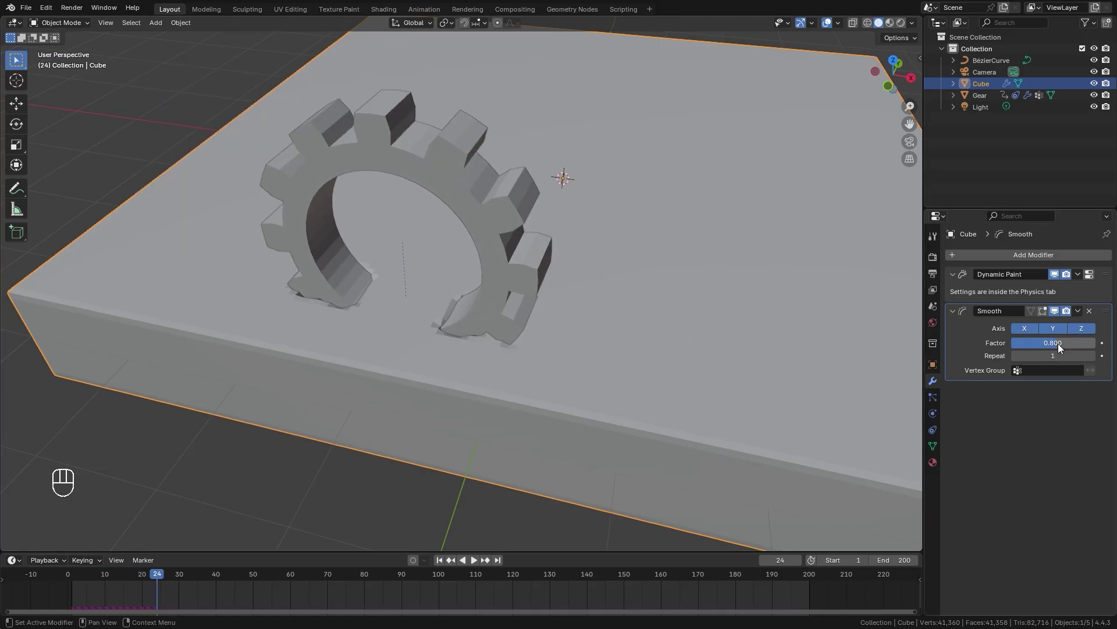
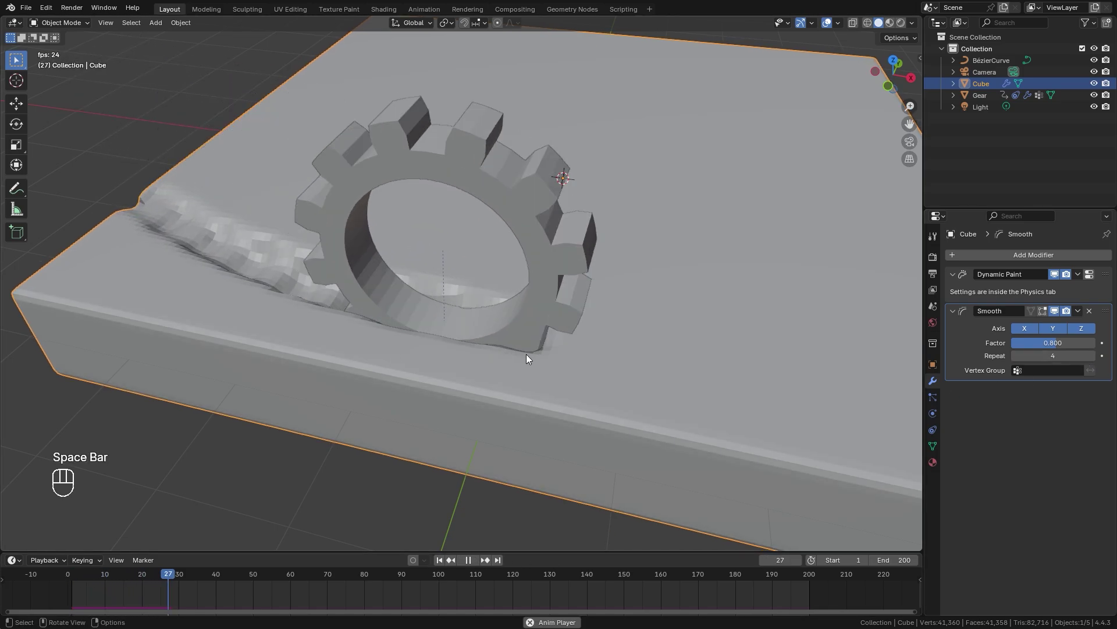
pyautogui.middleClick(683, 300)
pyautogui.press('space')
pyautogui.moveTo(724, 334); pyautogui.dragTo(650, 325)
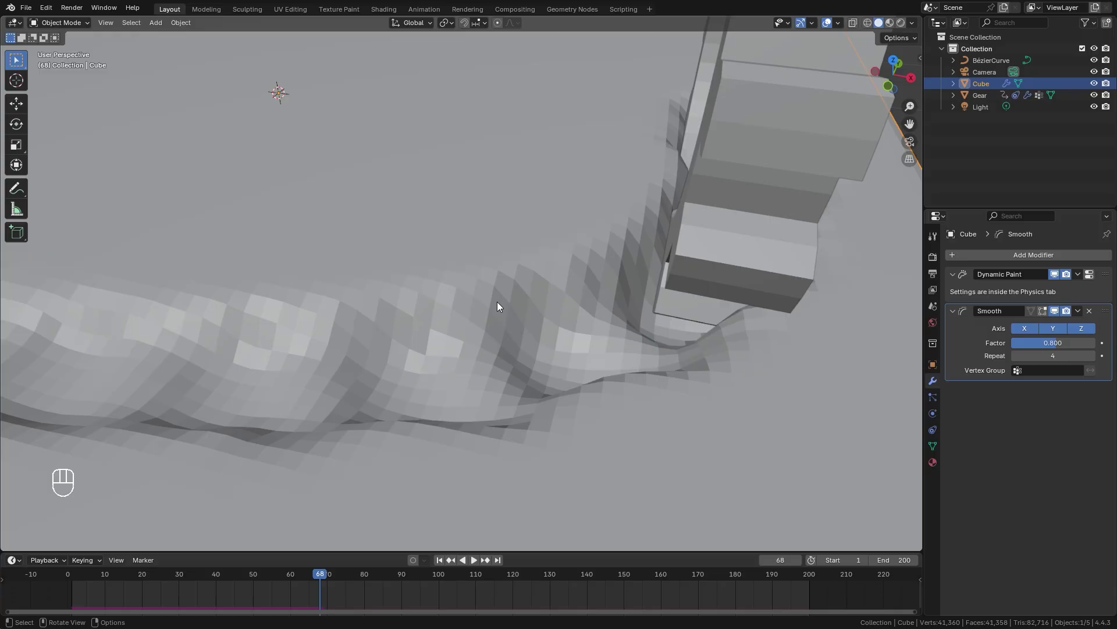
pyautogui.click(341, 228)
pyautogui.moveTo(548, 270); pyautogui.dragTo(597, 263)
pyautogui.moveTo(630, 180); pyautogui.dragTo(554, 180)
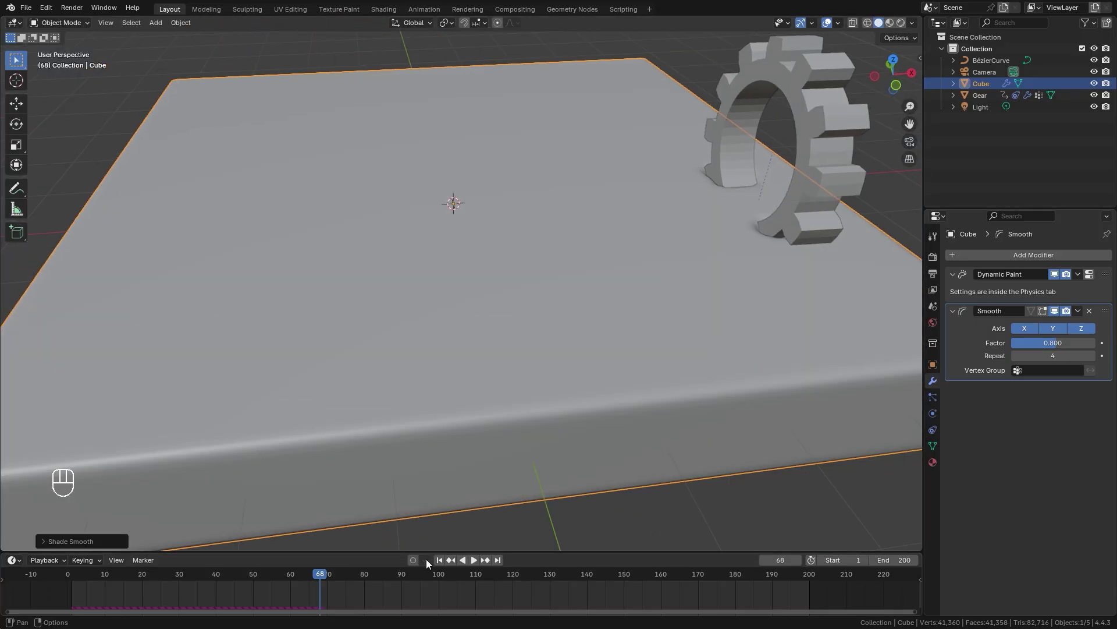
# - Play the smoothed animation once more, then scrub back to frame 1
pyautogui.click(442, 560)
pyautogui.middleClick(388, 391)
pyautogui.press('space')
pyautogui.press('space')
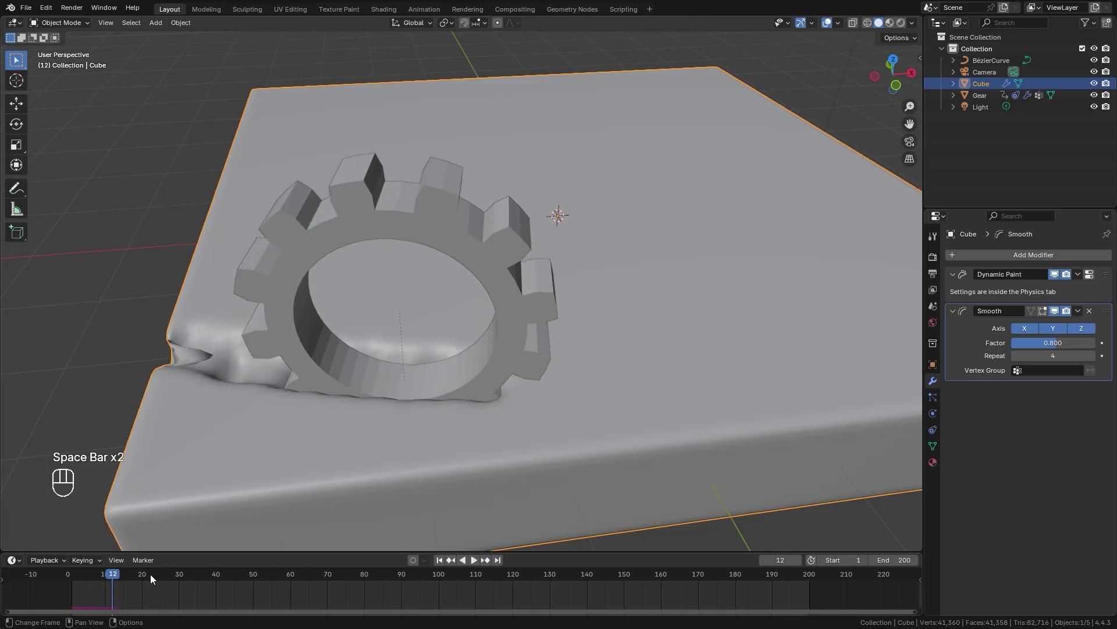
pyautogui.moveTo(107, 573); pyautogui.dragTo(64, 575)
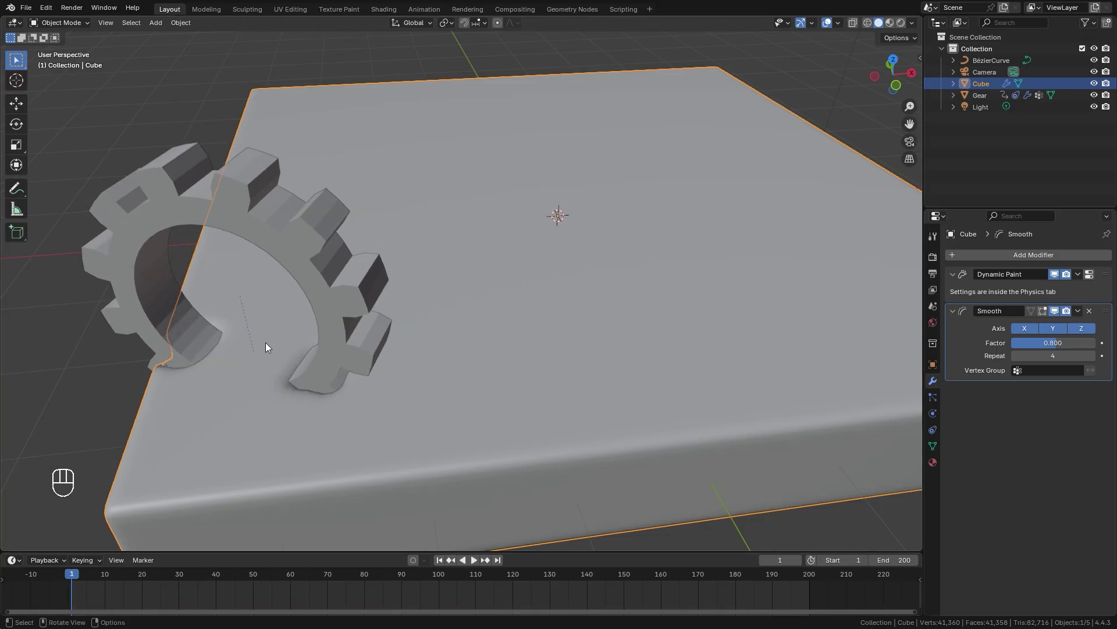
# - Select the gear and raise it along Z above the slab at frame 1
pyautogui.moveTo(315, 337); pyautogui.dragTo(428, 338)
pyautogui.click(469, 336)
pyautogui.middleClick(472, 346)
pyautogui.press('g')
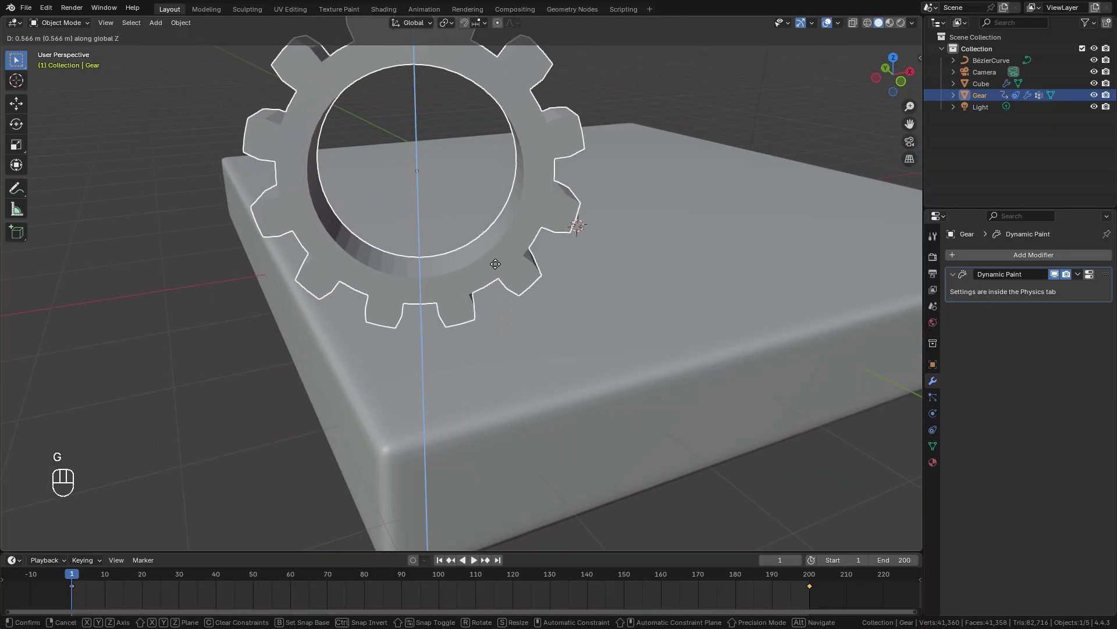
pyautogui.moveTo(608, 292); pyautogui.dragTo(563, 311)
pyautogui.click(443, 562)
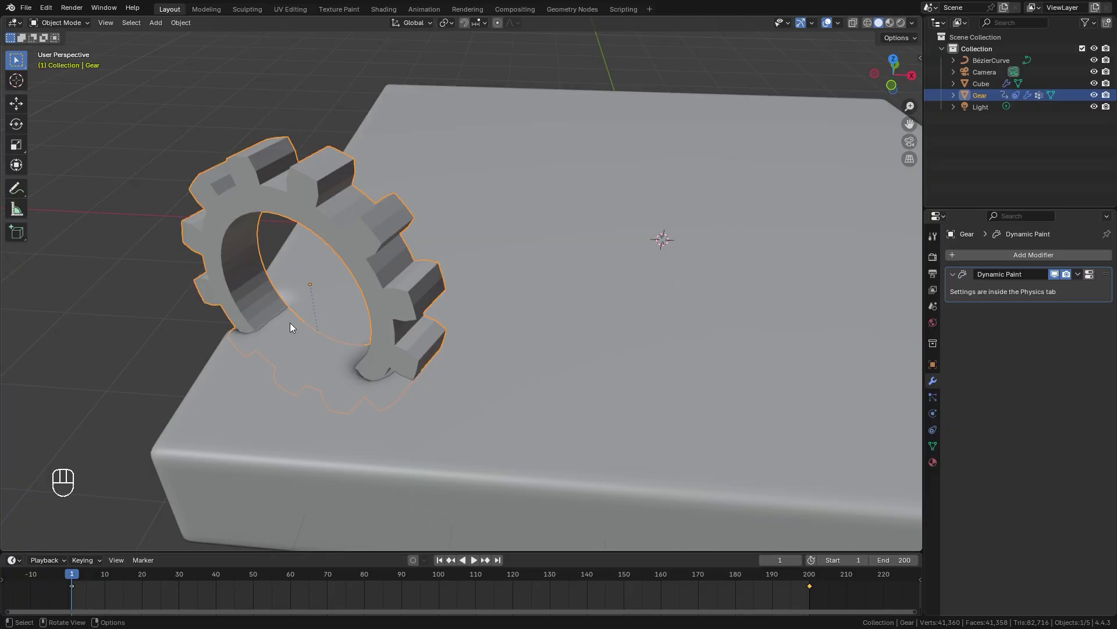
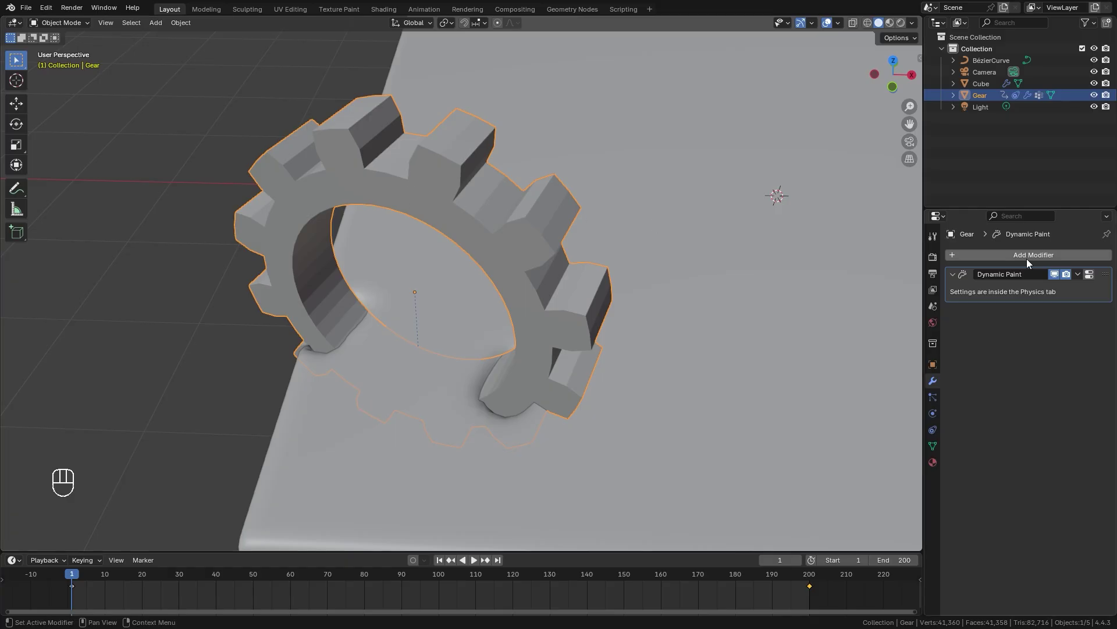
# - Bevel the gear's edges at 0.016 m with 5 segments and shade it smooth
pyautogui.moveTo(1036, 261); pyautogui.dragTo(872, 262)
pyautogui.press('ctrl+a')
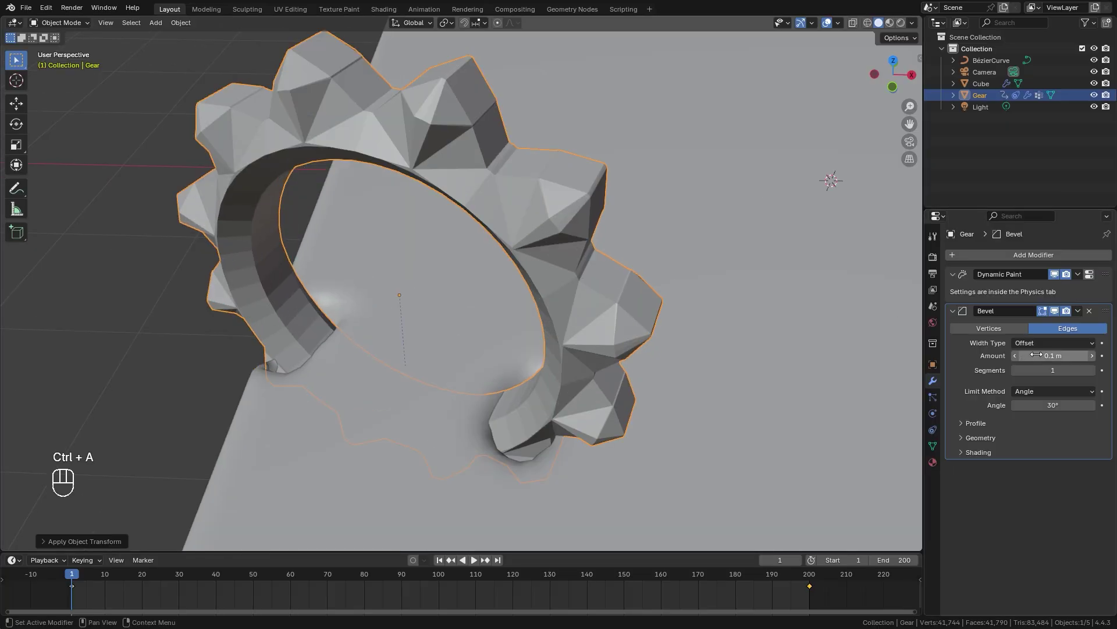
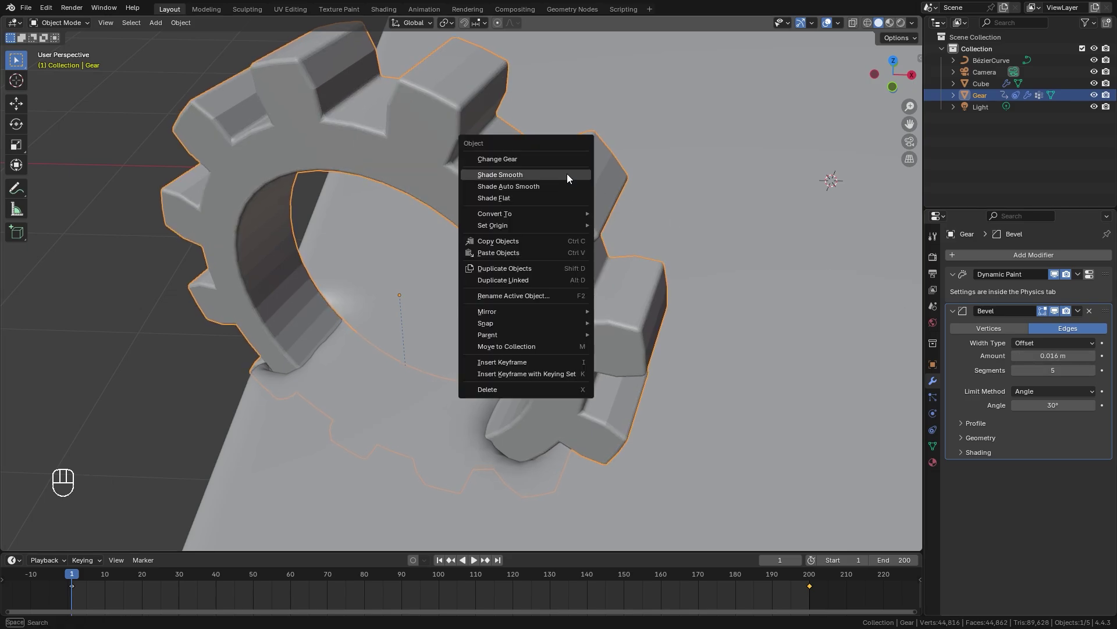
pyautogui.moveTo(573, 179); pyautogui.dragTo(489, 174)
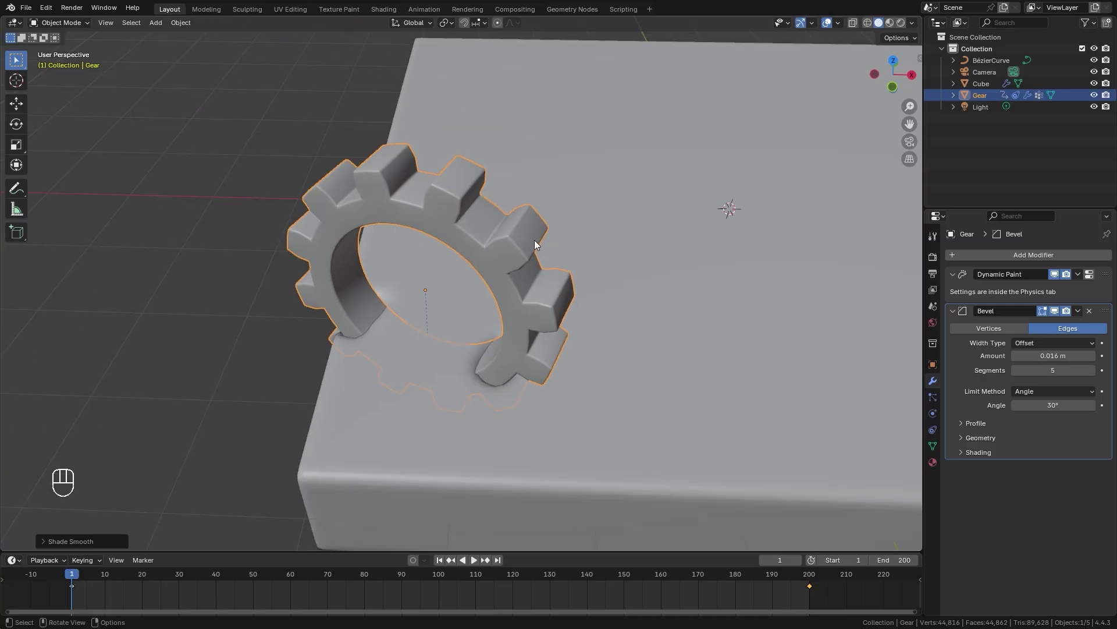
pyautogui.moveTo(466, 235); pyautogui.dragTo(474, 229)
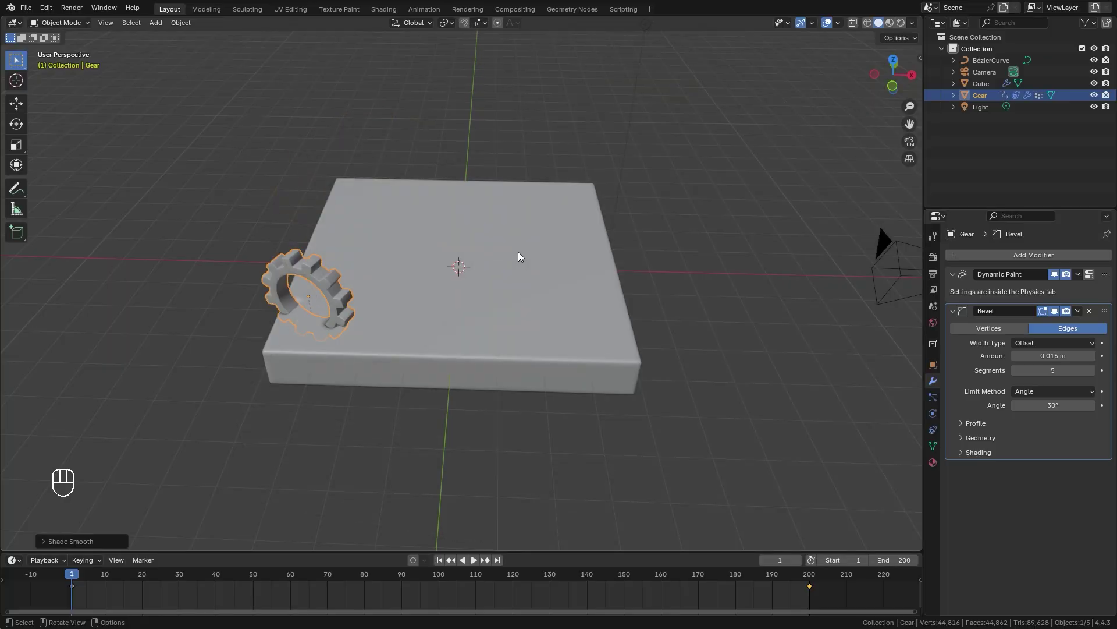
# - Add a plane, scale it about 12× and lower it roughly 0.49 m beneath the slab
pyautogui.press('shift+a')
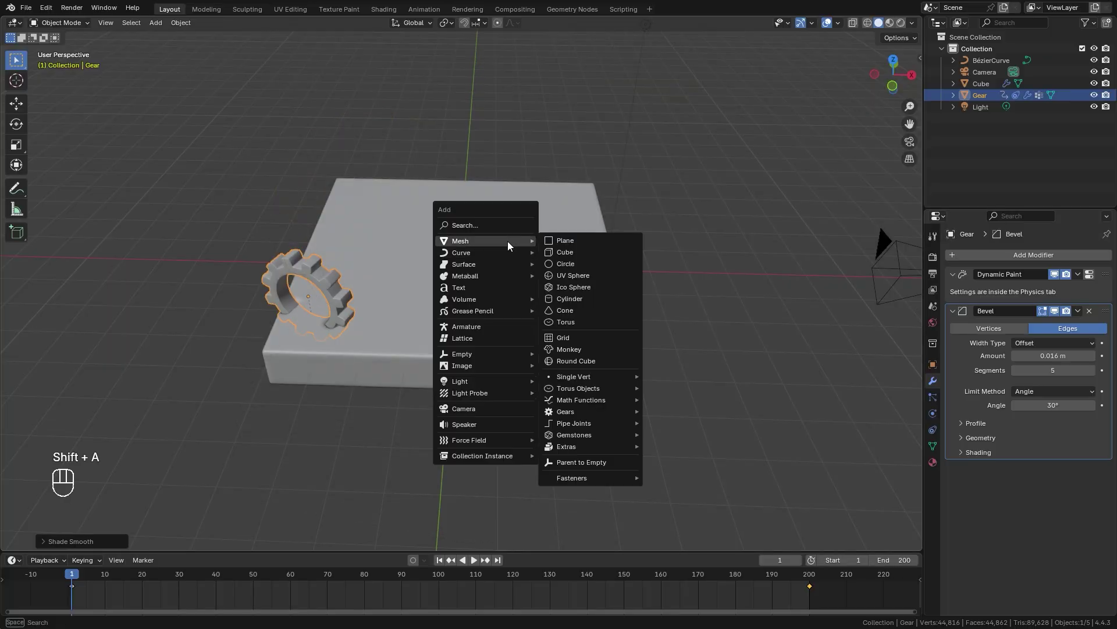
pyautogui.press('s')
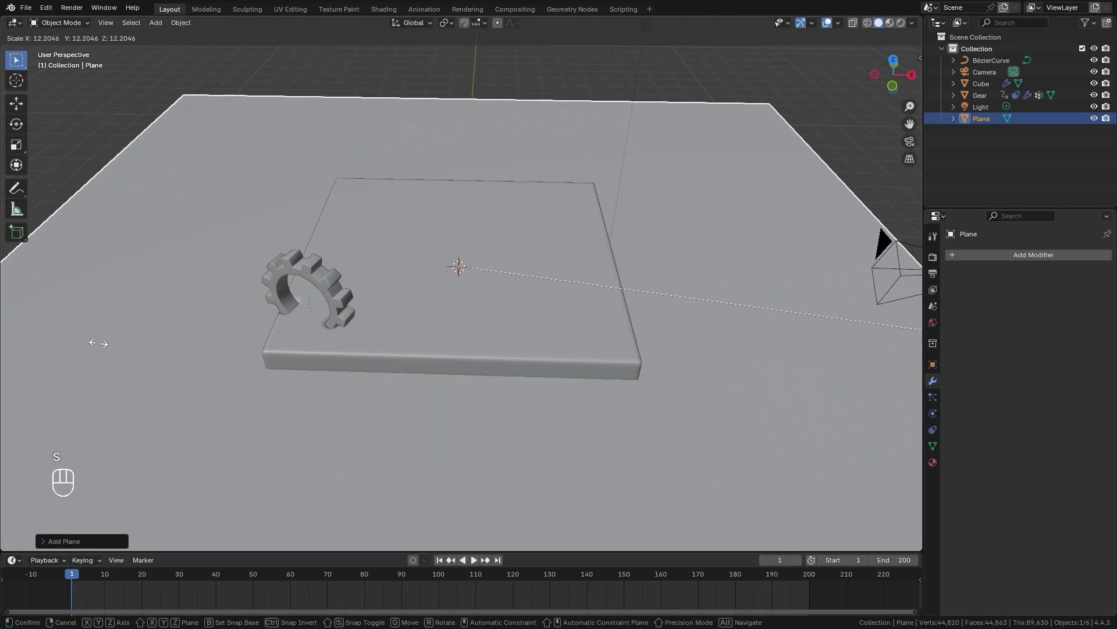
pyautogui.press('KP_1')
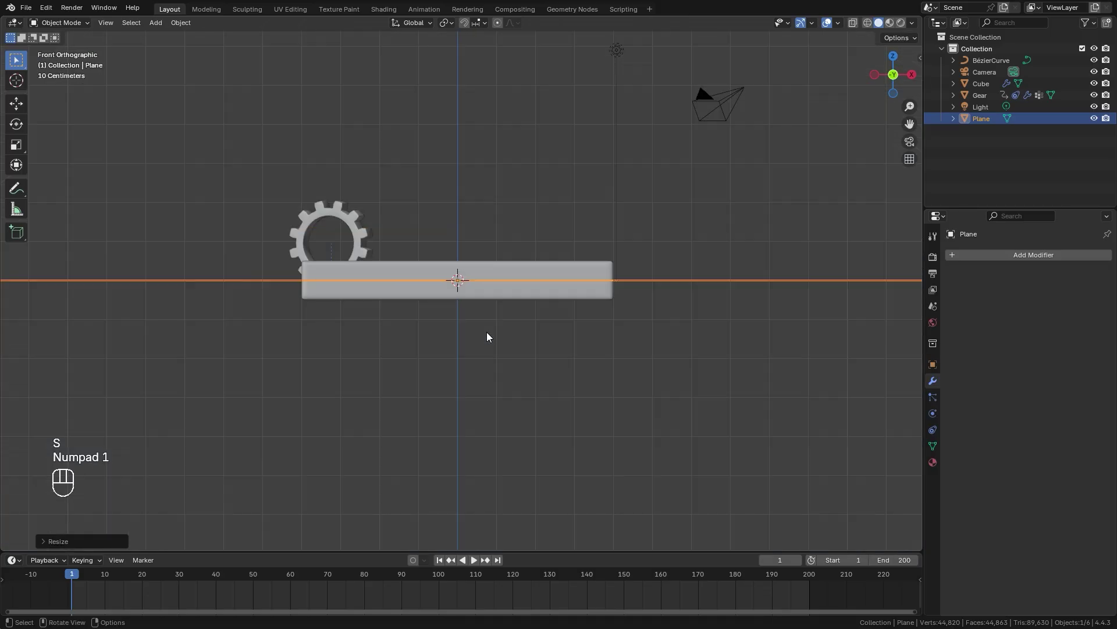
pyautogui.press('g')
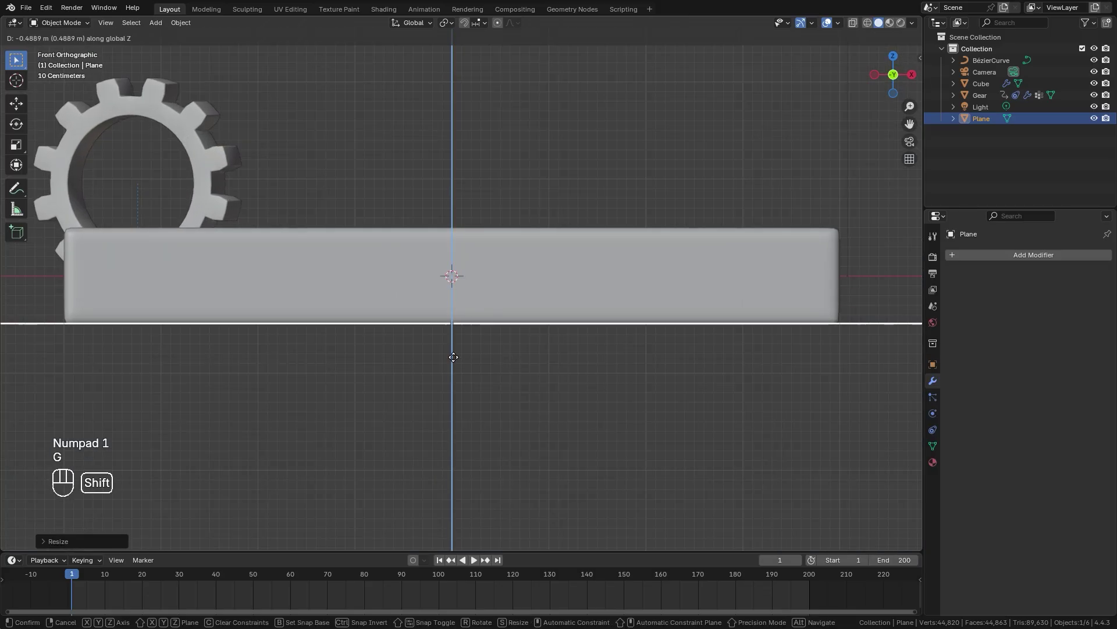
pyautogui.press('s')
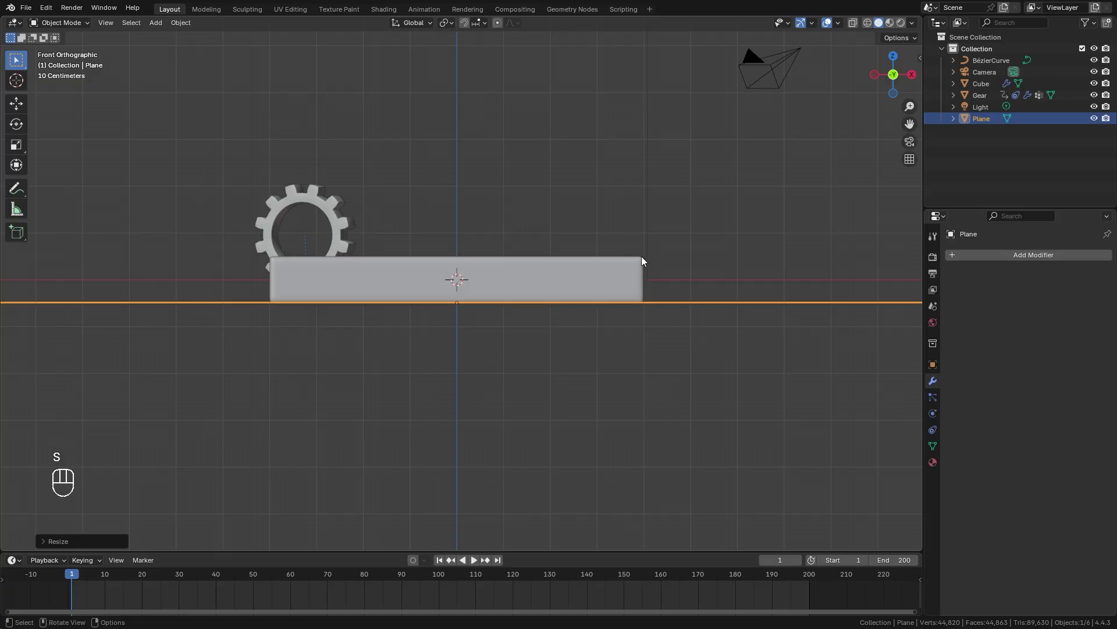
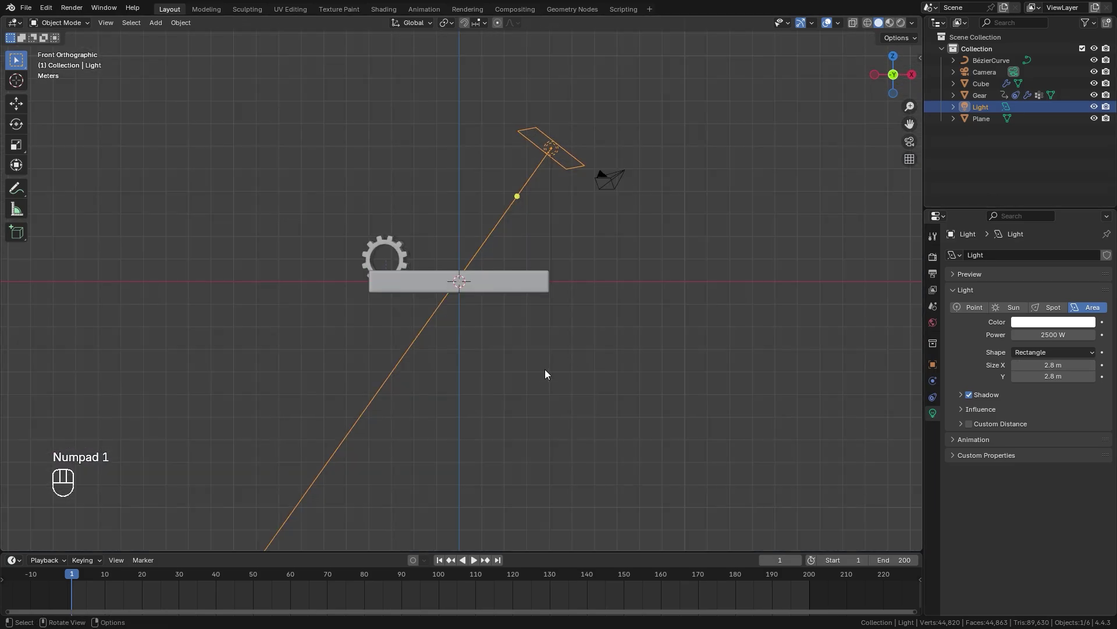
# - Aim the 2.8 m area light at the slab and tint it warm white #FEFFE9
pyautogui.press('r')
pyautogui.press('g')
pyautogui.press('r')
pyautogui.moveTo(598, 304); pyautogui.dragTo(480, 317)
pyautogui.press('r')
pyautogui.click(1062, 323)
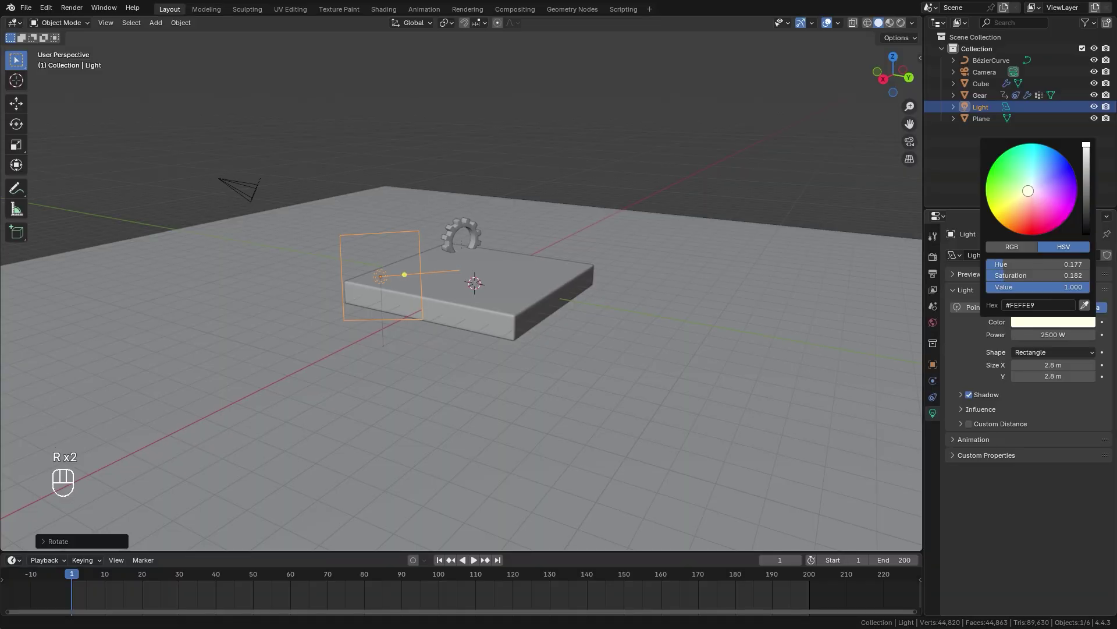
# - From top view duplicate the light and rotate the copy toward the slab from the opposite side
pyautogui.middleClick(397, 271)
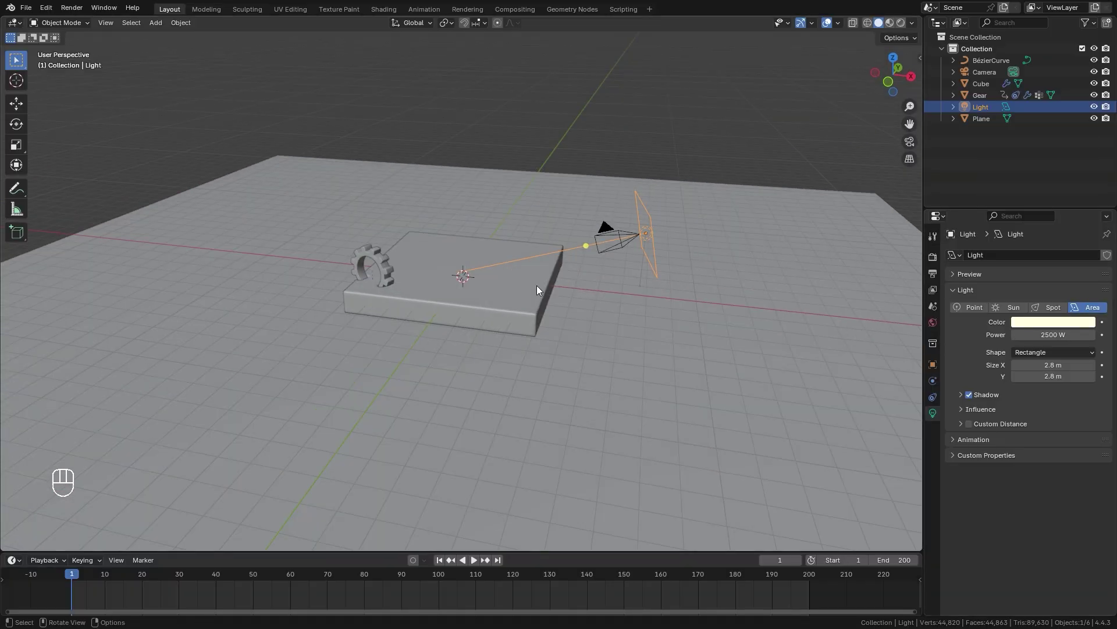
pyautogui.press('KP_7')
pyautogui.press('shift+d')
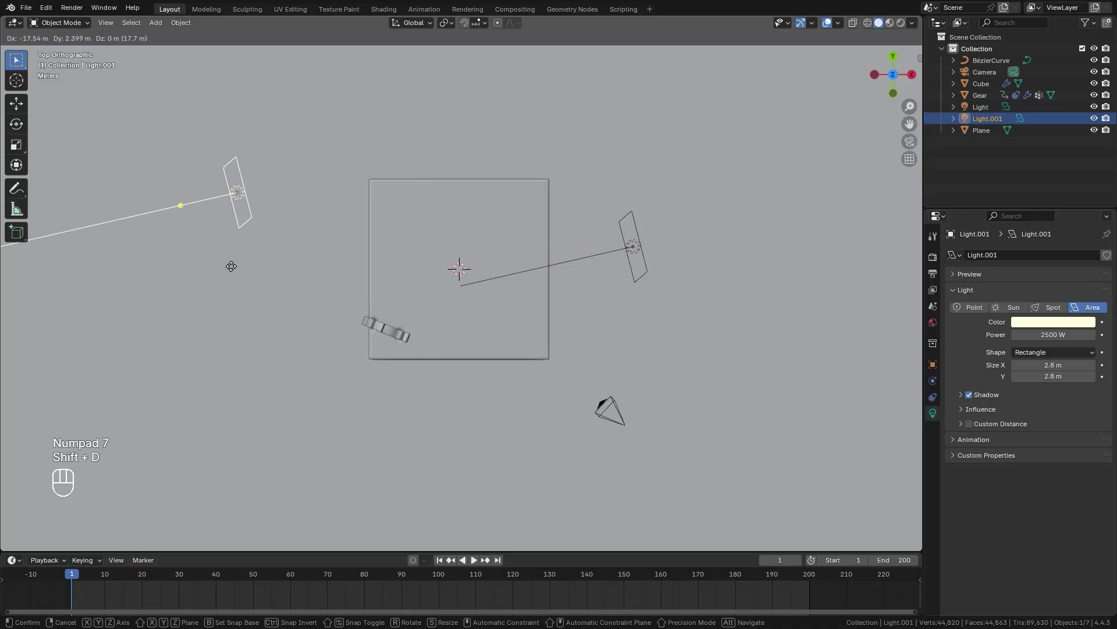
pyautogui.press('r')
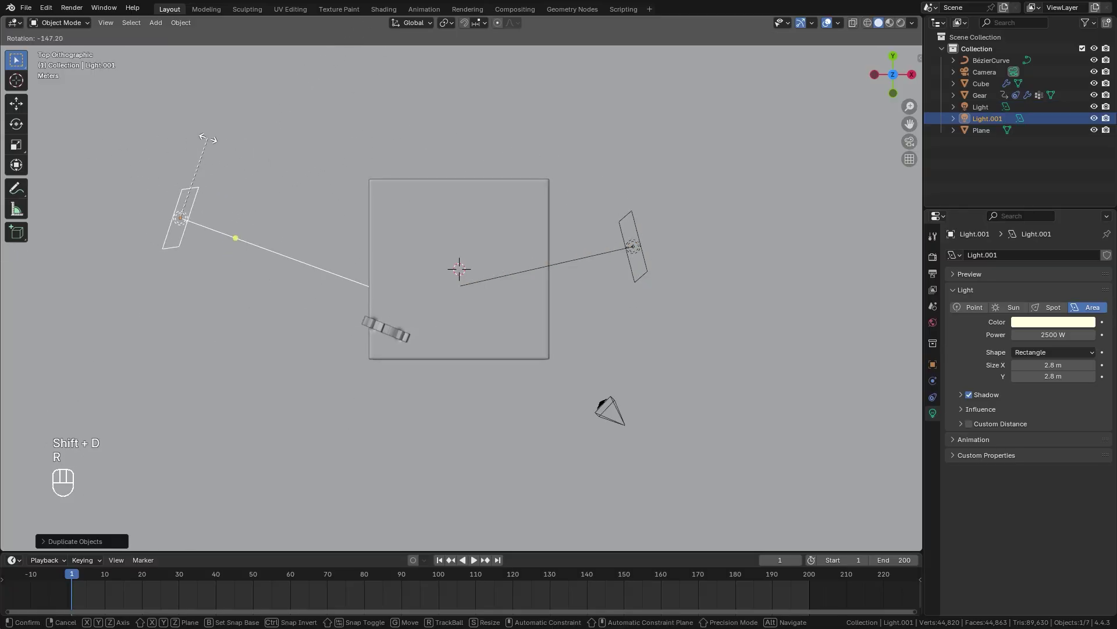
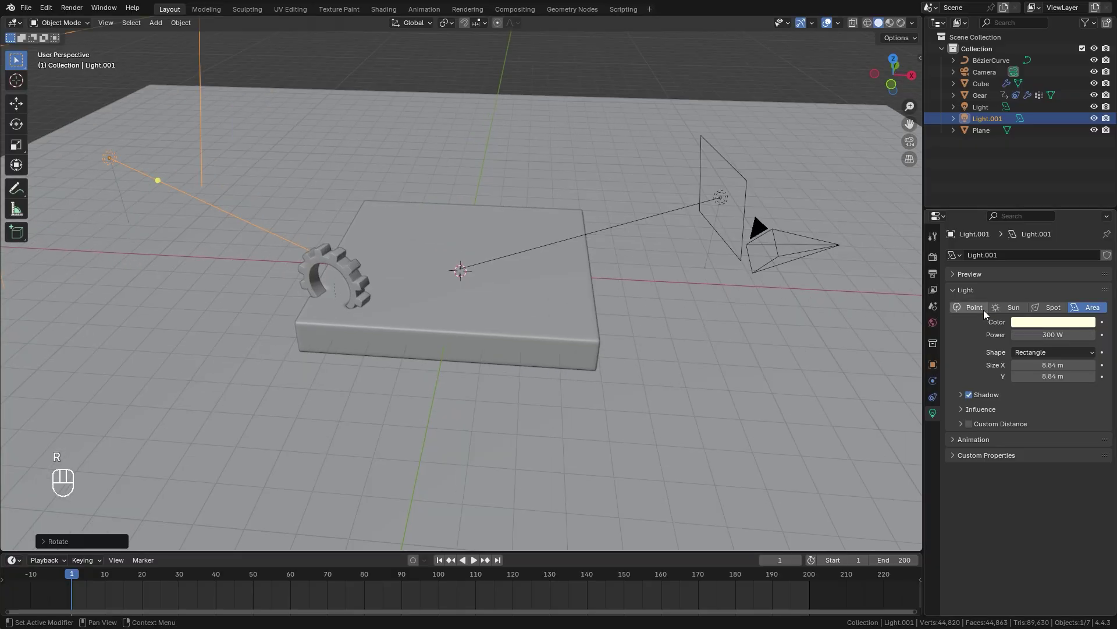
# - Darken the world background colour to dark grey and preview the slab in Rendered shading
pyautogui.click(938, 330)
pyautogui.click(1067, 333)
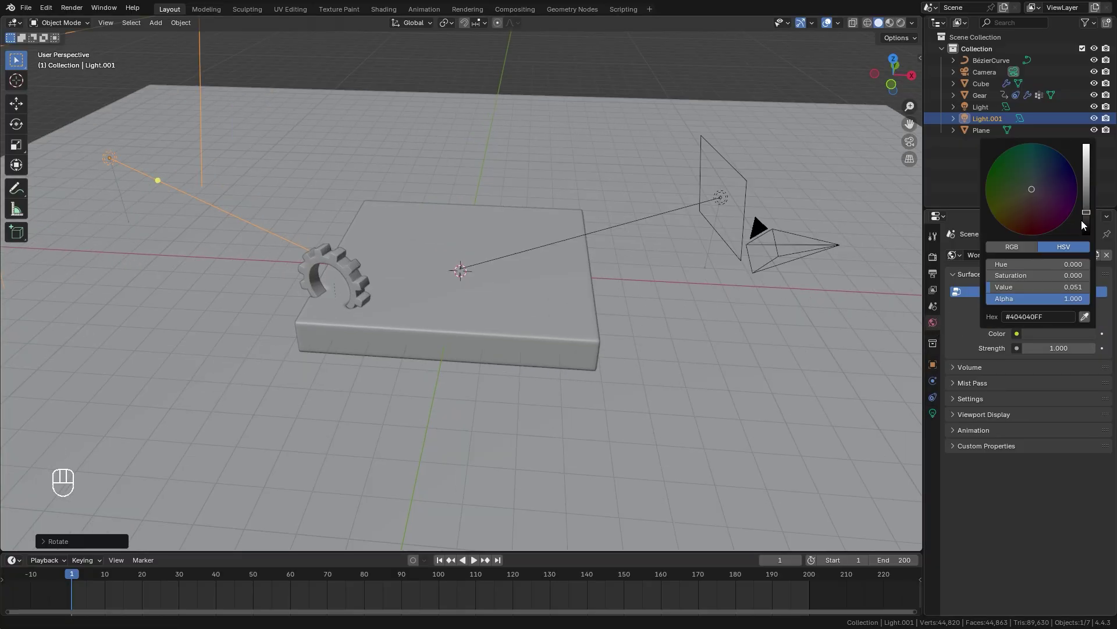
pyautogui.press('z')
pyautogui.moveTo(506, 349); pyautogui.dragTo(605, 352)
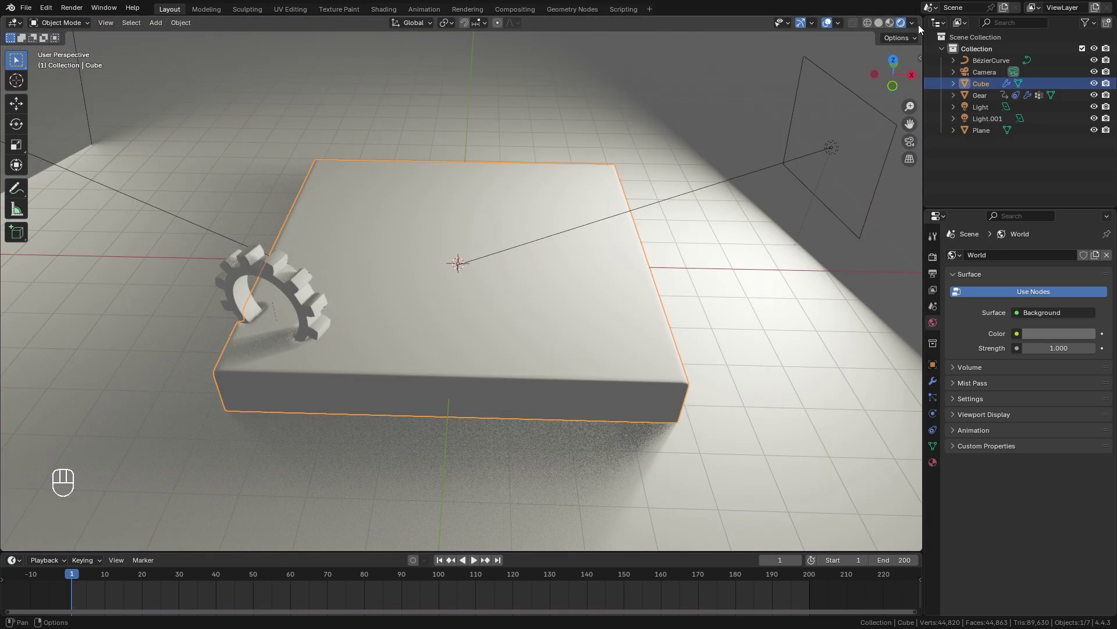
# - Split the area into two side-by-side editors for a Shader Editor beside the 3D view
pyautogui.click(920, 18)
pyautogui.moveTo(485, 23); pyautogui.dragTo(506, 122)
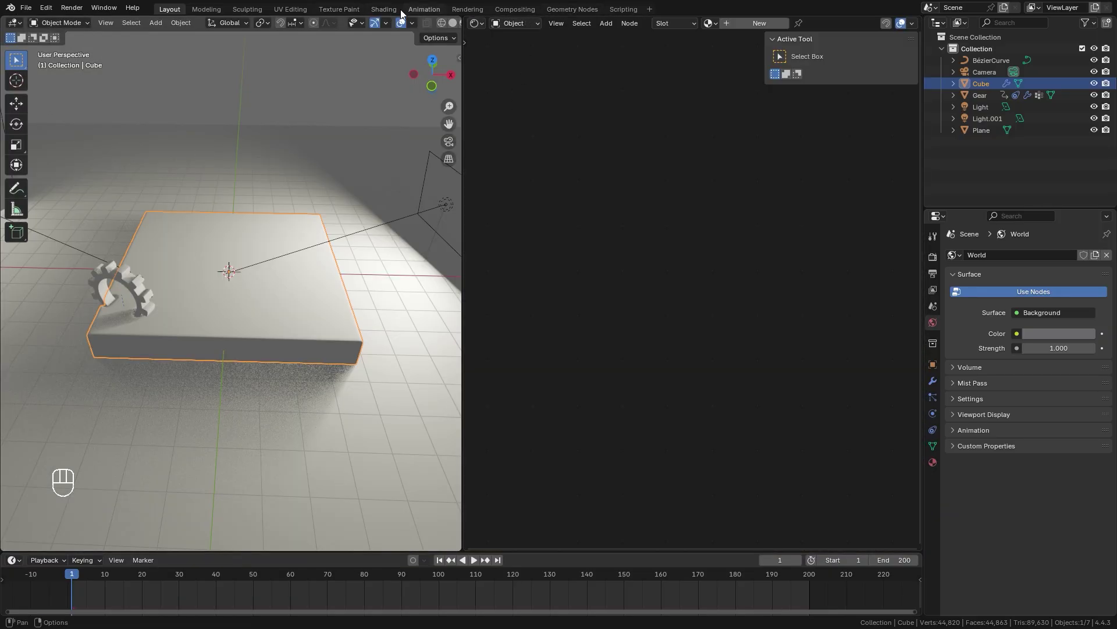
# - Give the slab's new material a cream base colour #E7E0B8 and roughness 0.9
pyautogui.press('n')
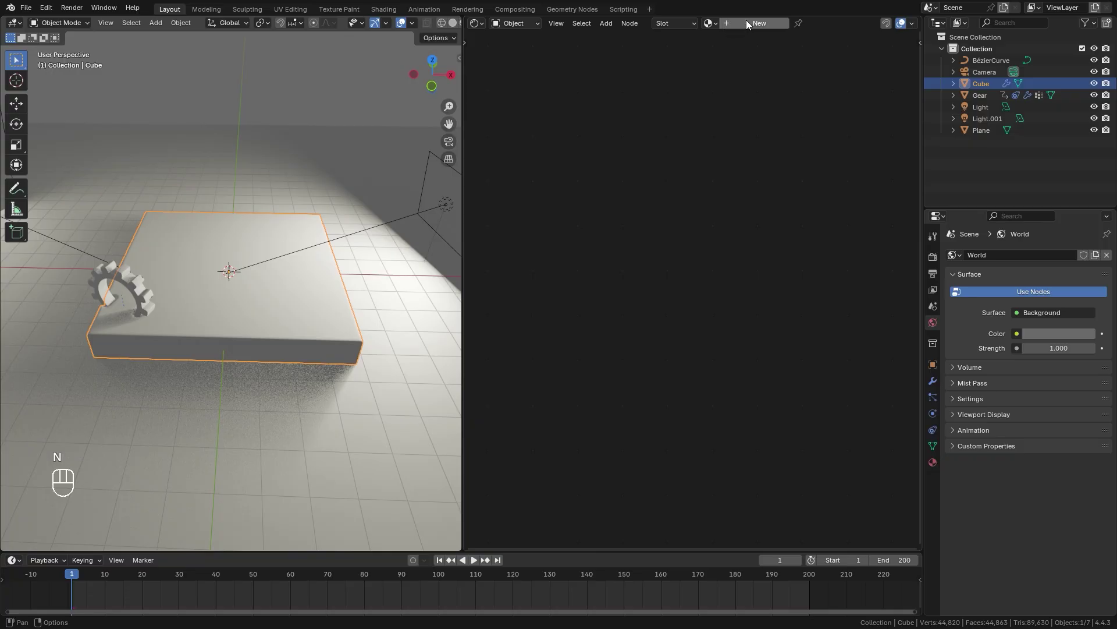
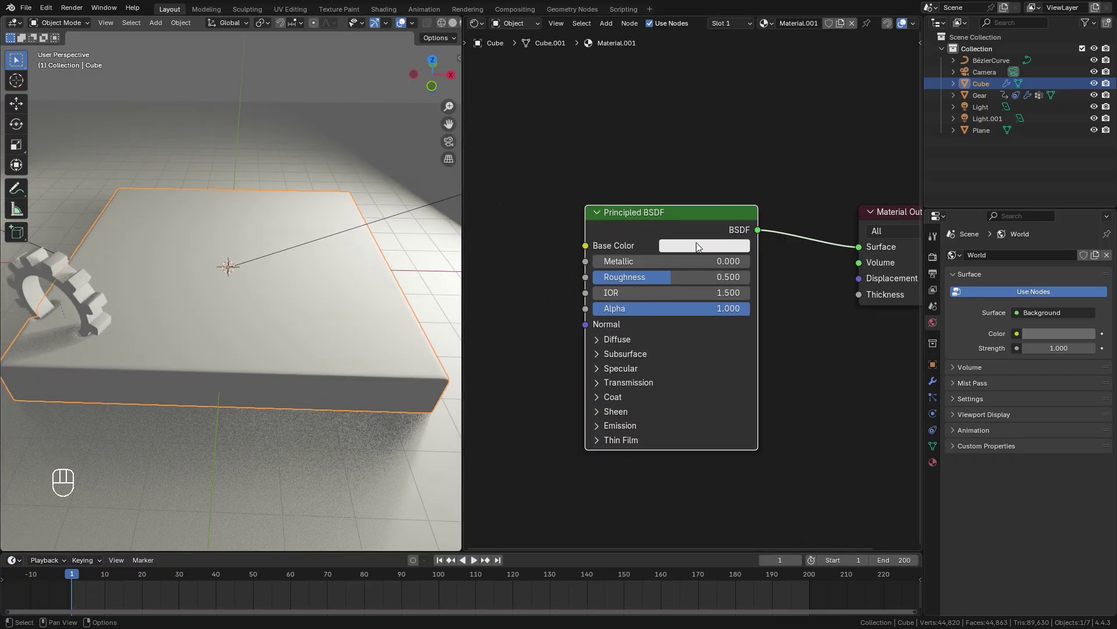
pyautogui.middleClick(270, 301)
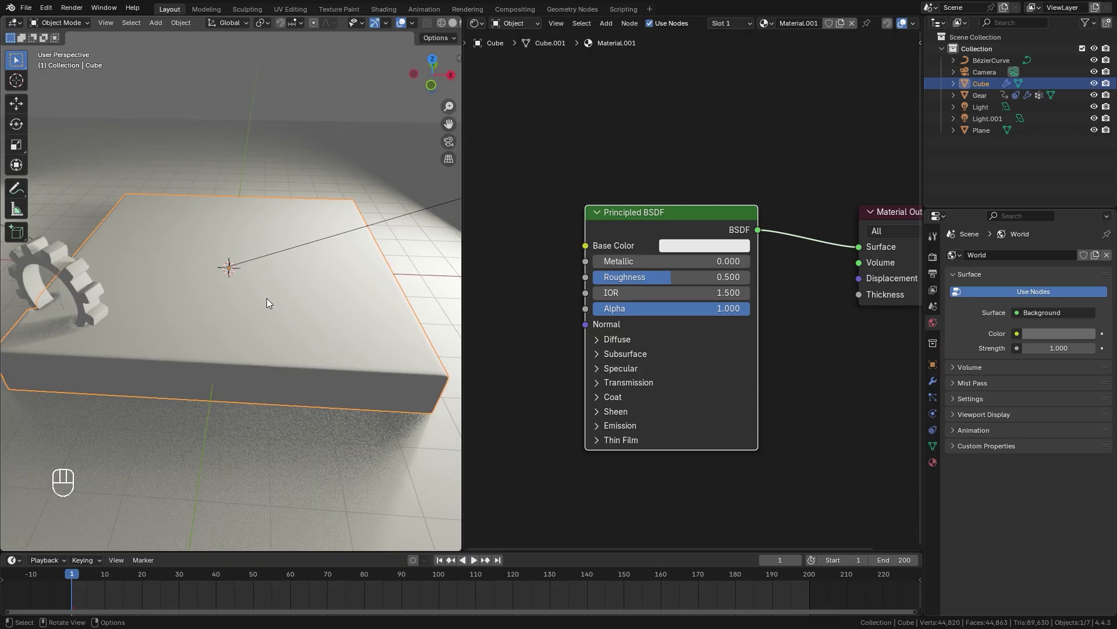
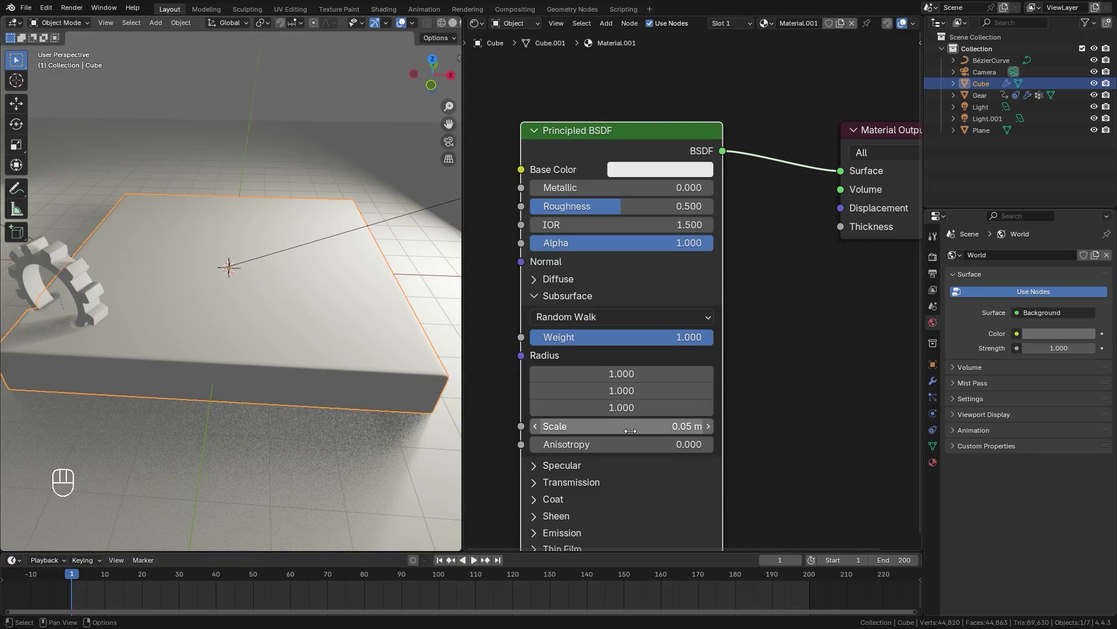
pyautogui.moveTo(203, 317); pyautogui.dragTo(176, 305)
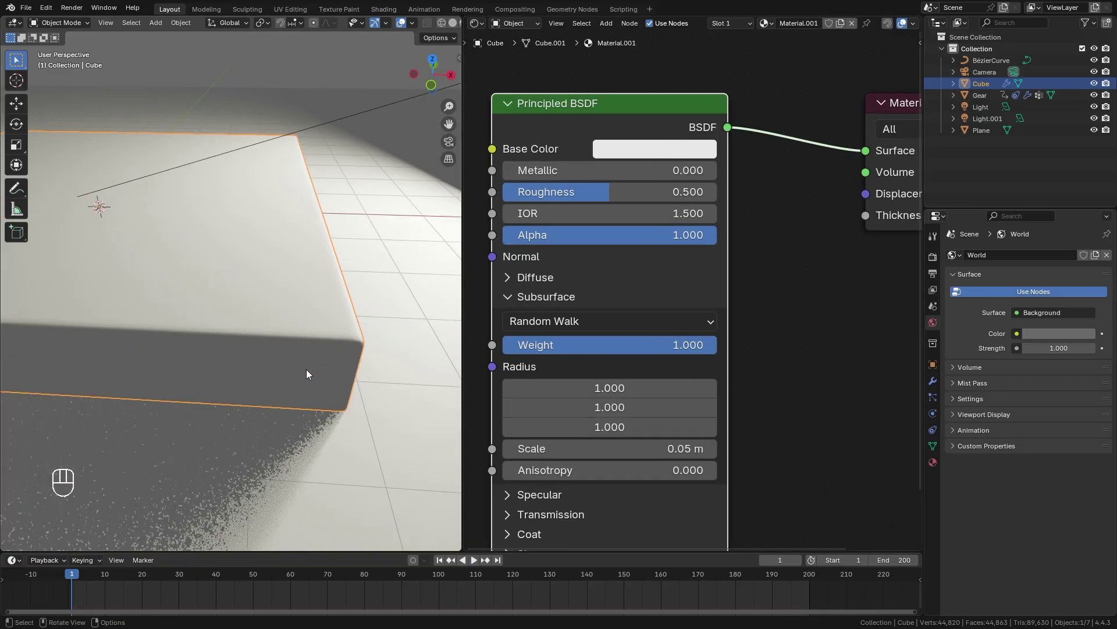
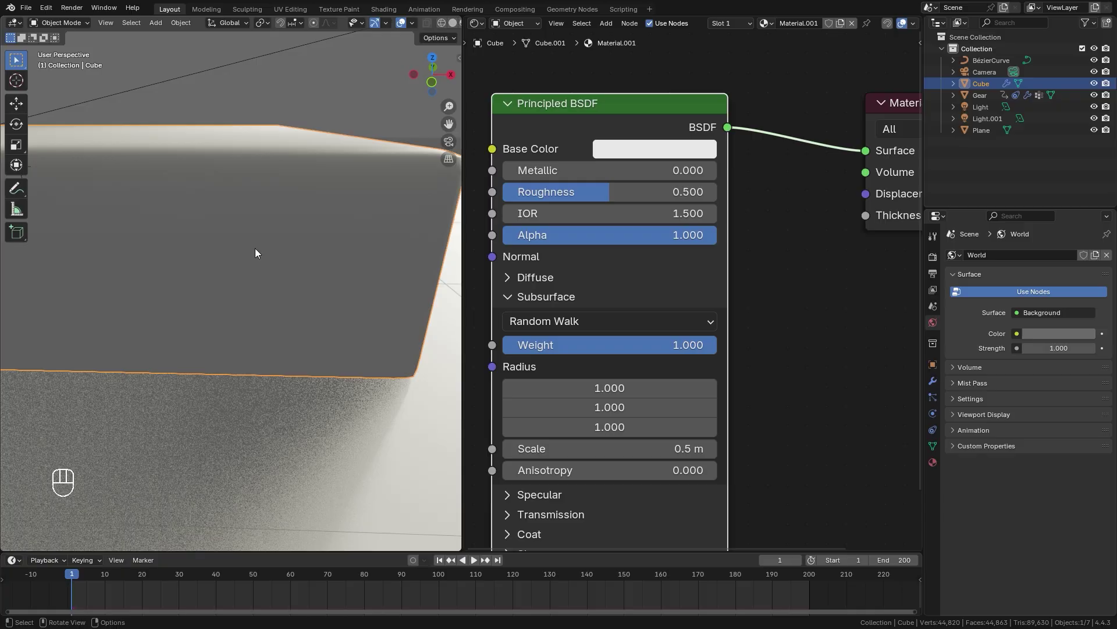
pyautogui.moveTo(553, 196); pyautogui.dragTo(693, 197)
pyautogui.click(675, 158)
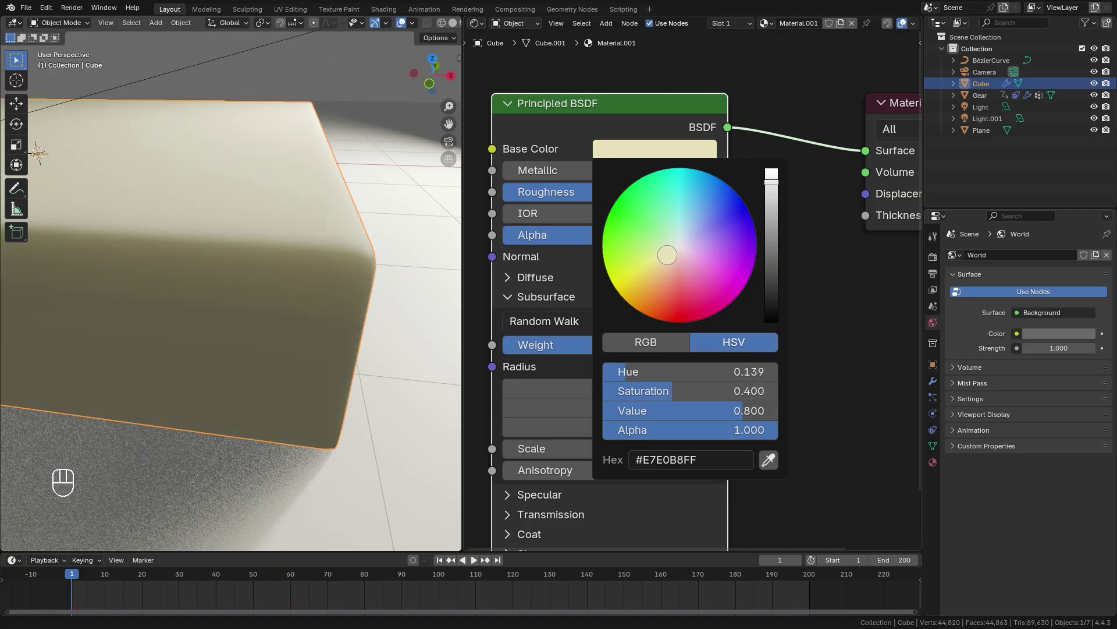
pyautogui.moveTo(295, 275); pyautogui.dragTo(301, 307)
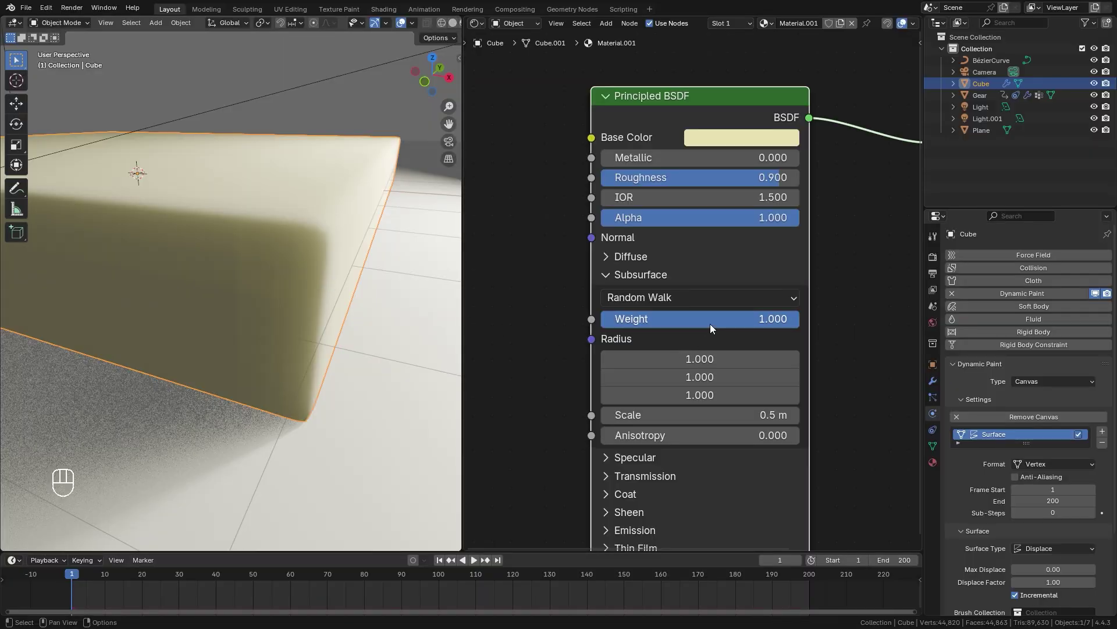
# - Toggle subsurface weight between 1 and 0 to compare the scattering on the slab
pyautogui.click(724, 324)
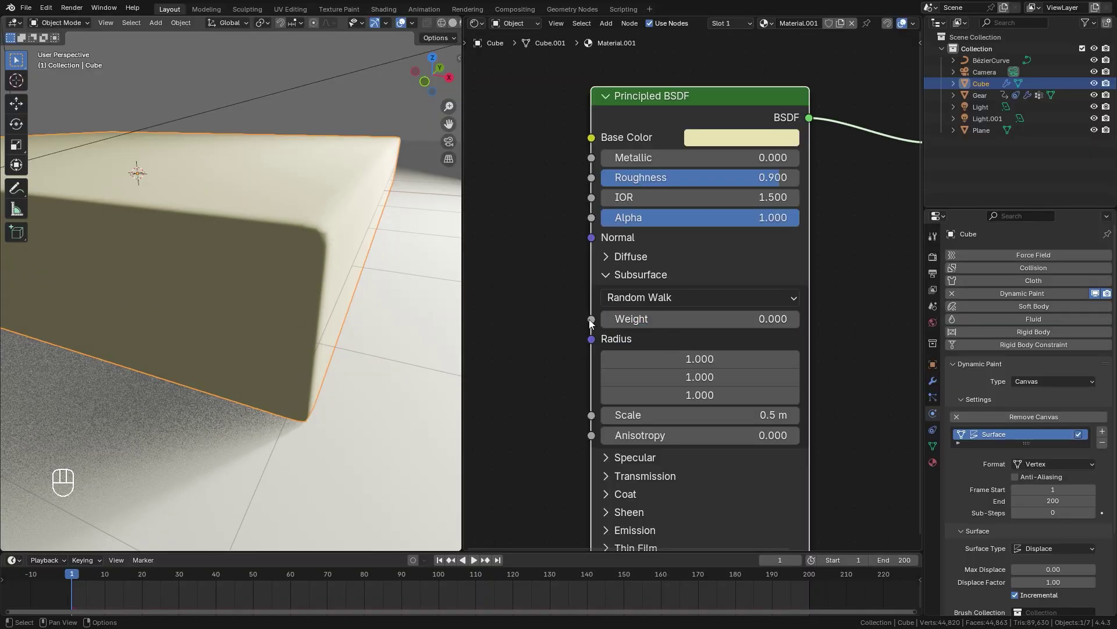
pyautogui.click(623, 322)
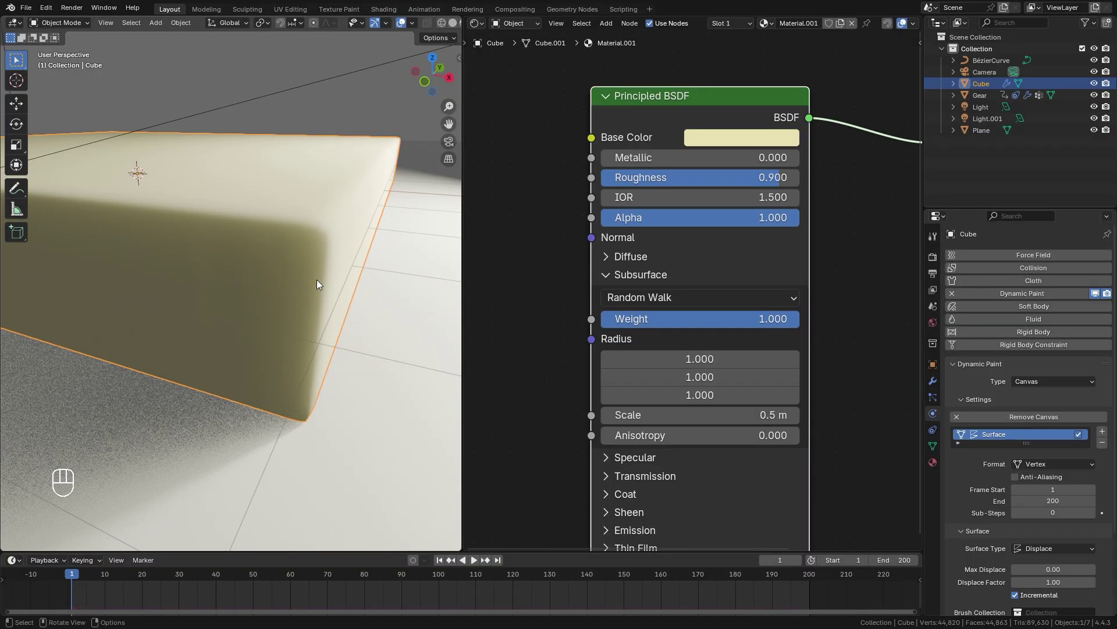
pyautogui.click(722, 324)
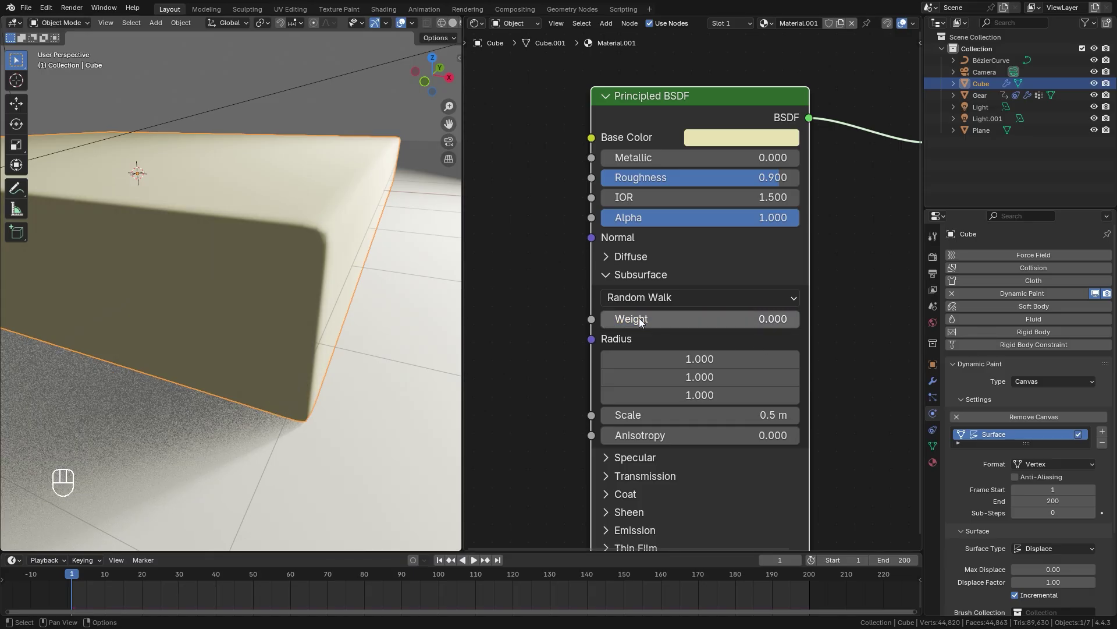
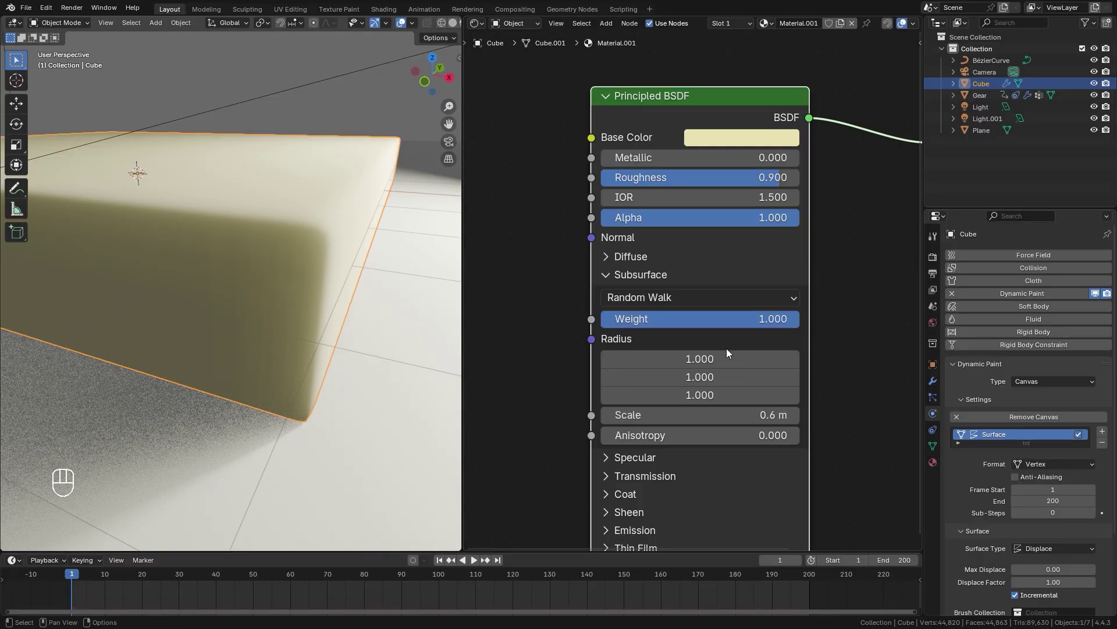
# - Enable Raytraced Transmission on the slab material and EEVEE Raytracing in the render settings
pyautogui.click(937, 466)
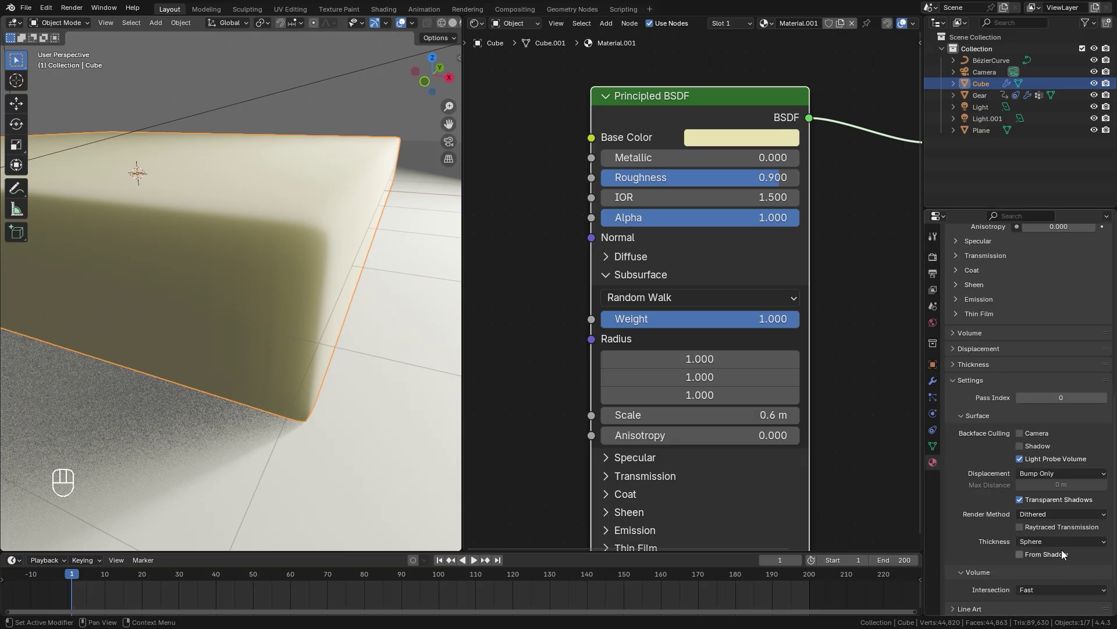
pyautogui.click(1026, 531)
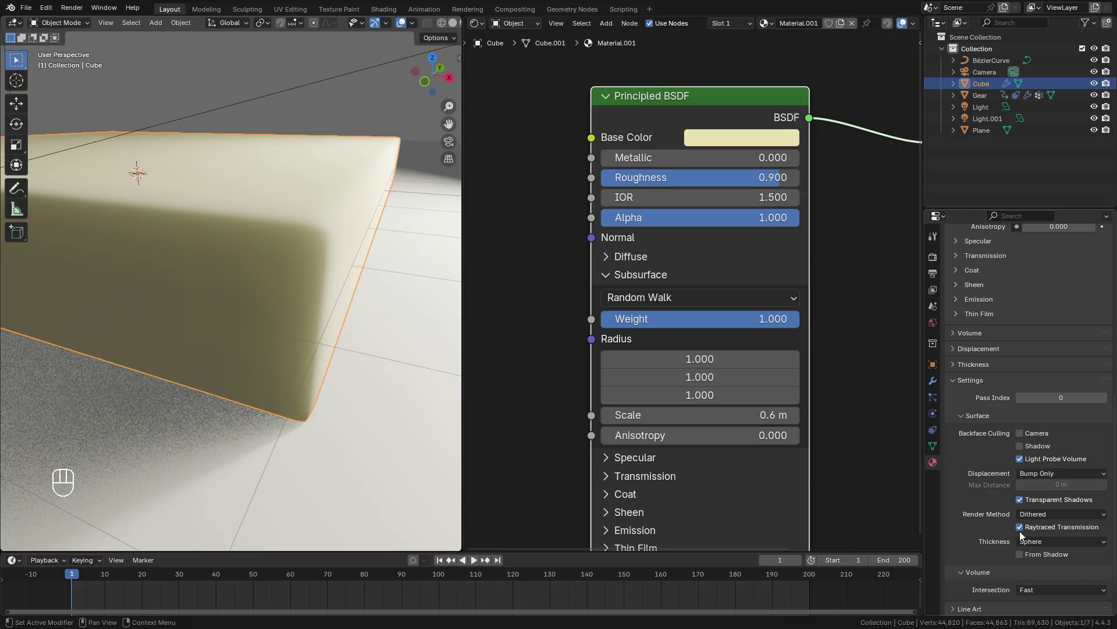
pyautogui.click(934, 263)
pyautogui.click(964, 435)
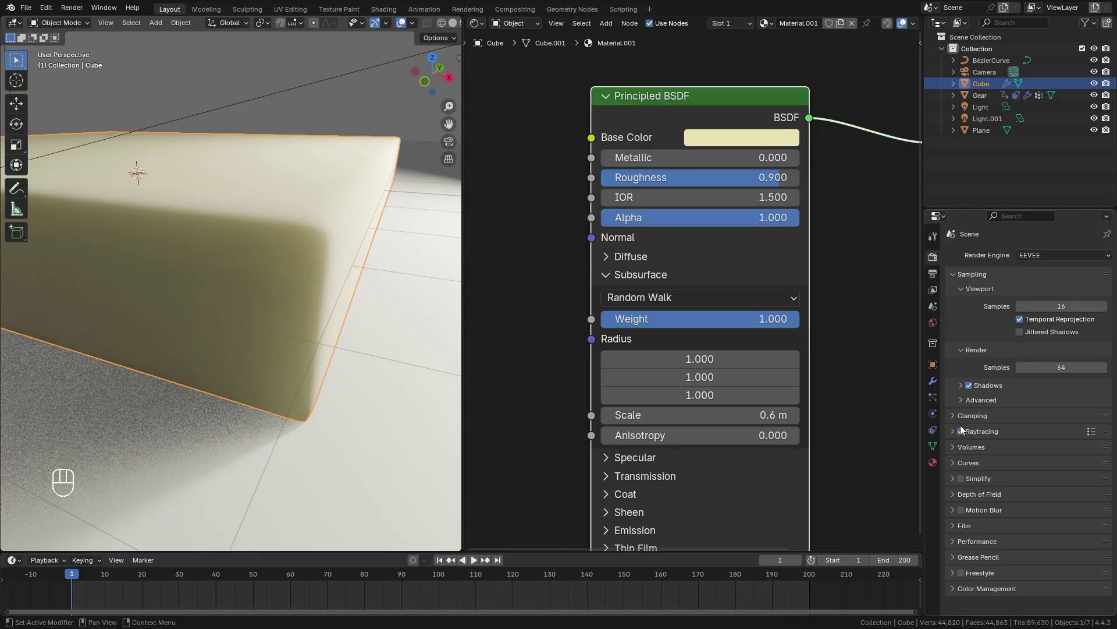
pyautogui.click(1005, 591)
pyautogui.moveTo(1034, 525); pyautogui.dragTo(1031, 444)
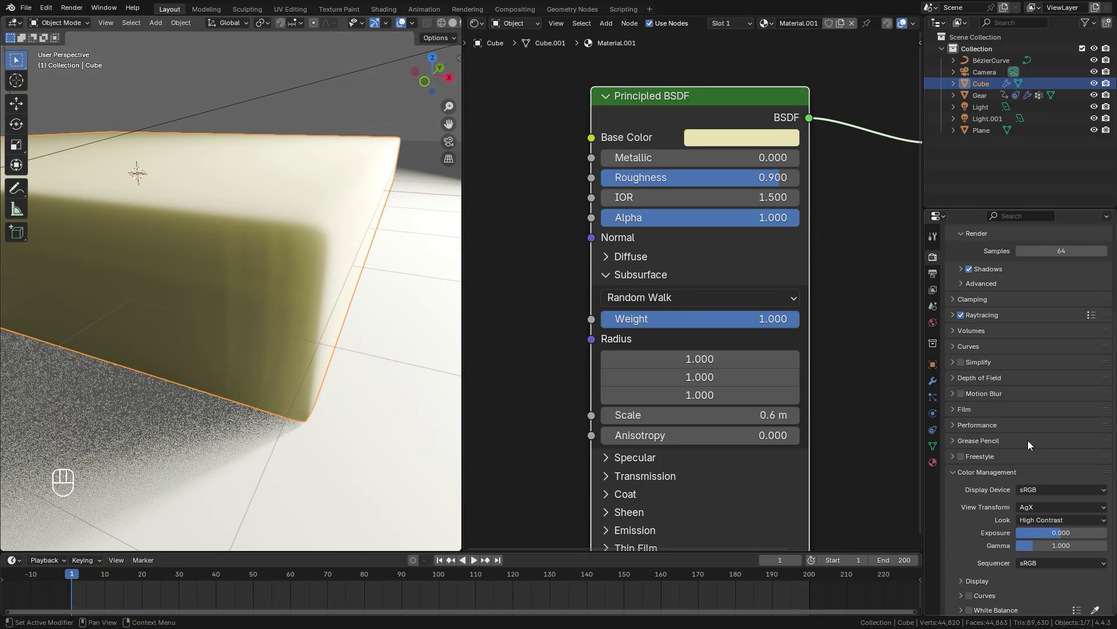
pyautogui.moveTo(259, 293); pyautogui.dragTo(231, 258)
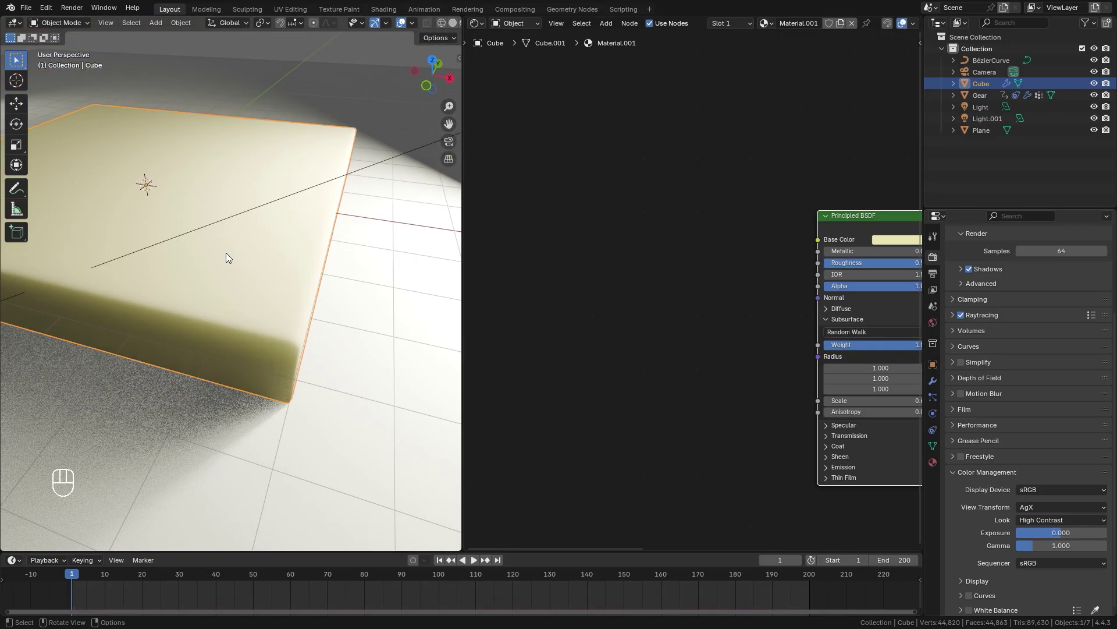
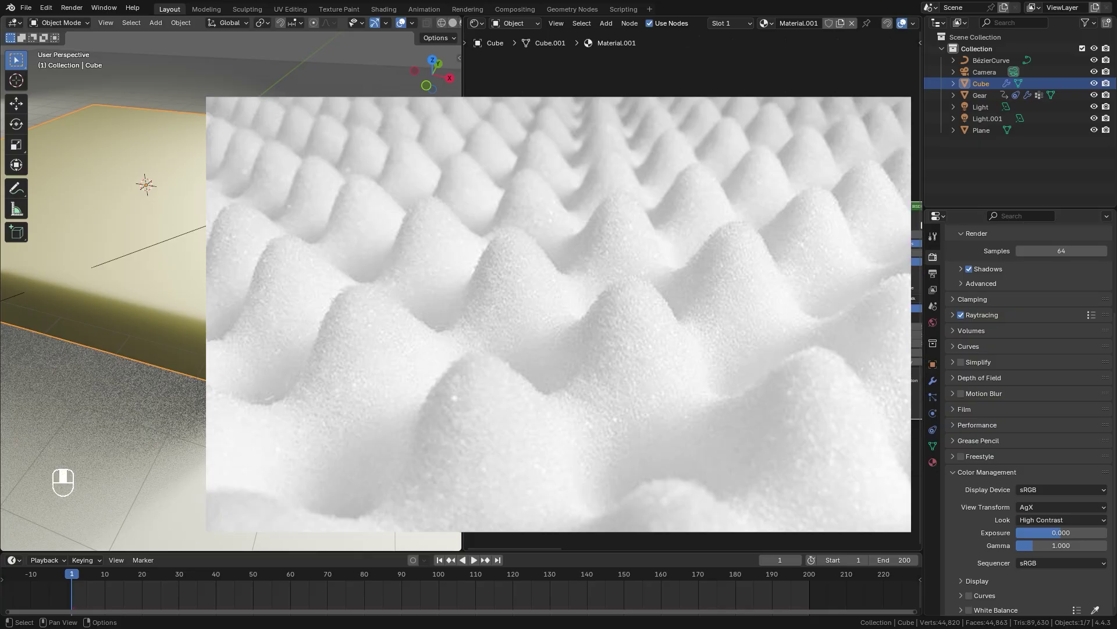
# - Add Noise Texture, Texture Coordinate and Color Ramp nodes, feeding Object coordinates into the noise Vector
pyautogui.press('shift+a')
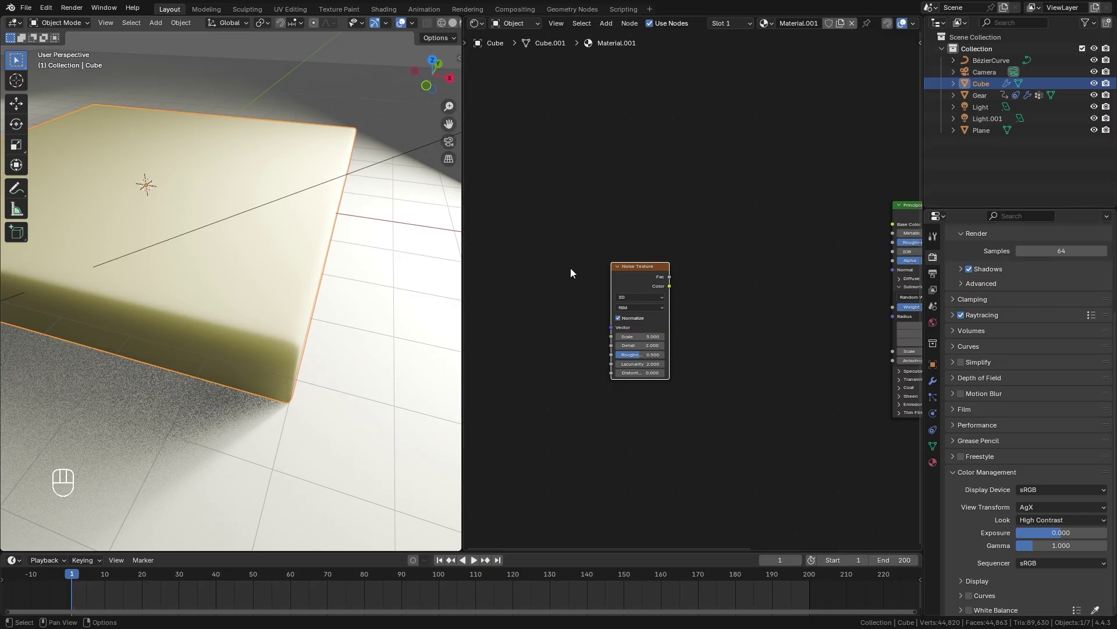
pyautogui.click(519, 270)
pyautogui.press('shift+a')
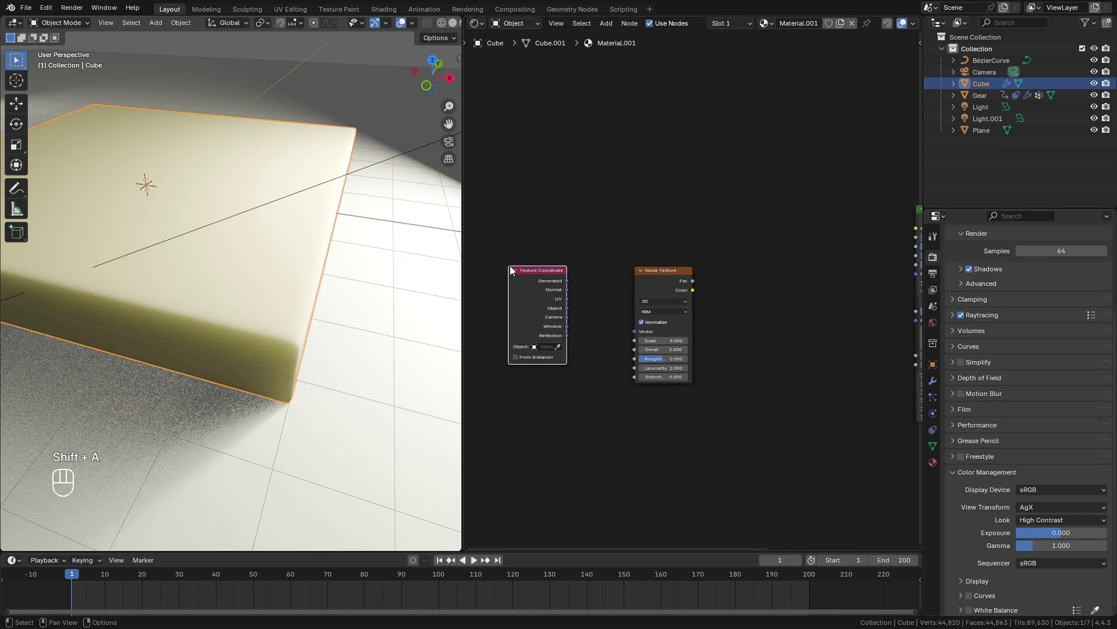
pyautogui.moveTo(530, 312); pyautogui.dragTo(613, 346)
pyautogui.press('shift+a')
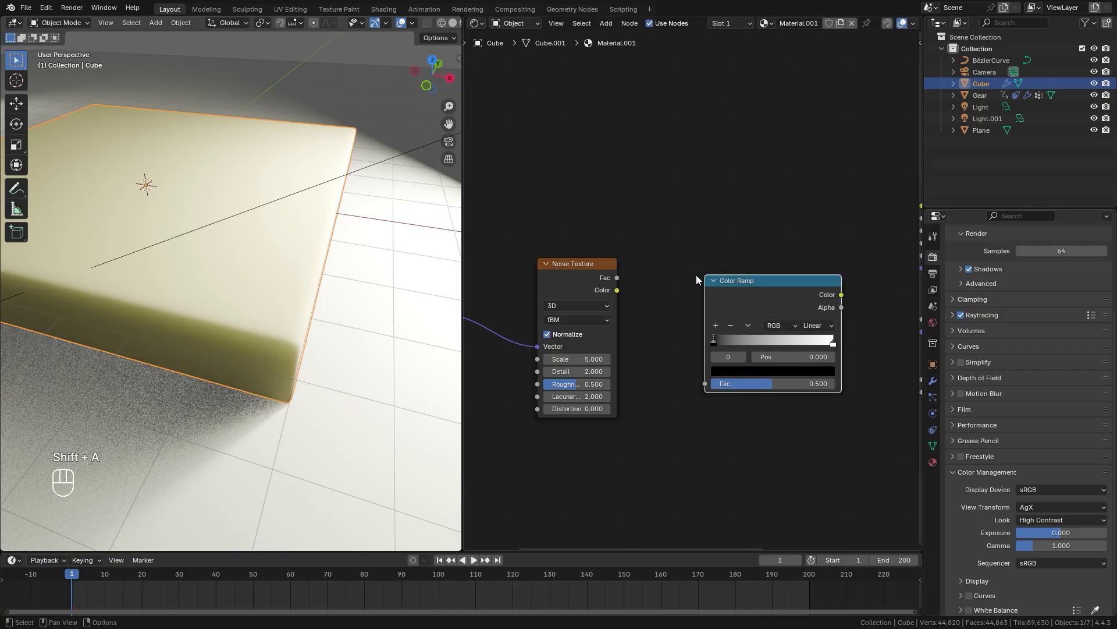
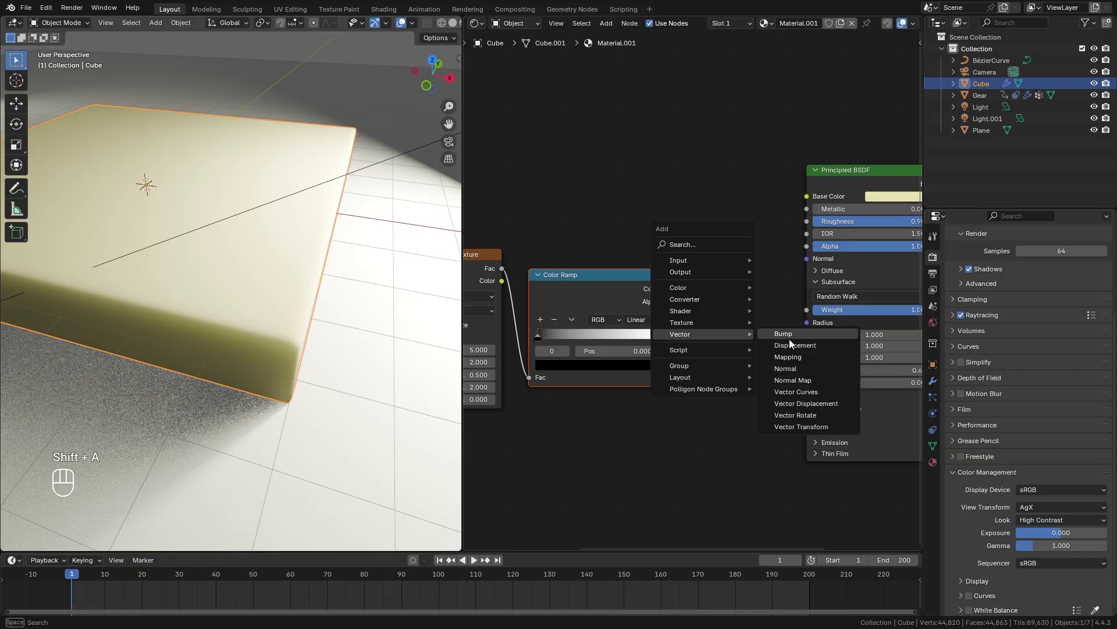
# - Add a Bump node taking the Color Ramp as Height and driving the Principled BSDF normal
pyautogui.click(667, 290)
pyautogui.moveTo(697, 229); pyautogui.dragTo(705, 369)
pyautogui.moveTo(790, 297); pyautogui.dragTo(744, 306)
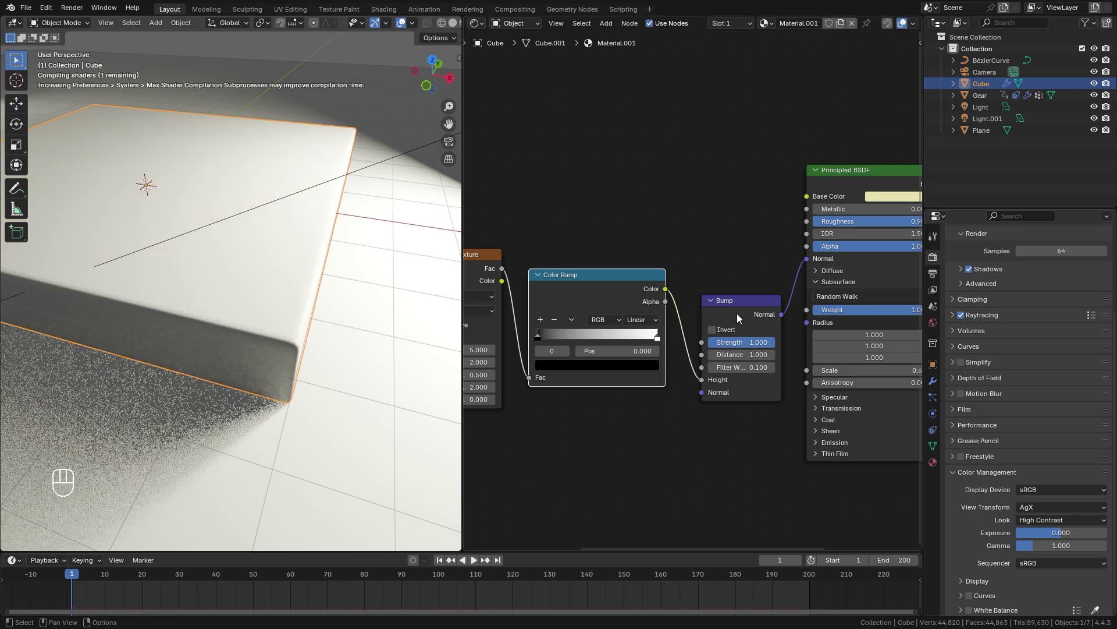
pyautogui.click(737, 318)
# - Set noise scale 150 and roughness 0.7, tighten the ramp stops and invert the bump
pyautogui.doubleClick(611, 289)
pyautogui.click(531, 297)
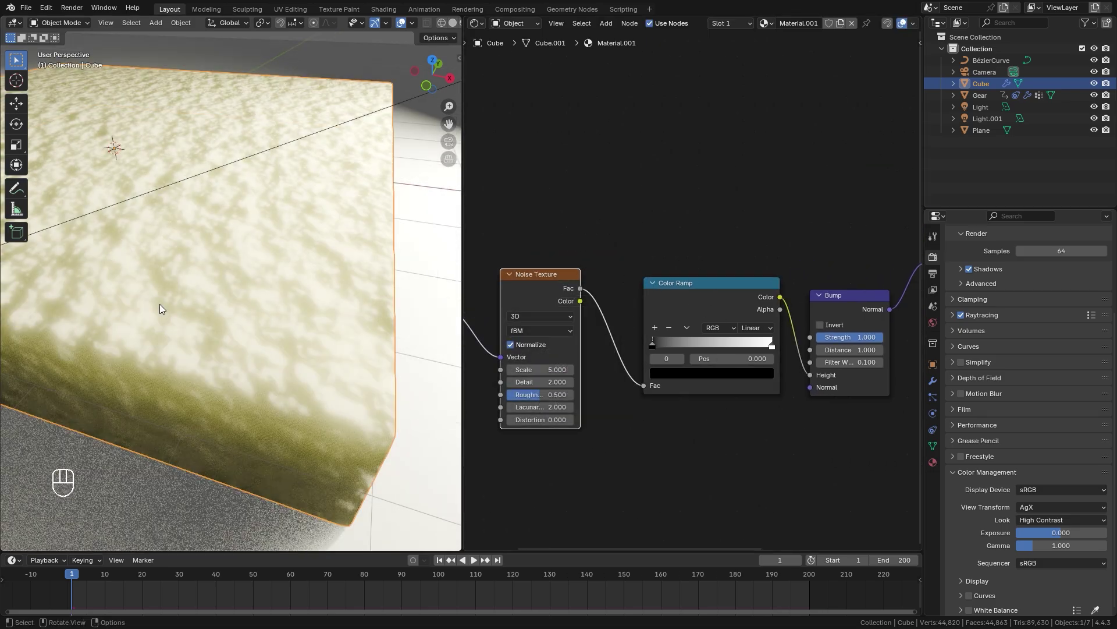
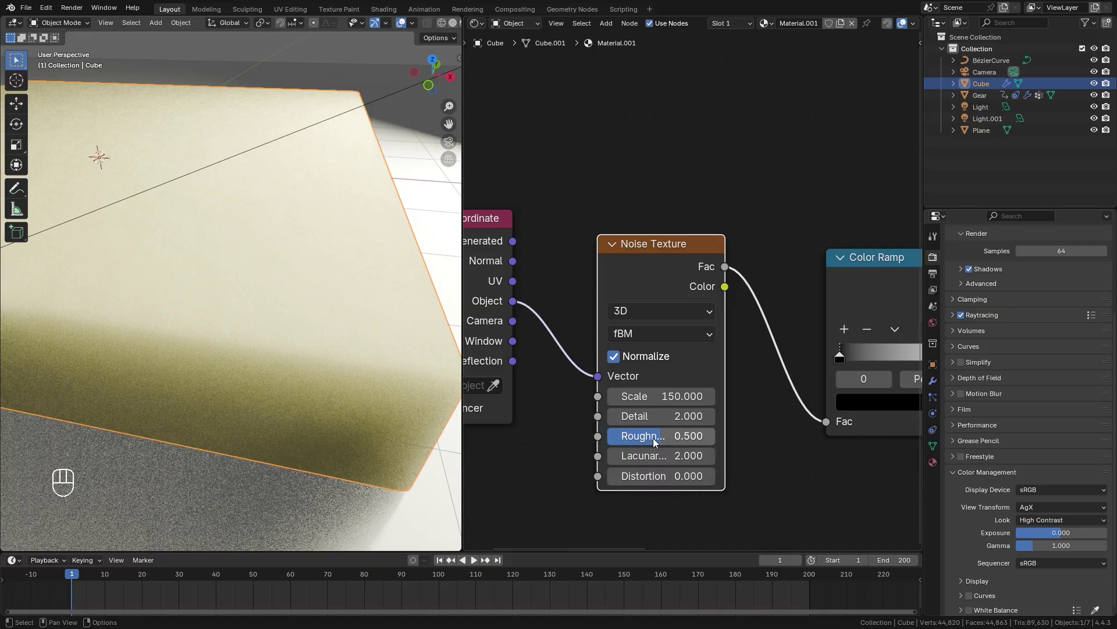
pyautogui.moveTo(657, 432); pyautogui.dragTo(663, 443)
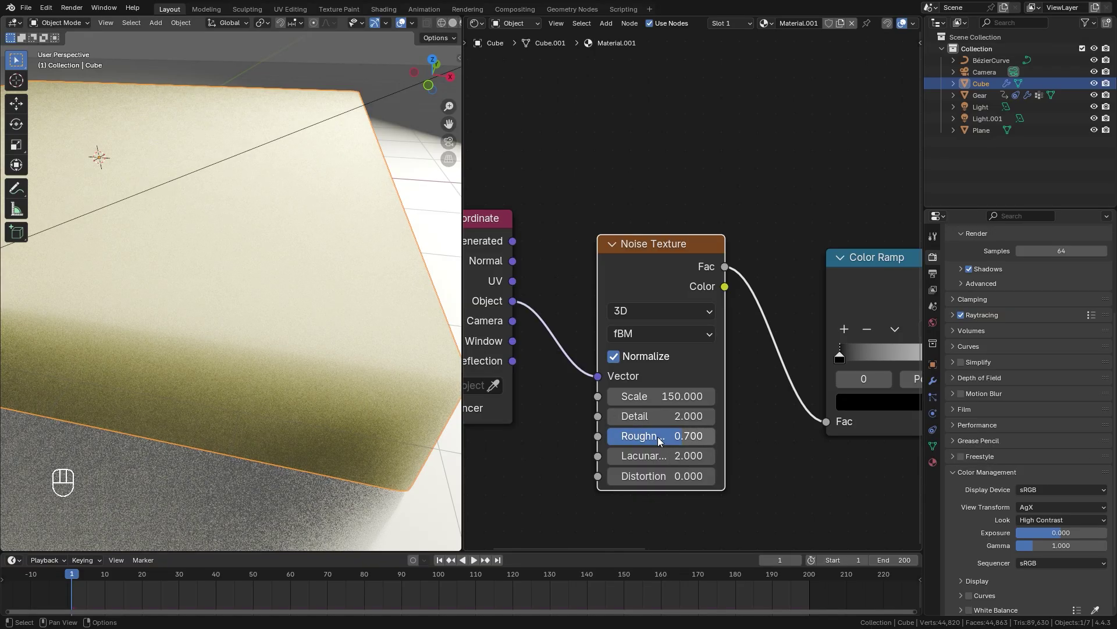
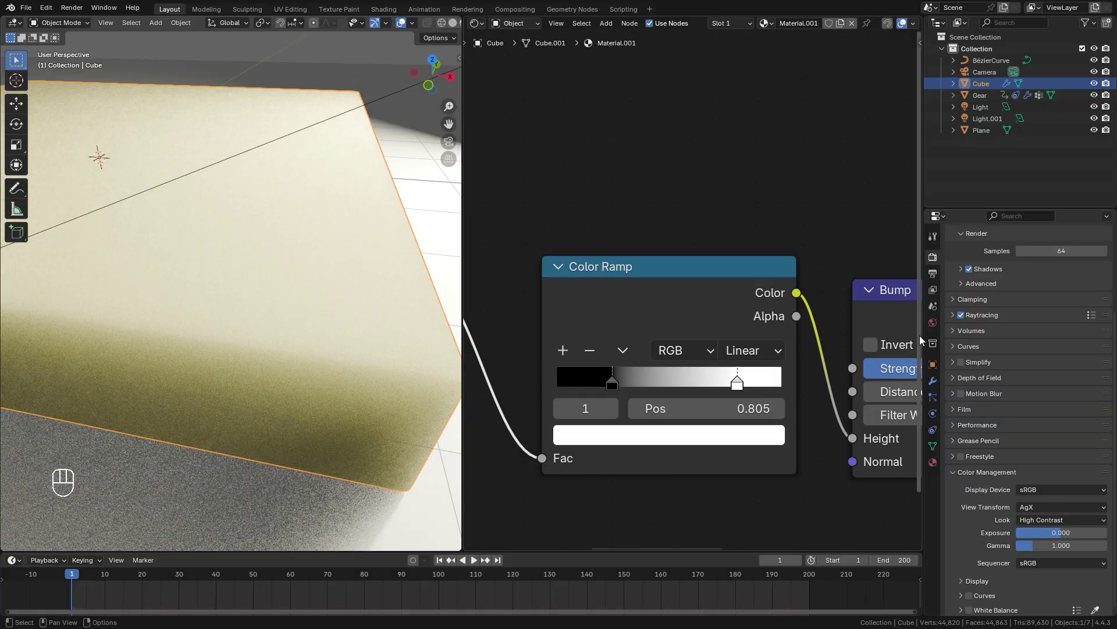
pyautogui.moveTo(346, 327); pyautogui.dragTo(295, 300)
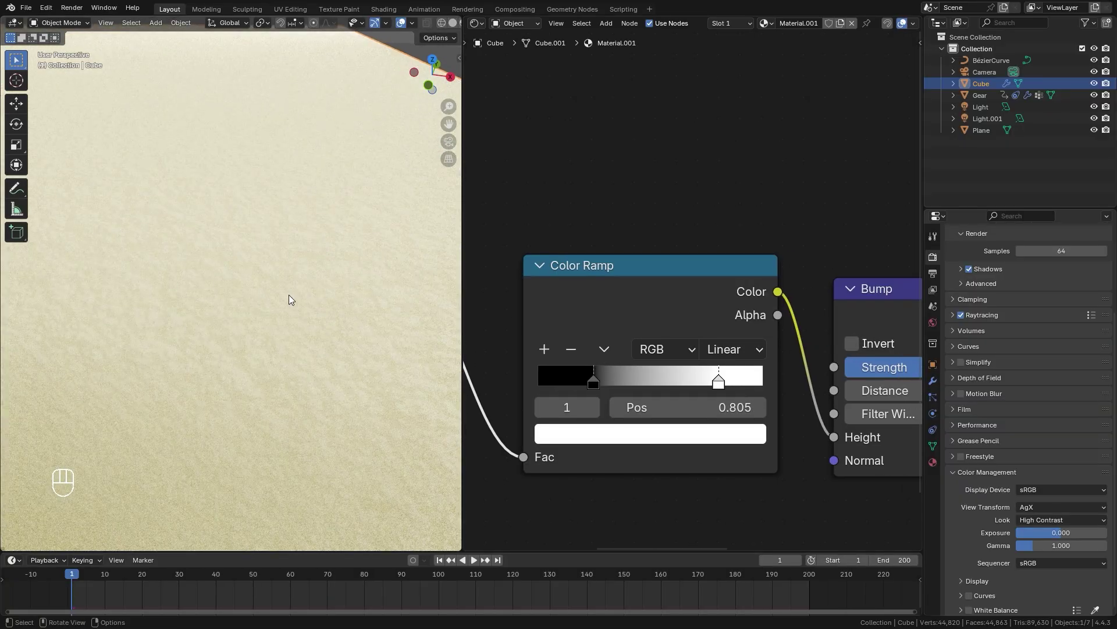
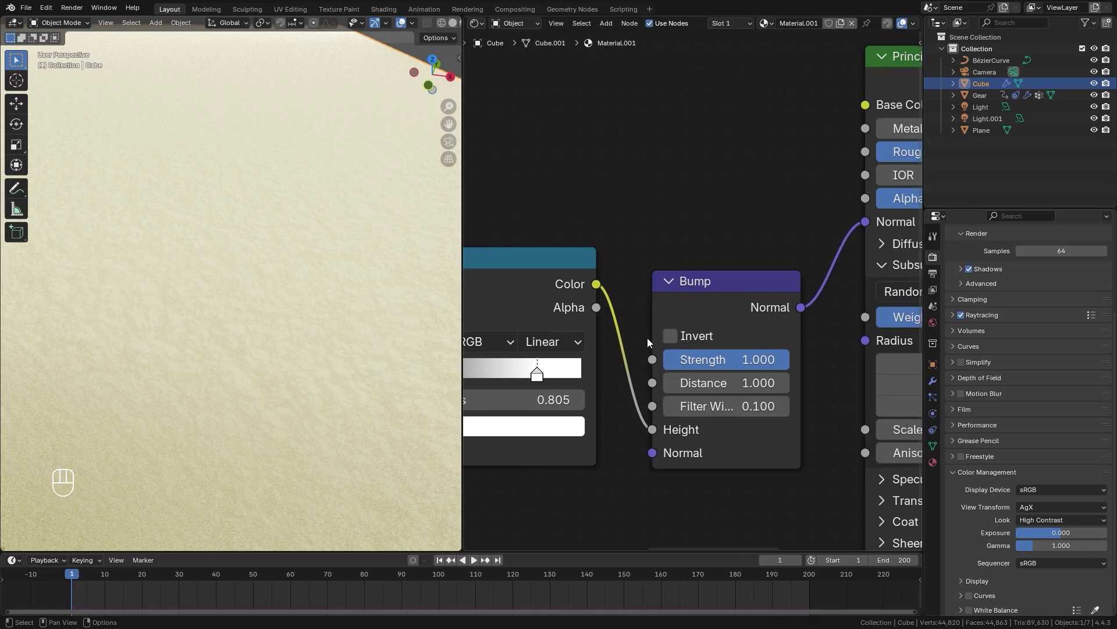
pyautogui.middleClick(675, 339)
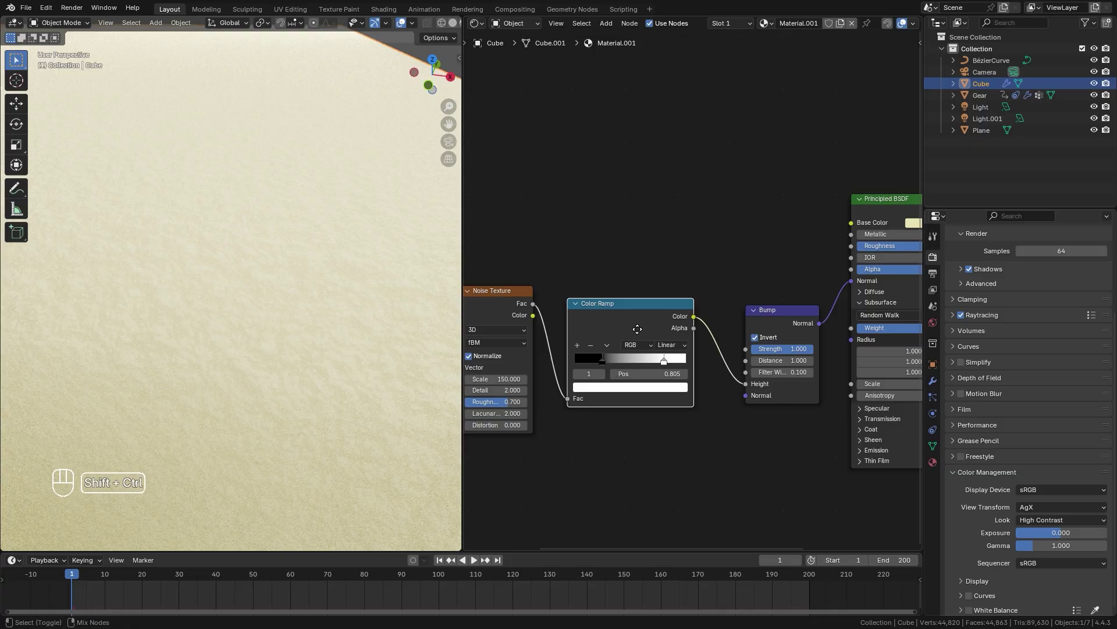
# - Duplicate the Color Ramp to feed Base Color from the noise, with both stops set to close cream shades
pyautogui.press('ctrl+shift+d')
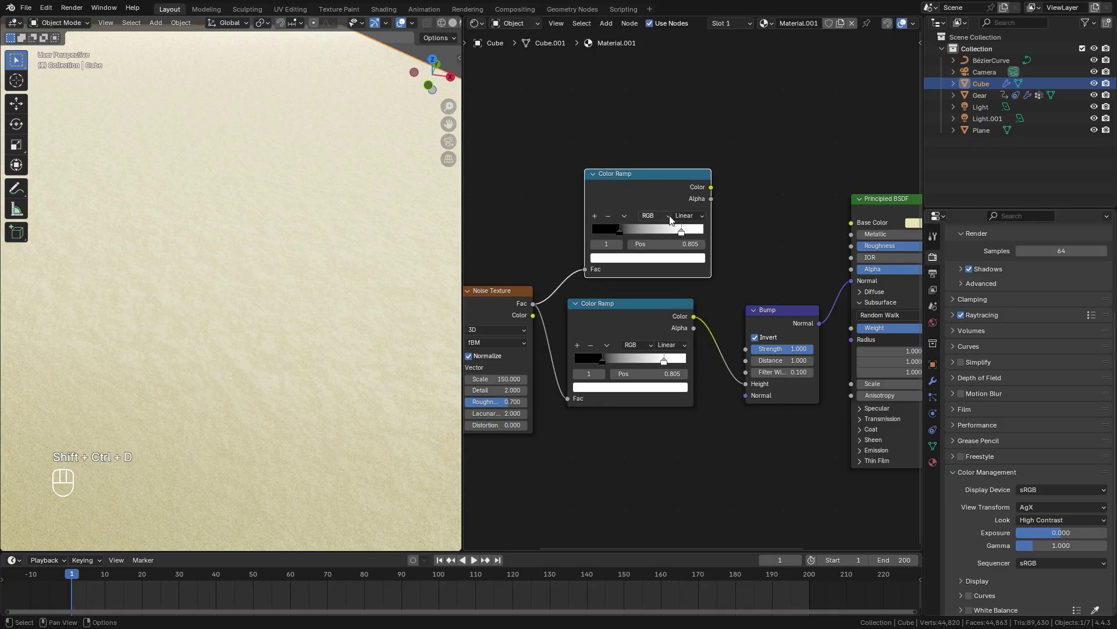
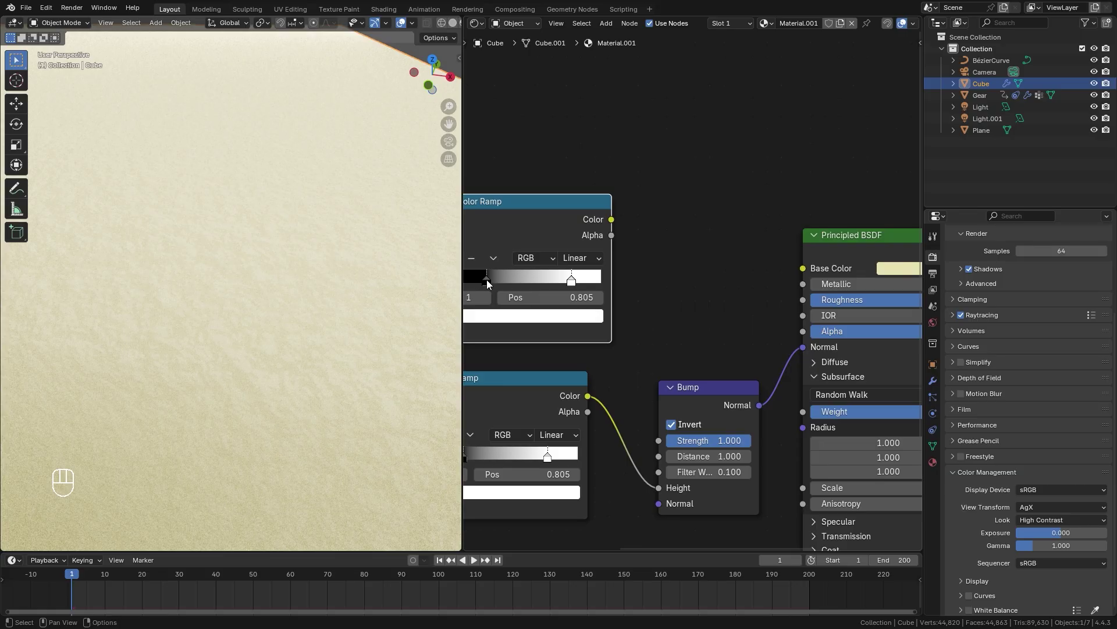
pyautogui.moveTo(574, 286); pyautogui.dragTo(589, 295)
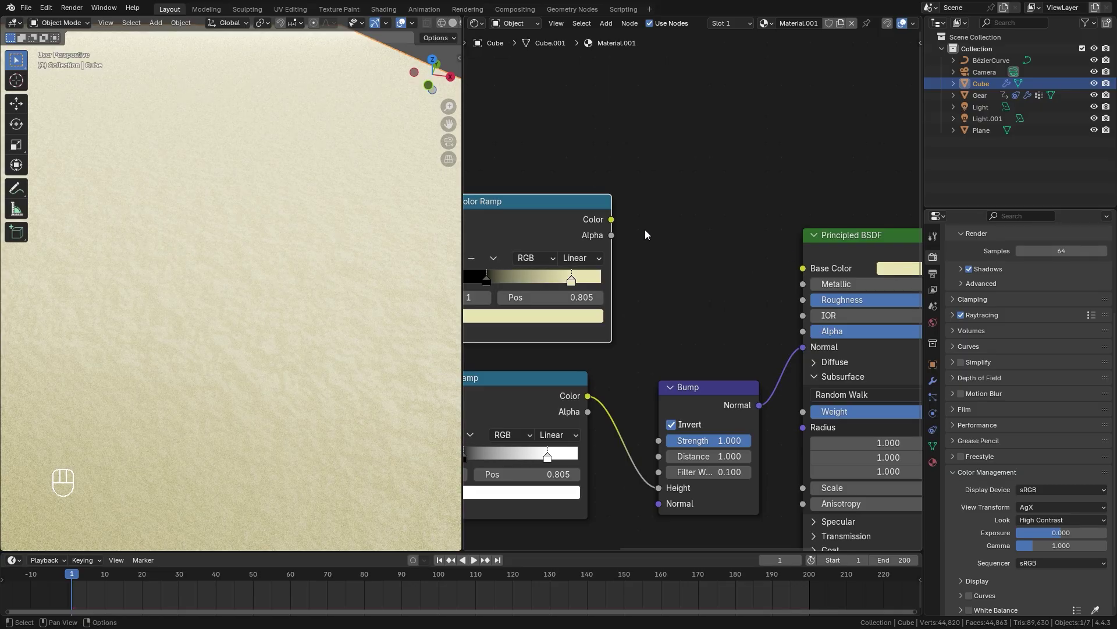
pyautogui.moveTo(622, 215); pyautogui.dragTo(609, 281)
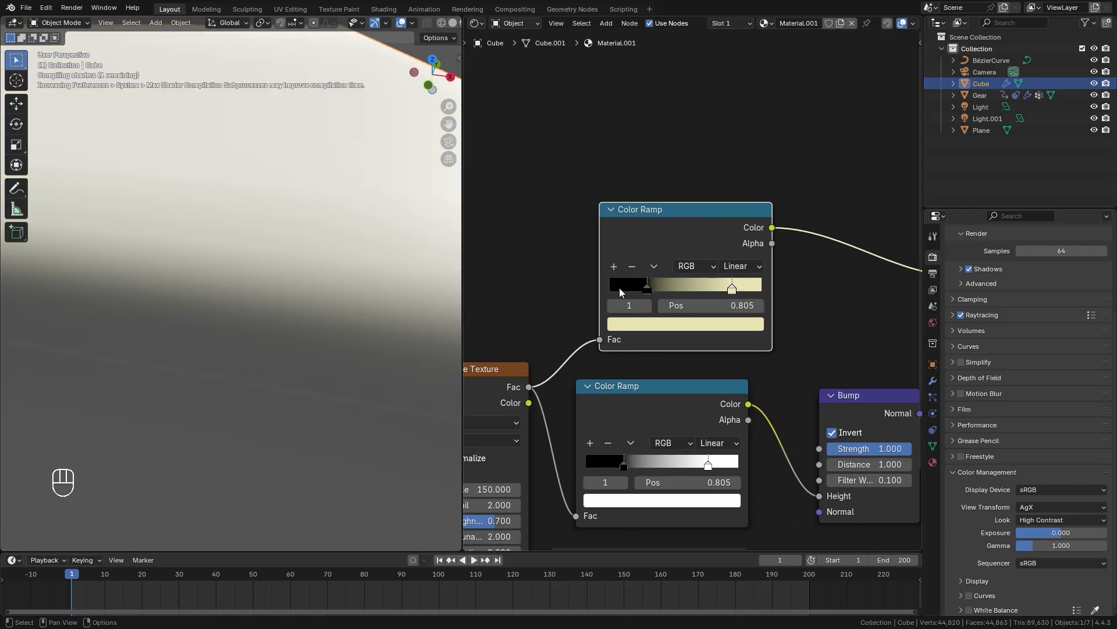
pyautogui.click(645, 297)
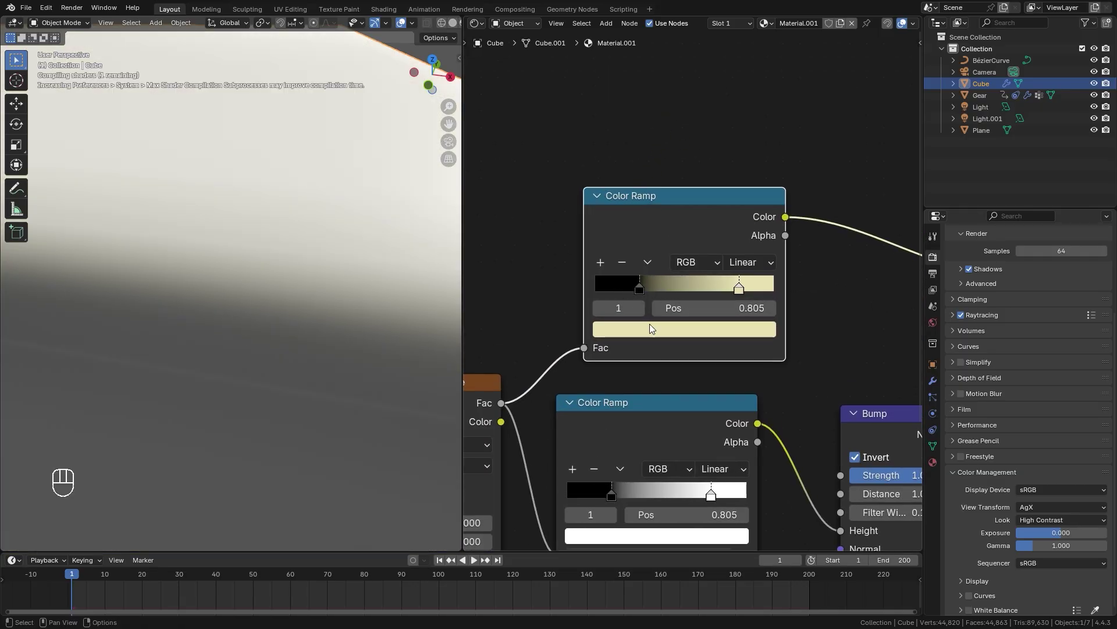
pyautogui.click(643, 295)
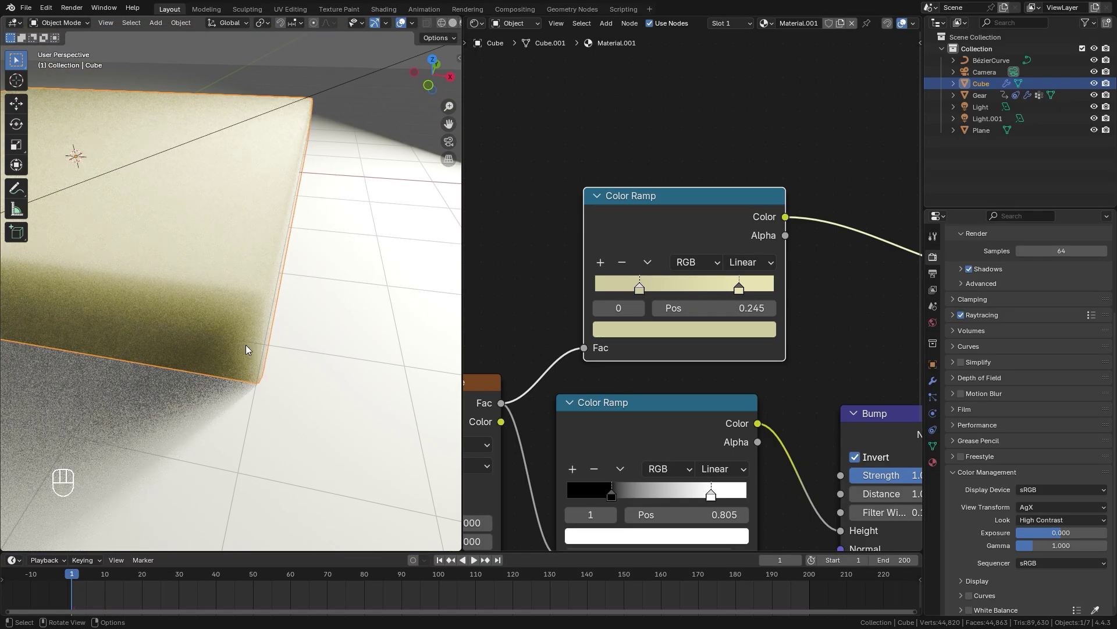
# - Orbit over the mottled slab surface to check it and bring the gear into view
pyautogui.middleClick(175, 311)
pyautogui.moveTo(241, 382); pyautogui.dragTo(263, 420)
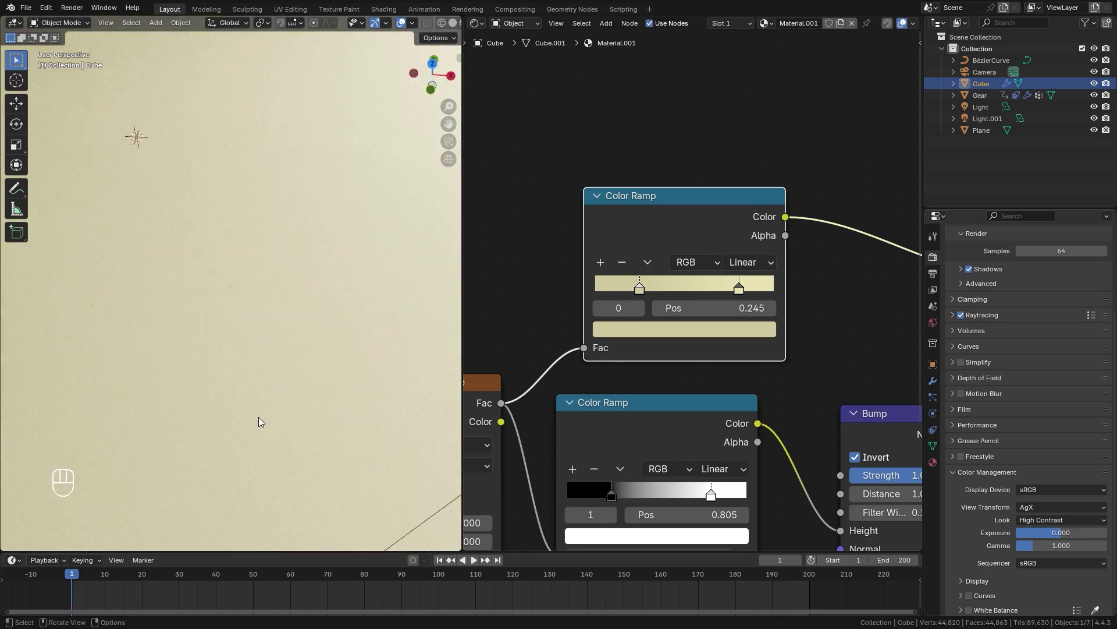
pyautogui.moveTo(260, 392); pyautogui.dragTo(262, 368)
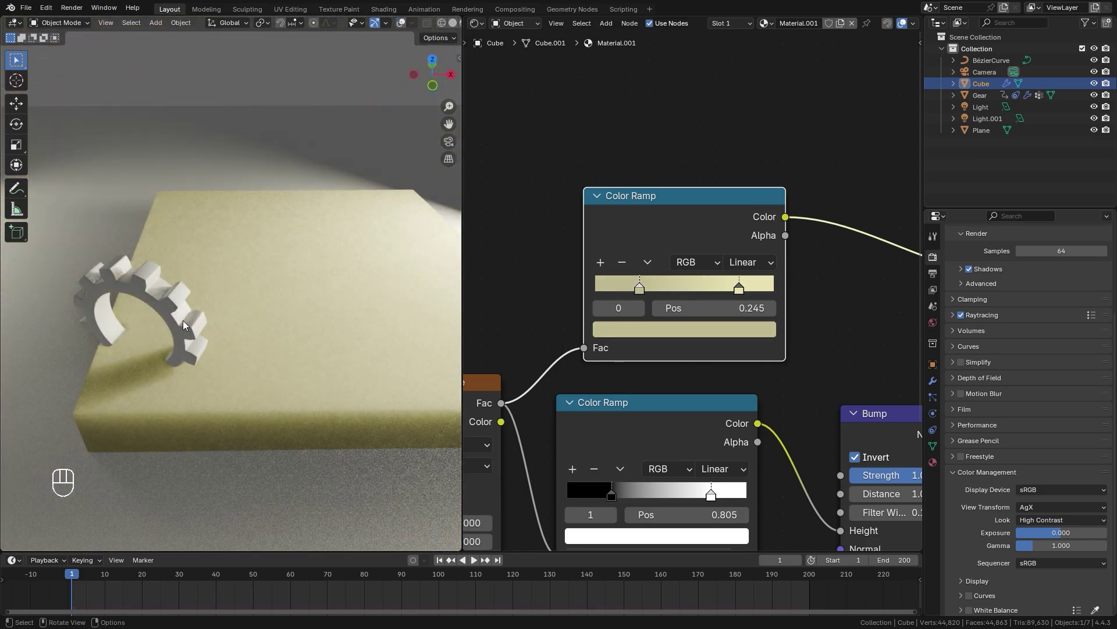
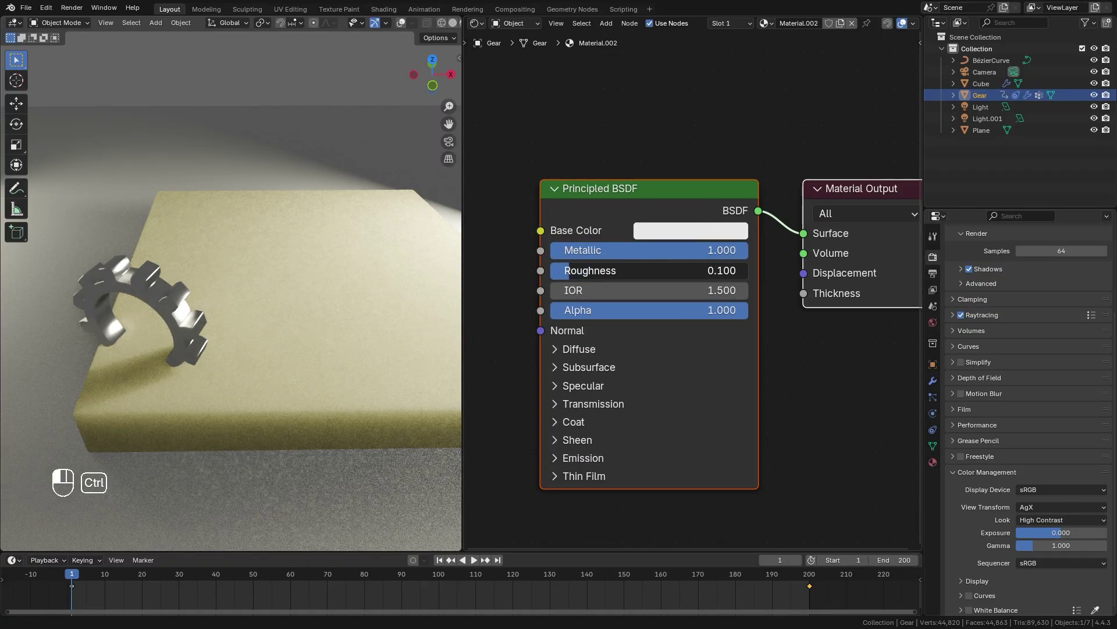
# - Set the gear's Principled BSDF to Metallic 1.0, light grey base colour 0.8 and roughness 0.2
pyautogui.click(686, 234)
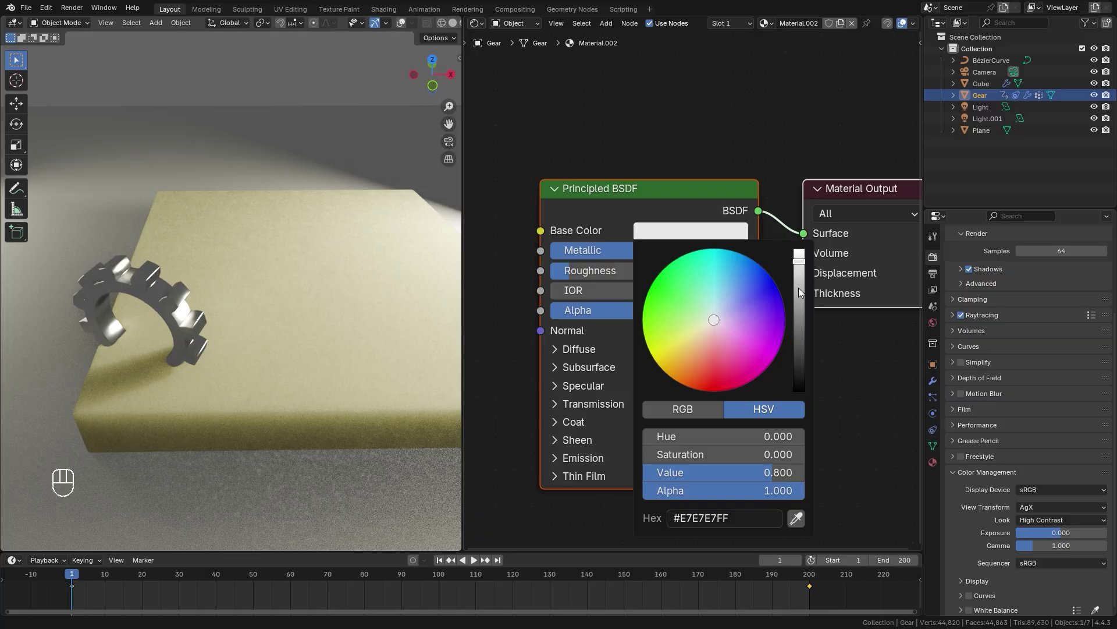